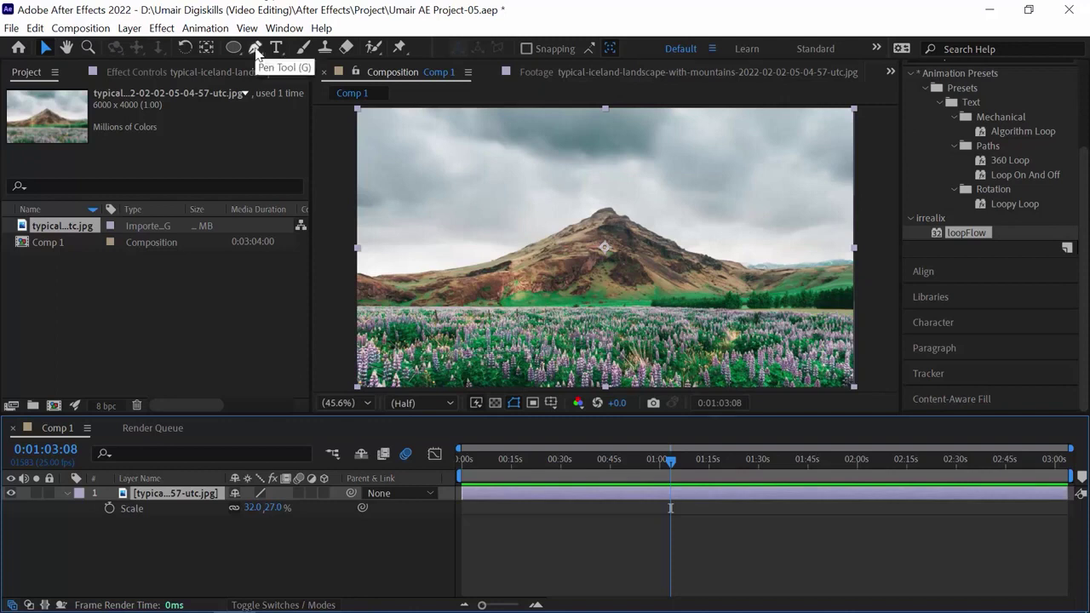
Step: Start a Pen-tool mask at the left ridge edge and add the first points along the ridgeline
key(`)
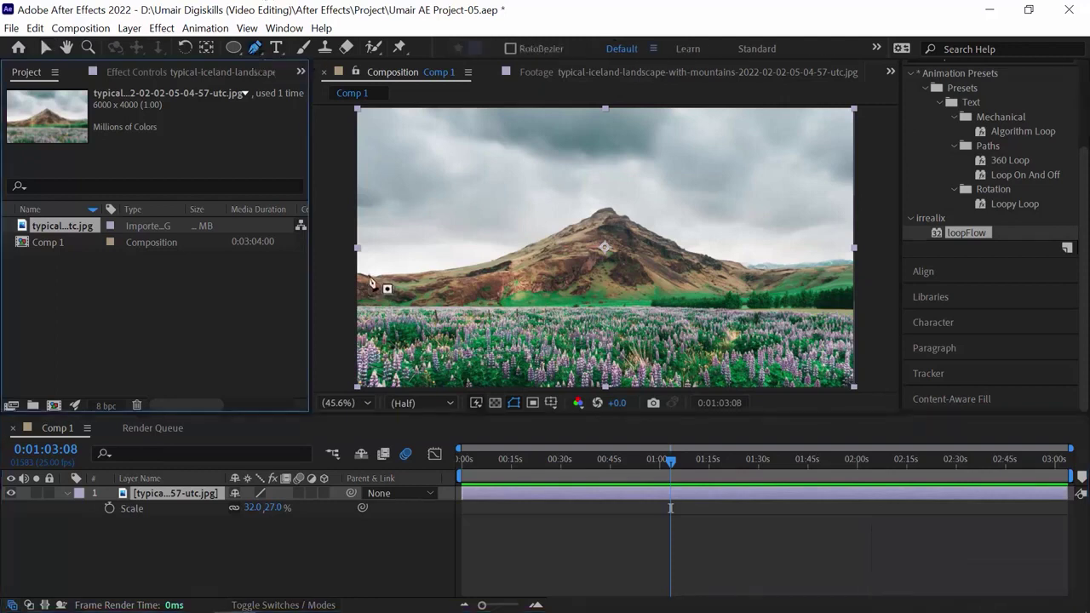
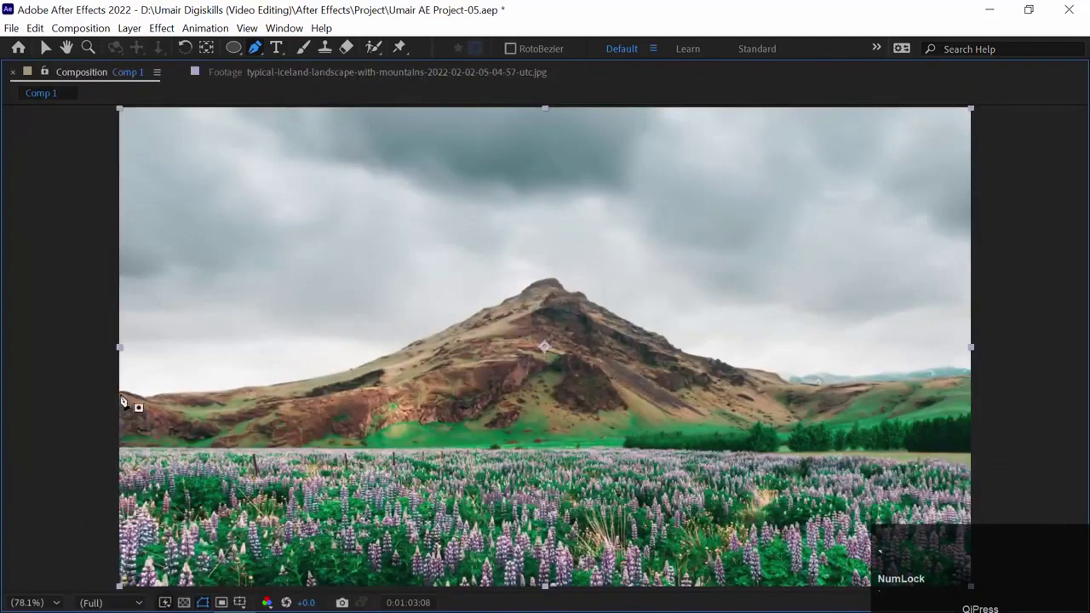
key(ctrl+=)
key(space)
click(192, 390)
key(space)
click(325, 374)
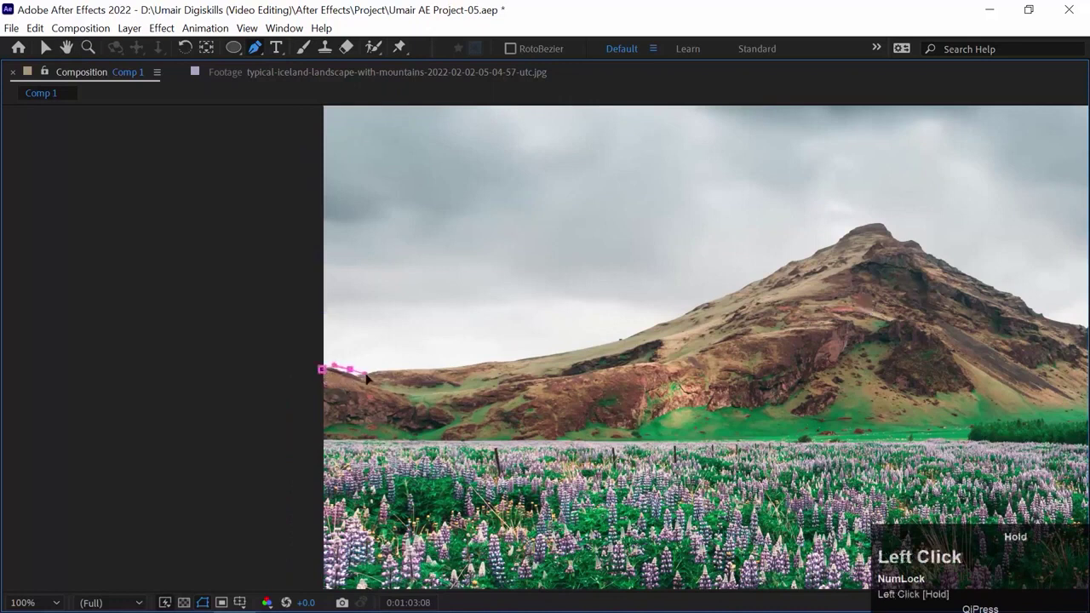
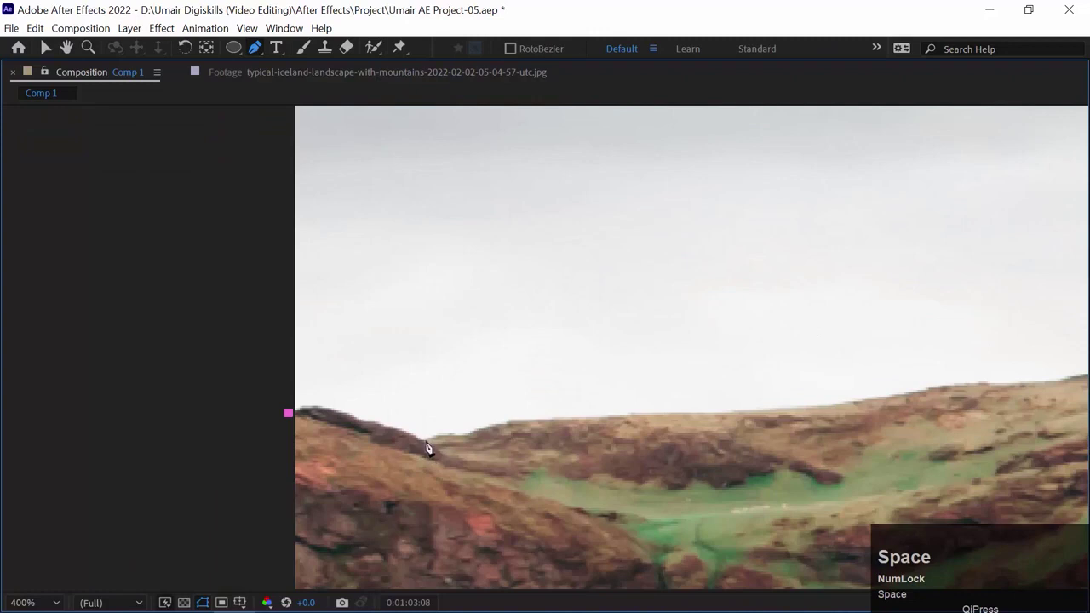
drag(427, 445, 463, 463)
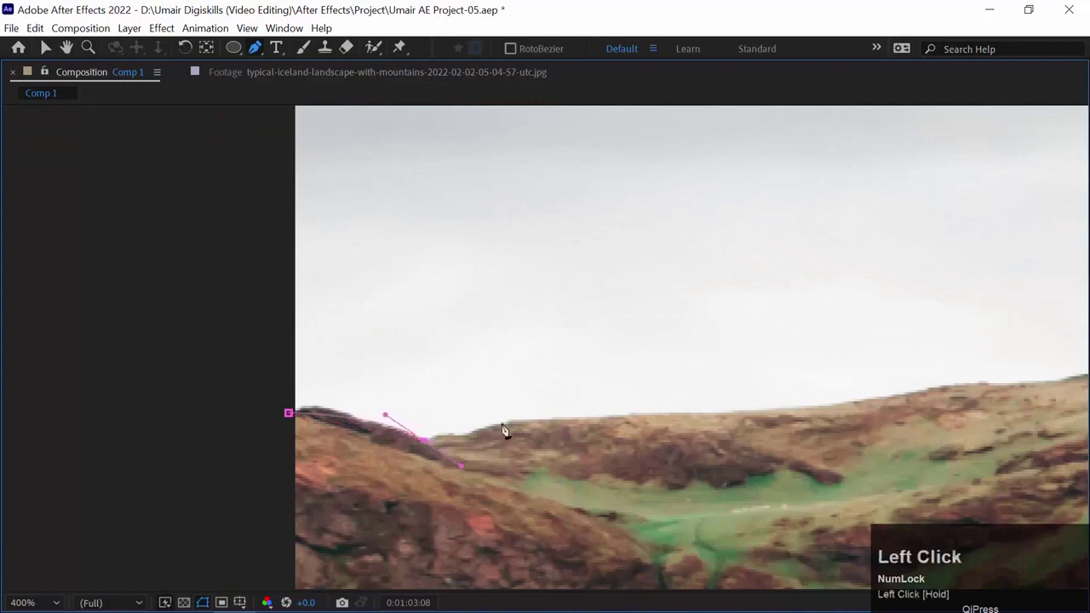
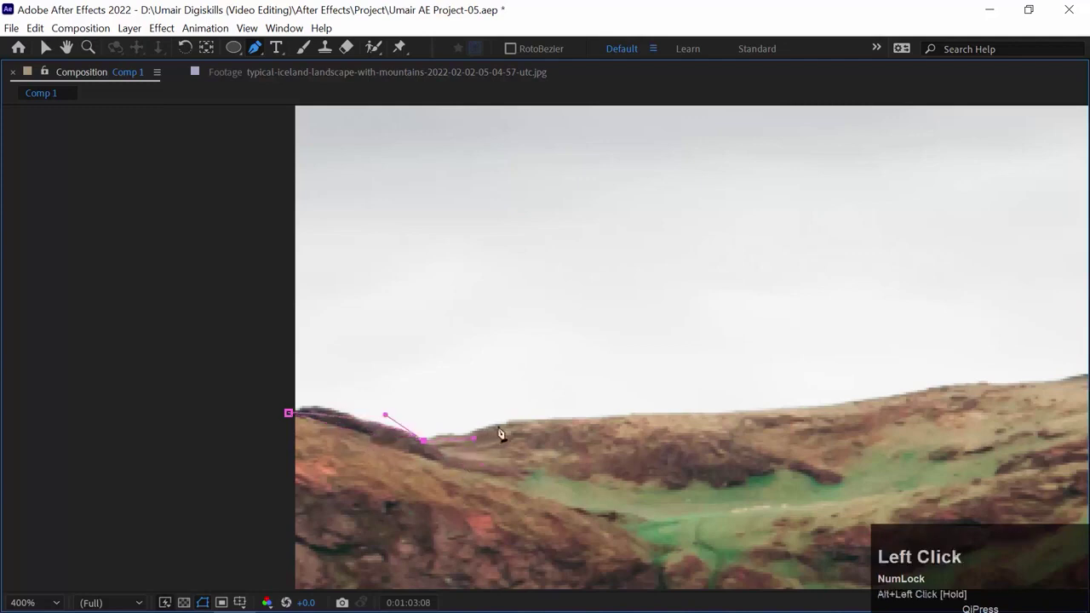
Step: Correct misplaced points and continue the mask path further along the mountain ridge
key(ctrl+z)
drag(491, 430, 480, 447)
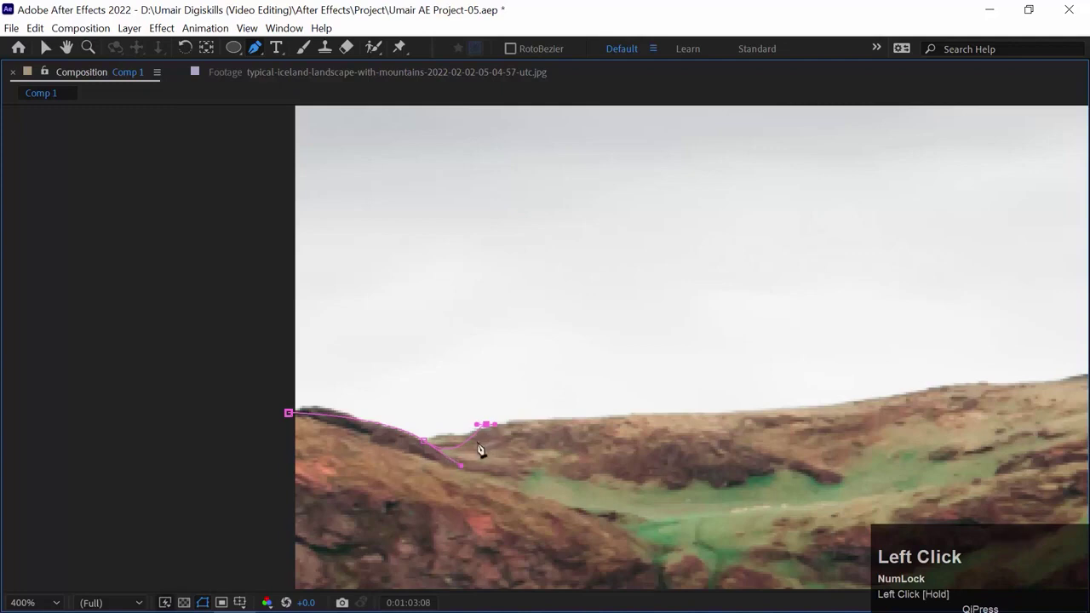
key(ctrl+z)
drag(469, 469, 927, 429)
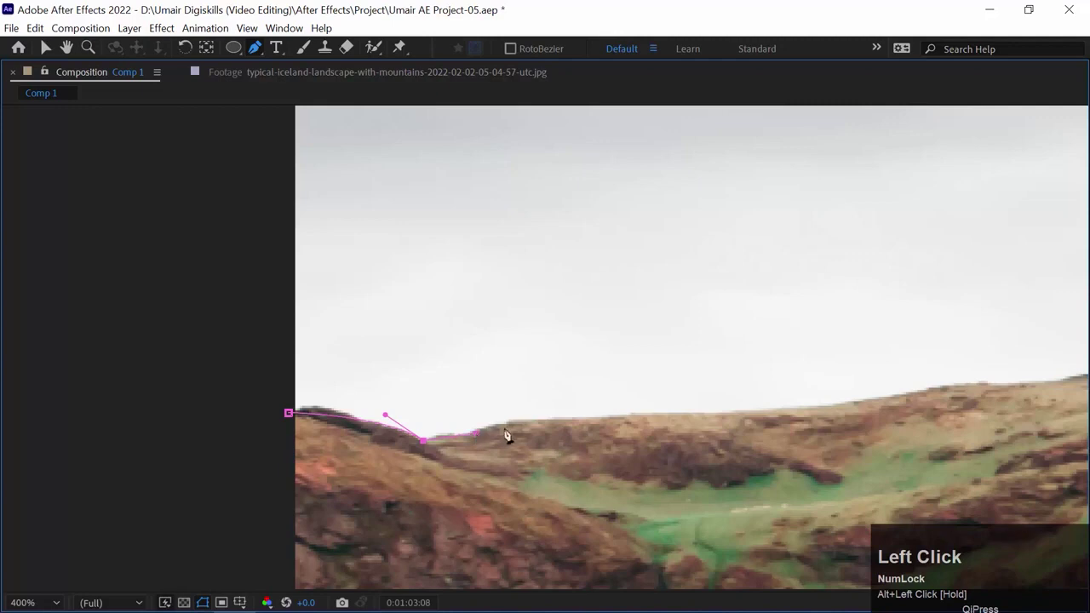
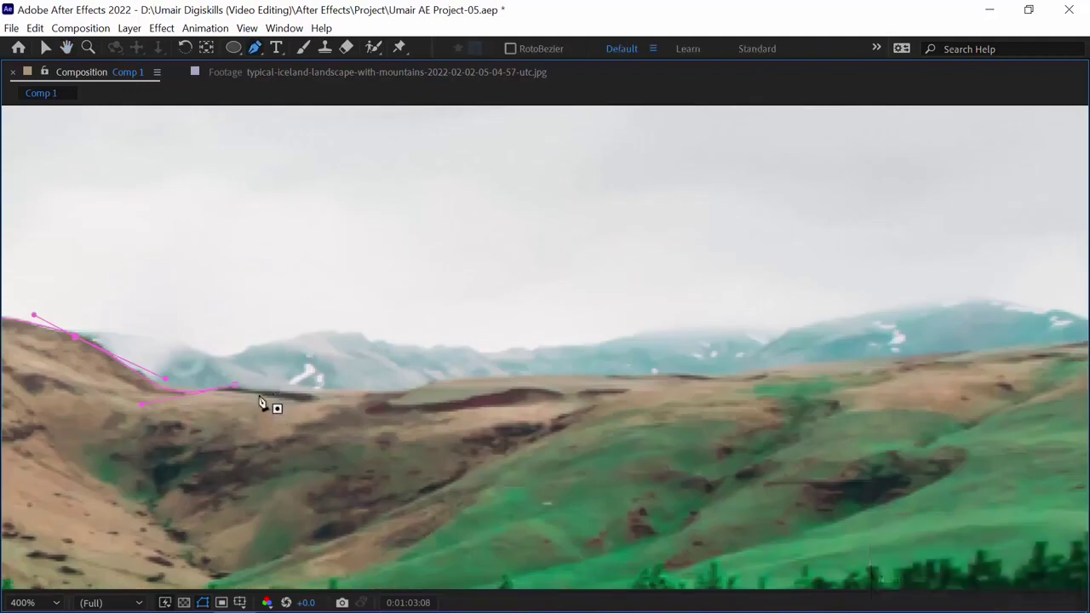
key(space)
click(238, 426)
key(space)
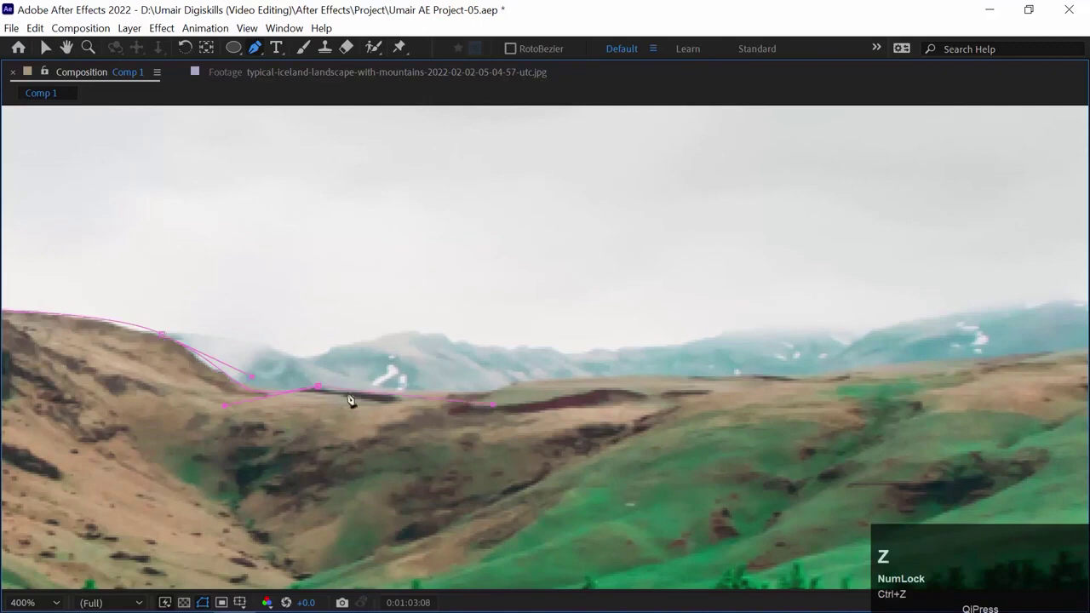
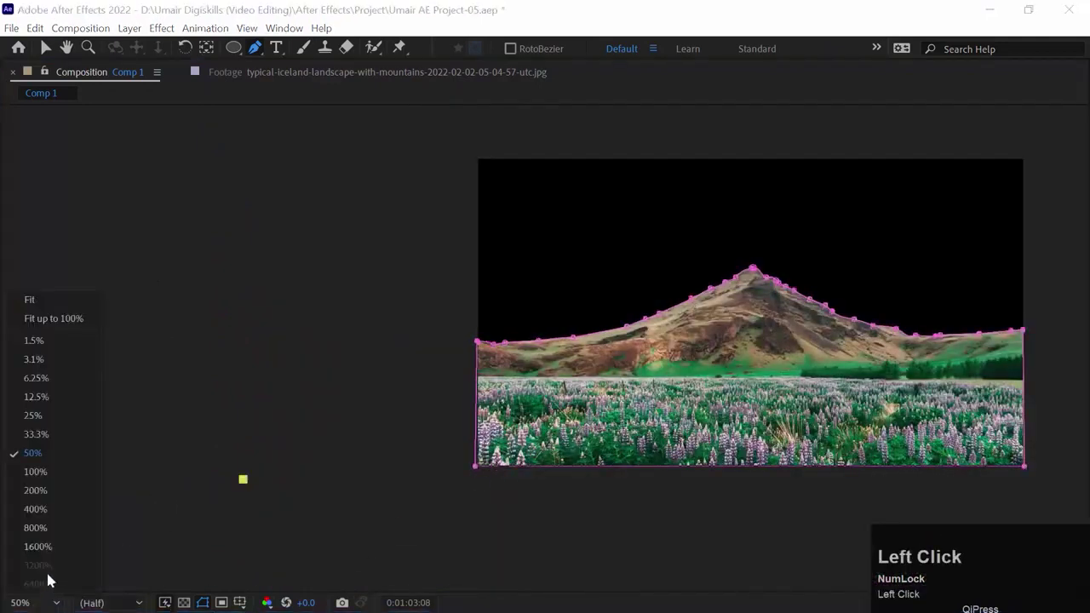
Step: Add a new royal blue solid layer and move it beneath the masked photo
key(ctrl+z)
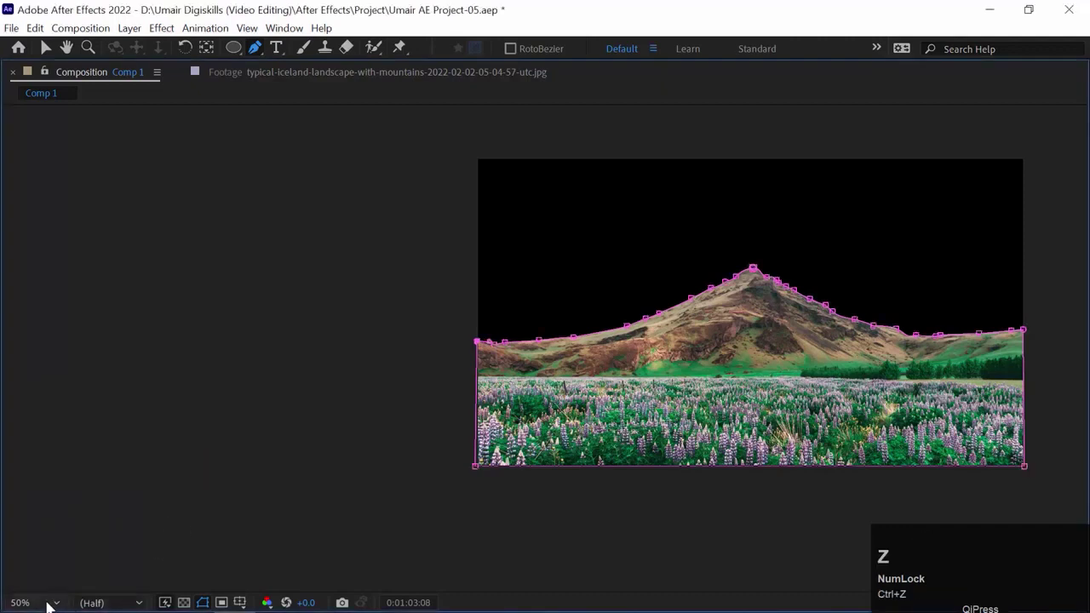
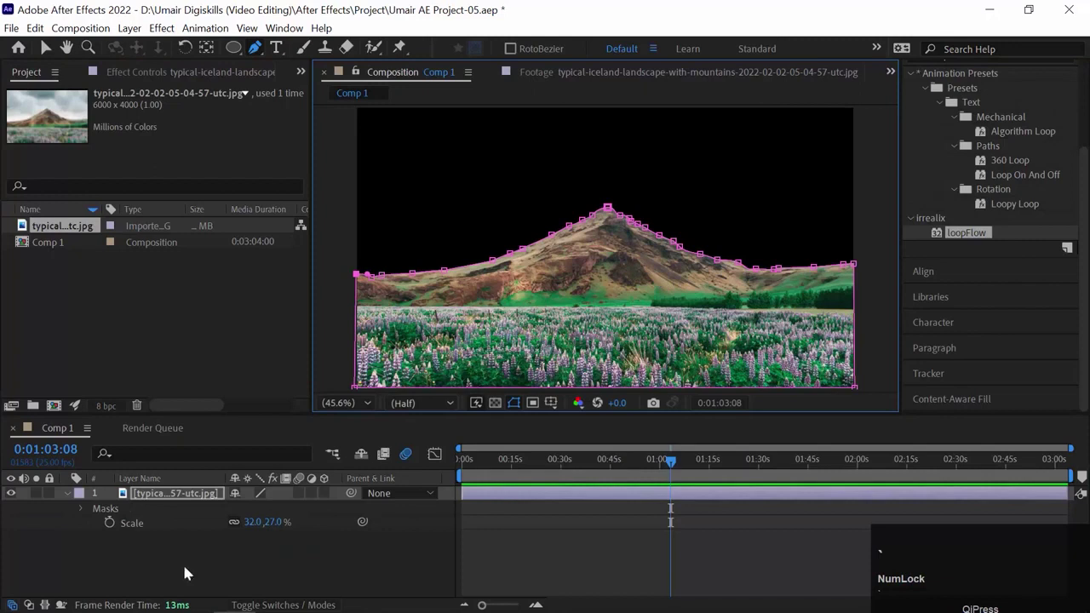
click(173, 575)
right_click(109, 554)
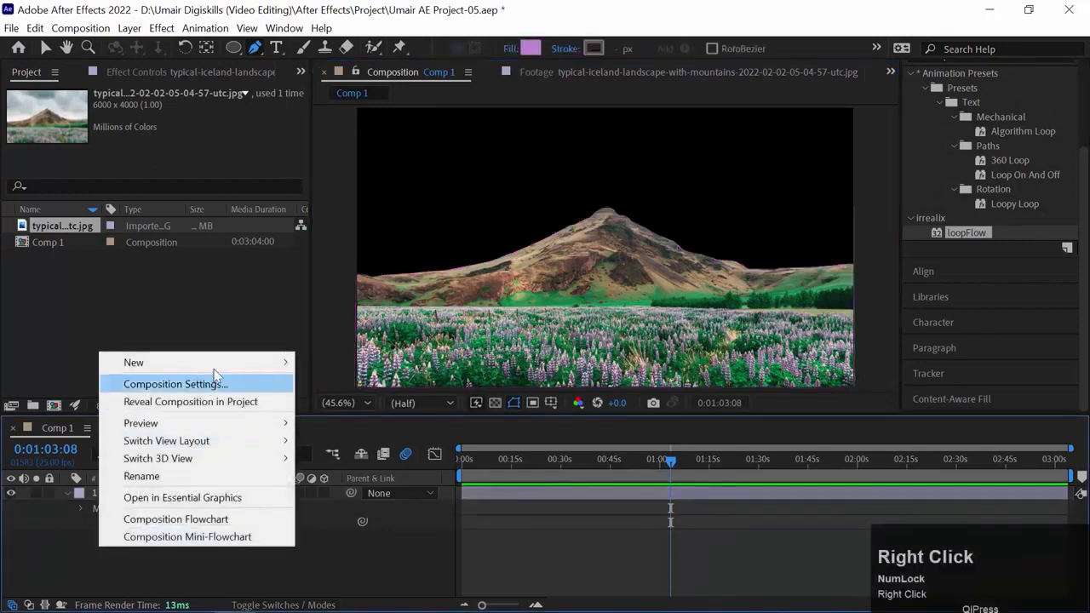
click(382, 412)
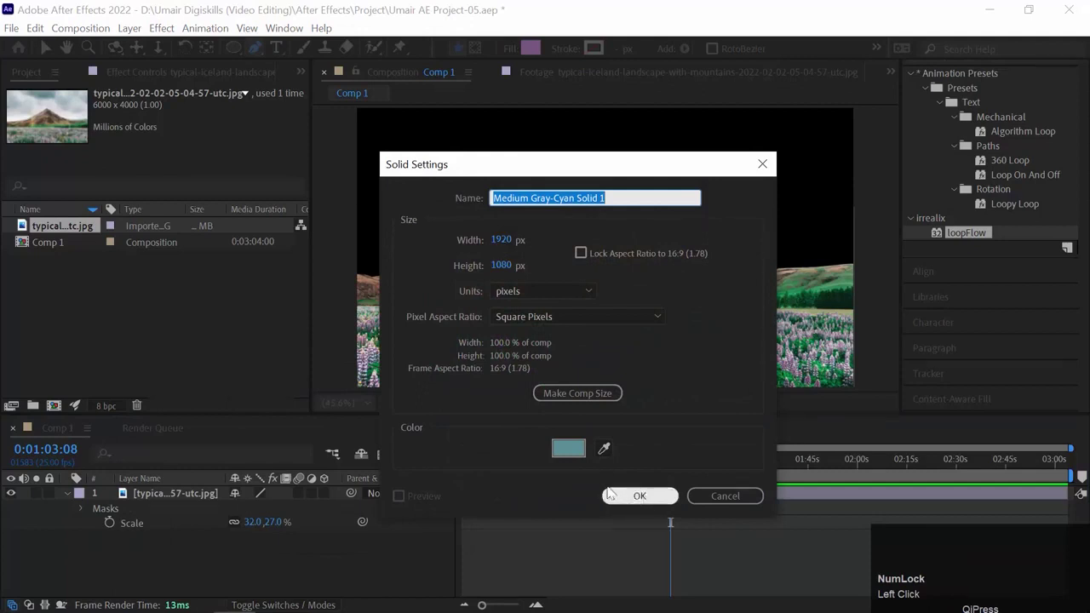
drag(581, 449, 1032, 148)
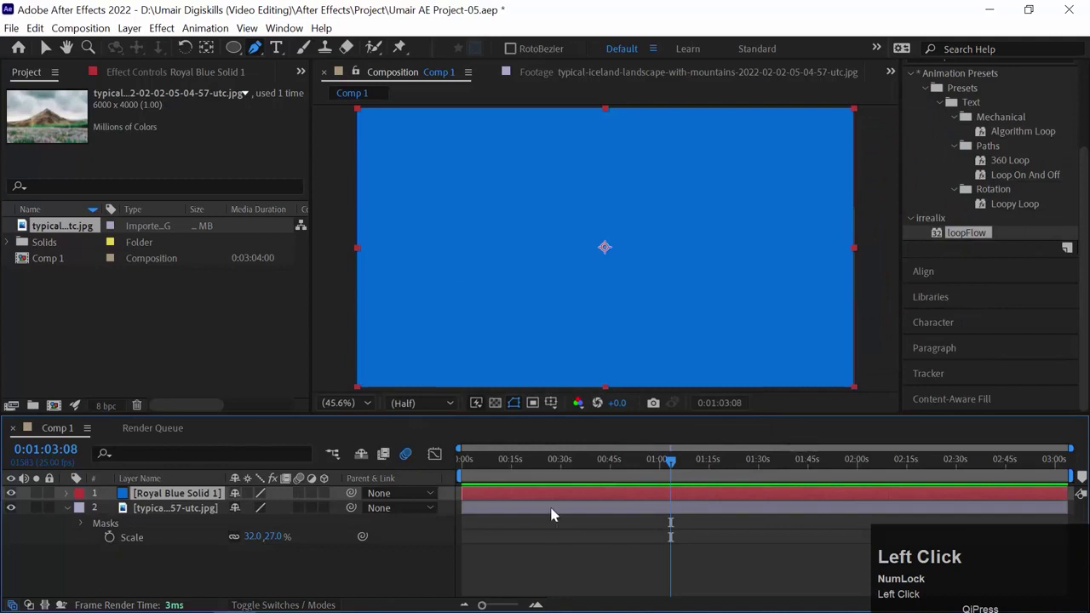
drag(129, 498, 597, 283)
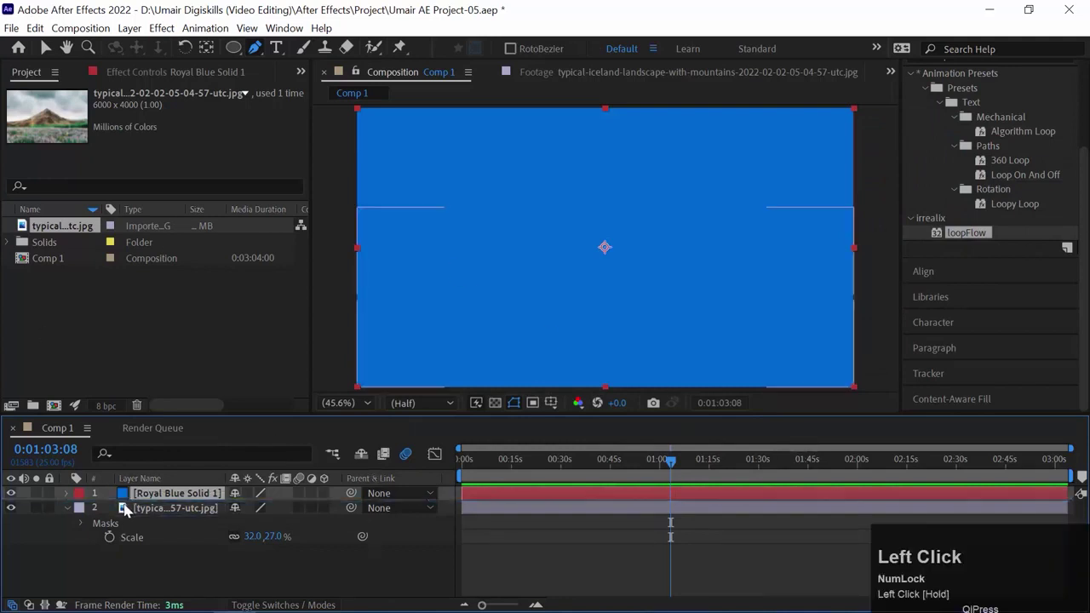
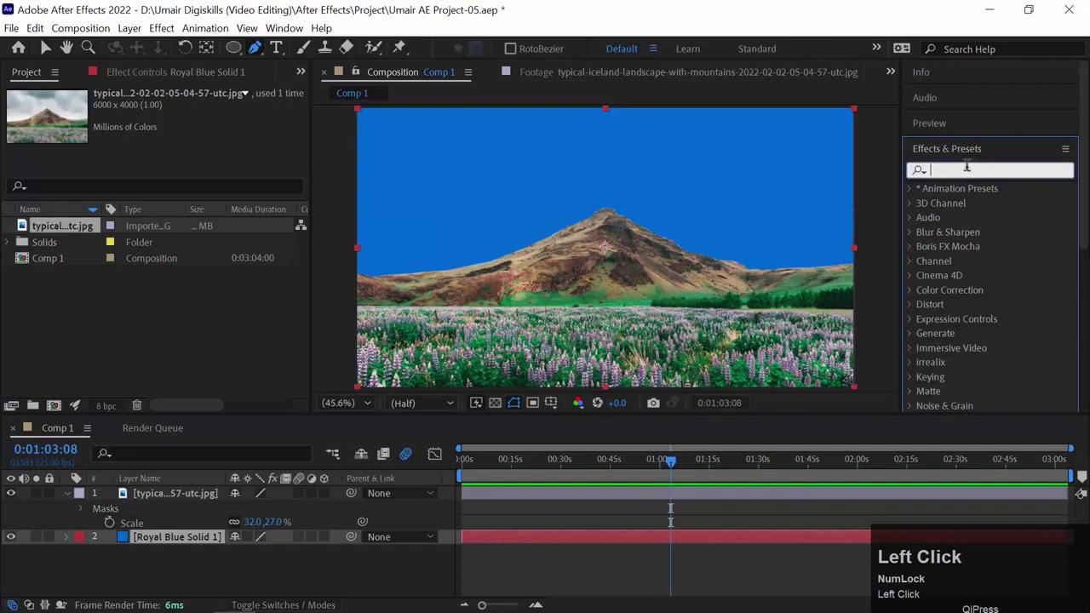
Step: Find 'gradient' in Effects & Presets and apply Gradient Ramp to the Royal Blue Solid
text(gradient)
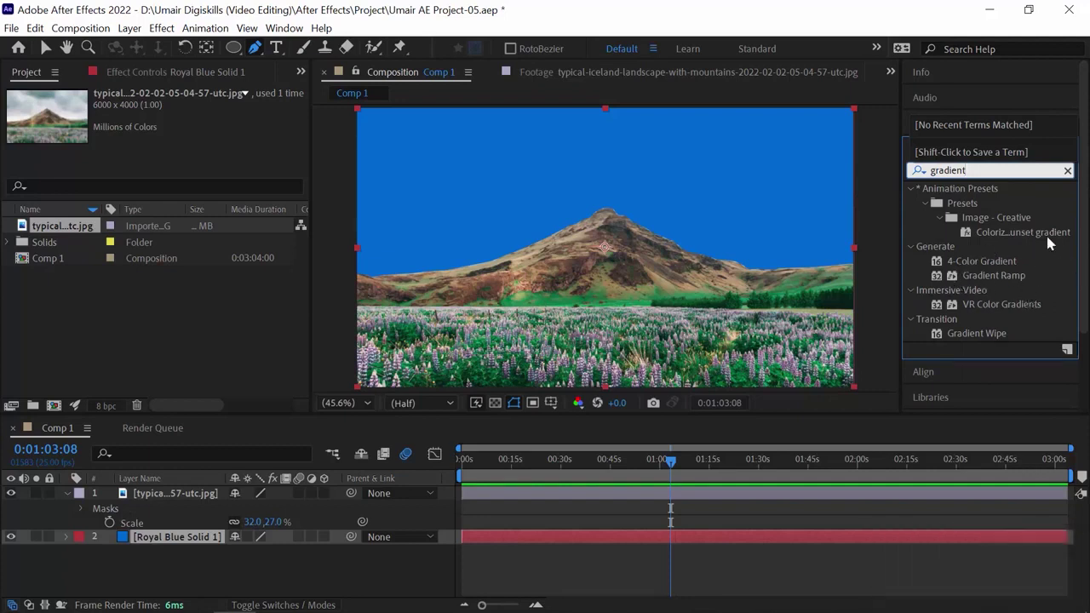
scroll(down, 3)
click(1007, 249)
click(986, 243)
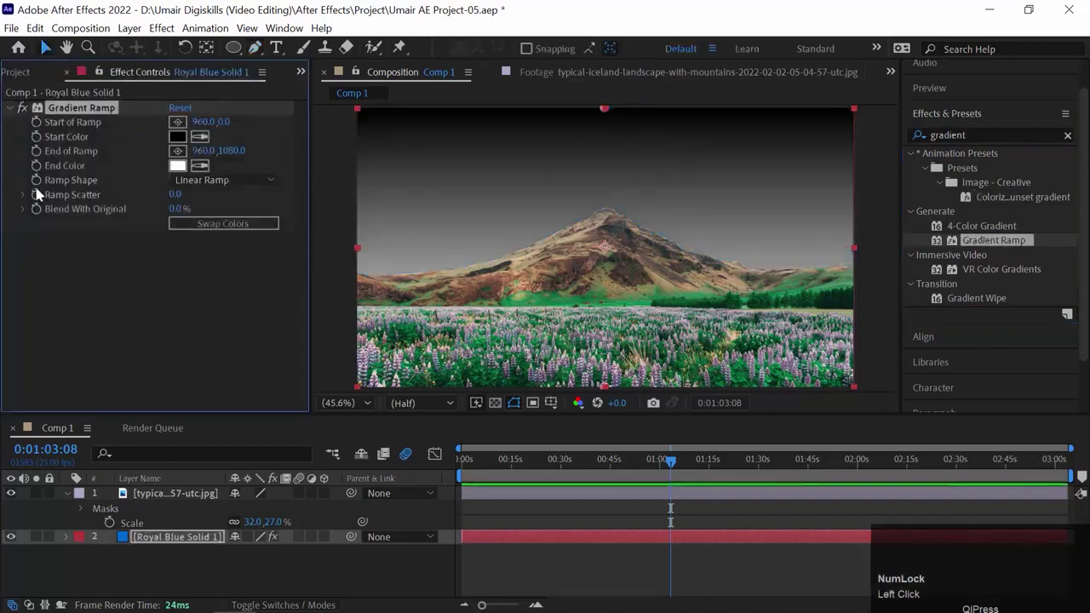
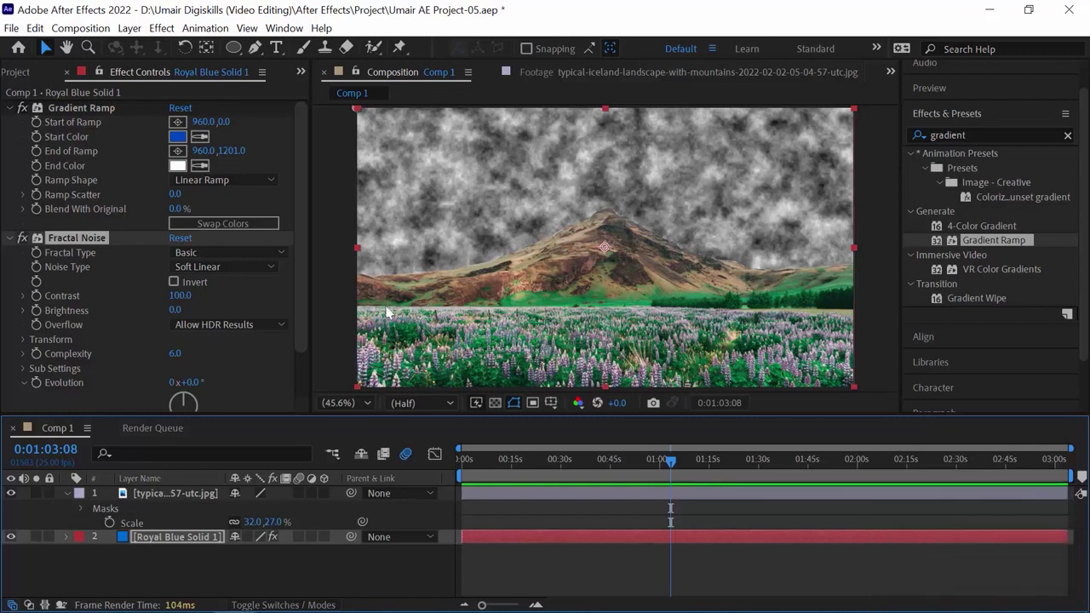
Step: Move the sky solid above the photo and set Fractal Noise type to Terrain
drag(135, 540, 501, 462)
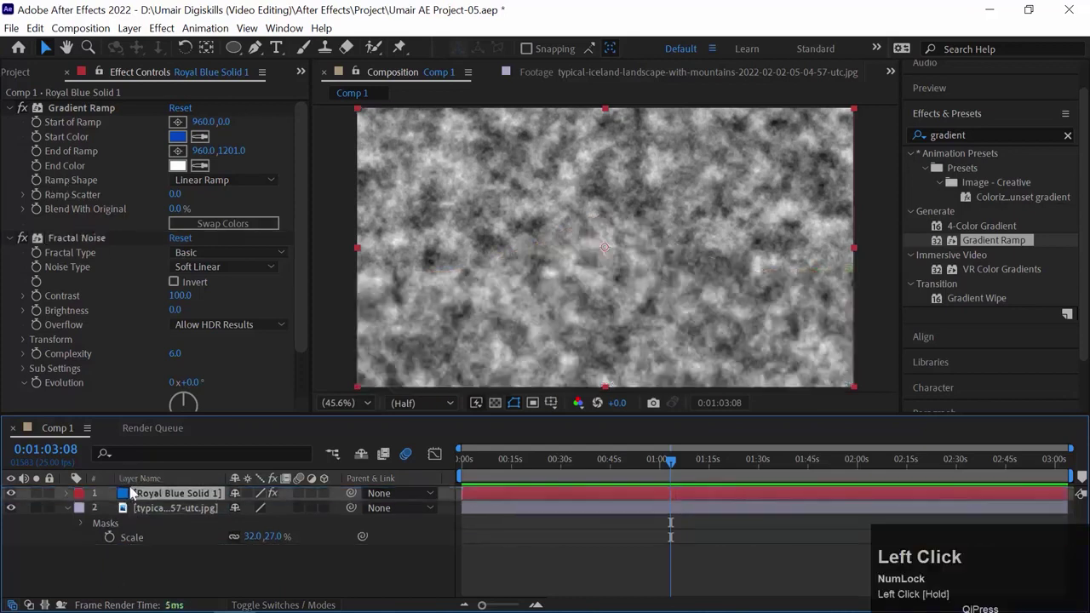
drag(500, 462, 283, 260)
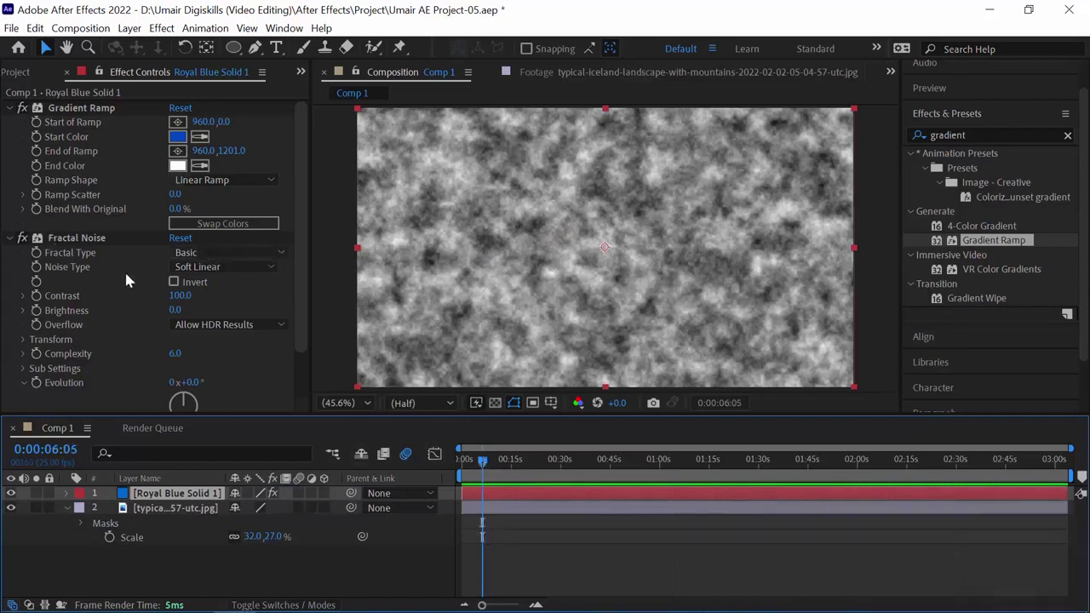
click(212, 255)
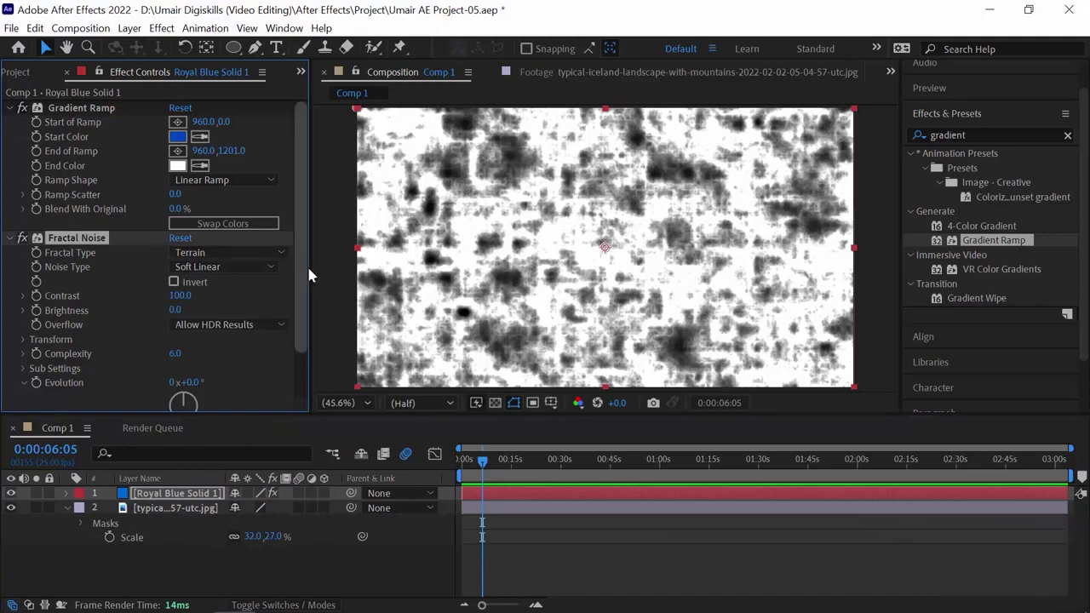
drag(307, 247, 137, 276)
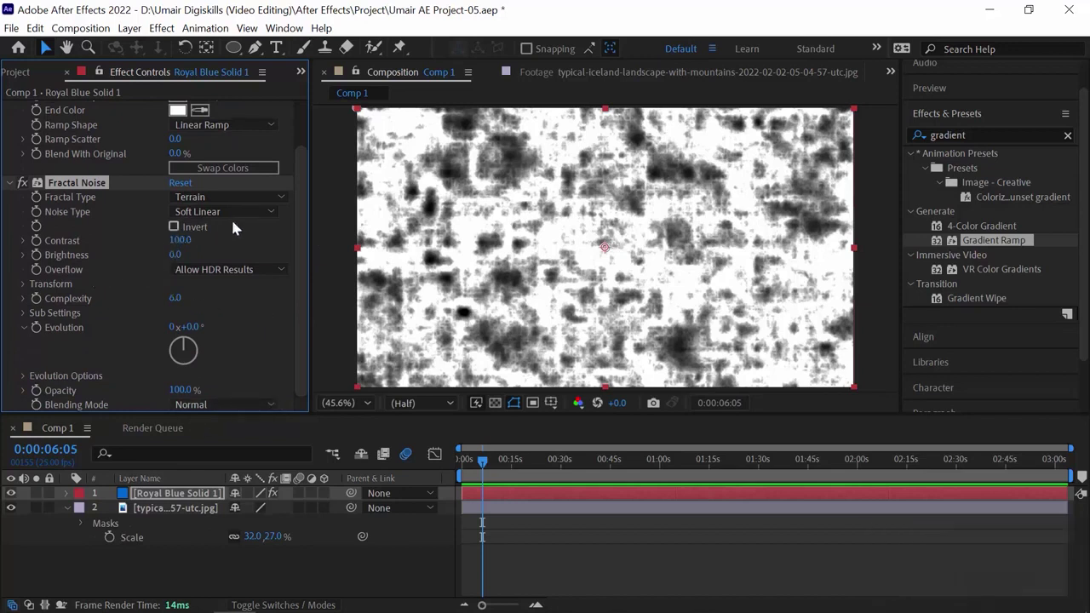
Step: Set the noise type to Spline and invert it so white clouds appear on black
click(80, 246)
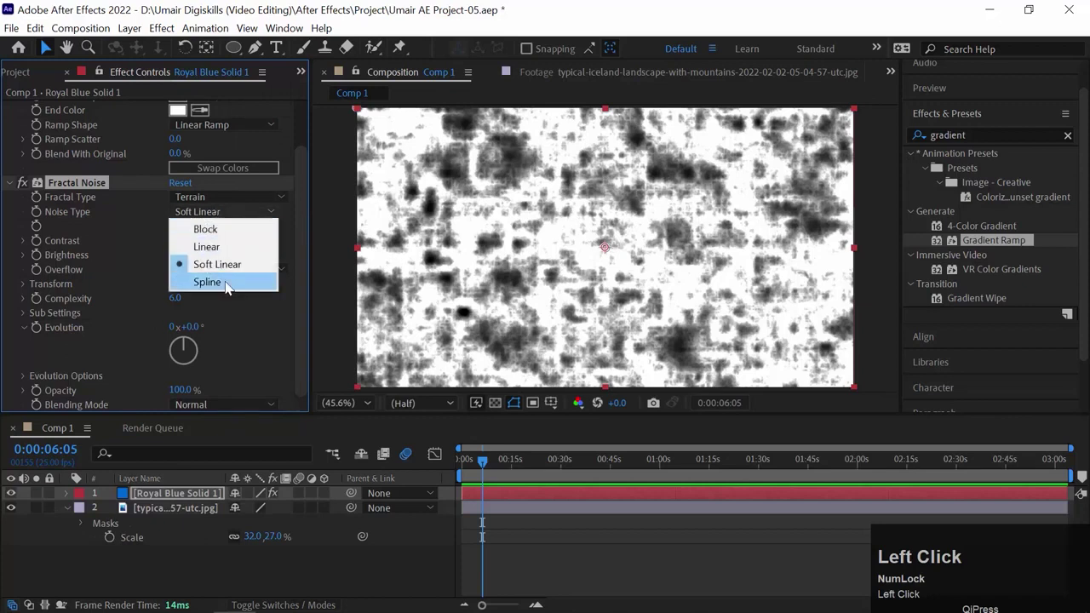
click(231, 284)
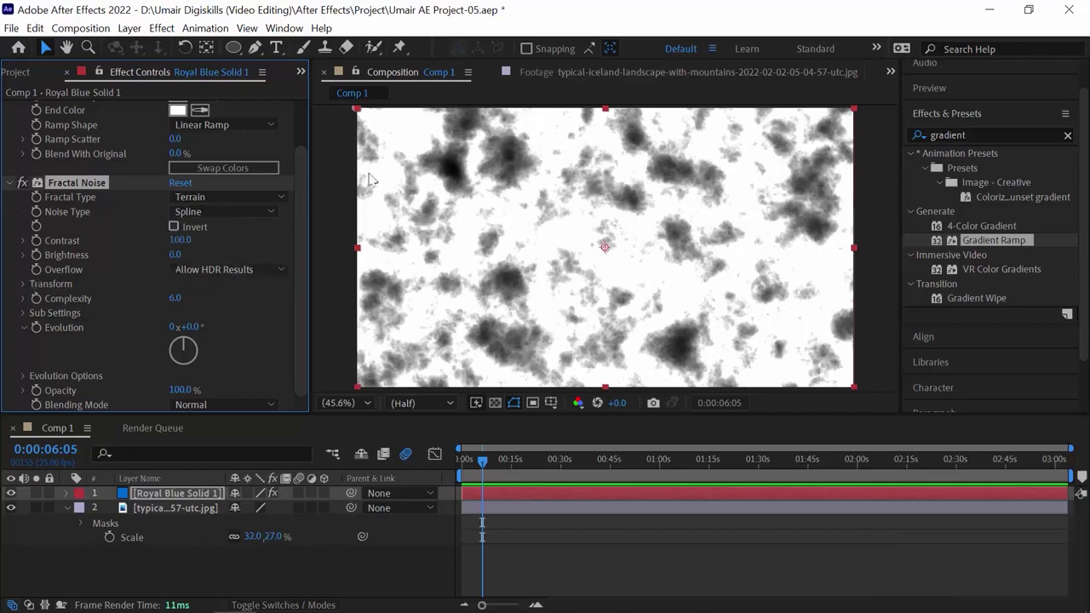
click(479, 277)
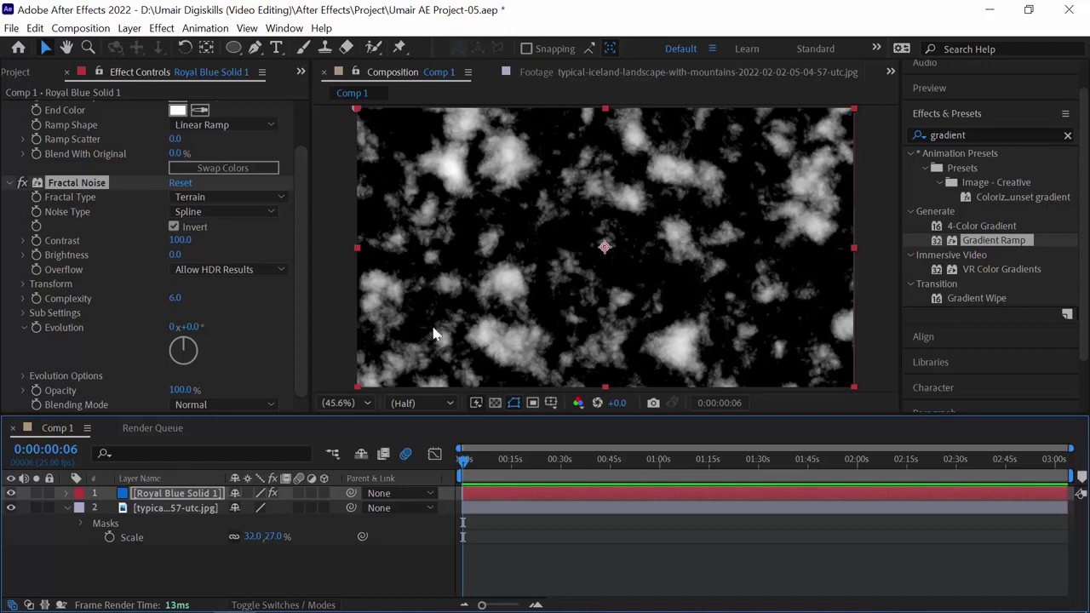
Step: Keyframe Fractal Noise Evolution from 0 at the start to 5x+0.0 at 15 seconds
drag(485, 469, 129, 356)
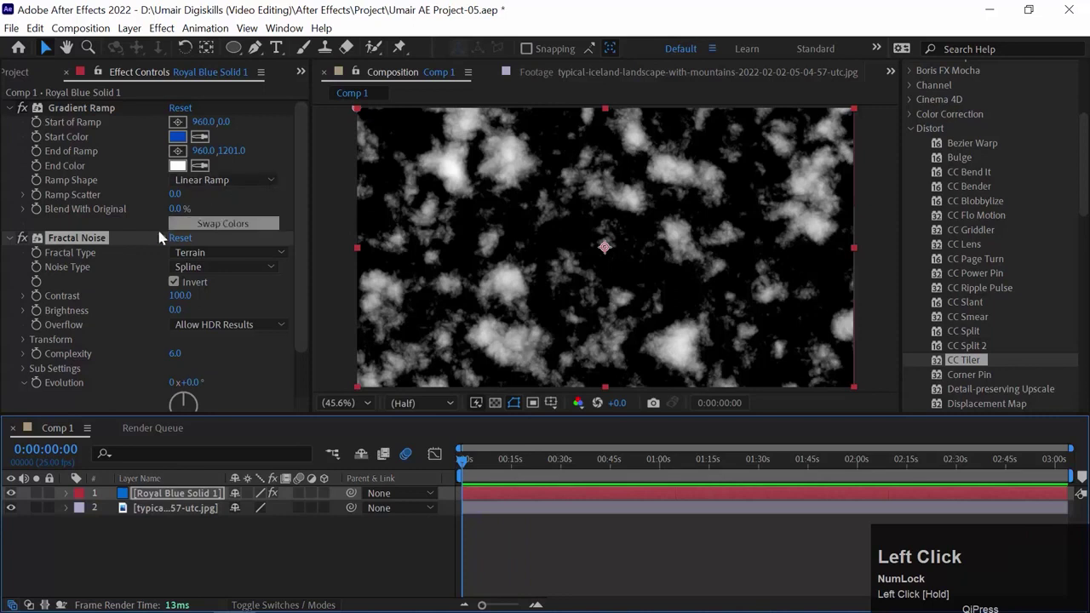
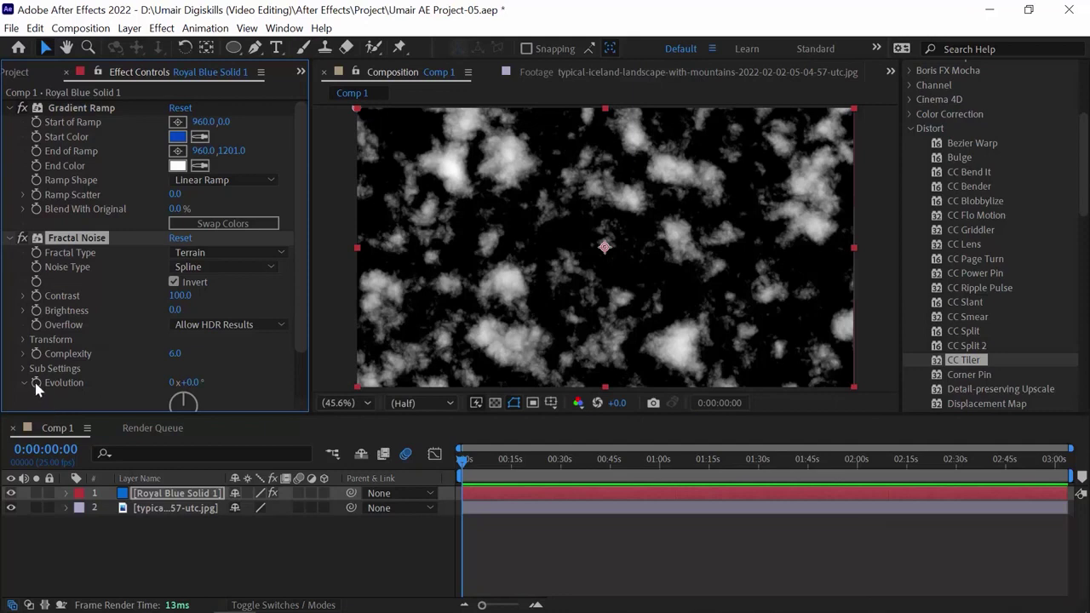
drag(46, 389, 518, 468)
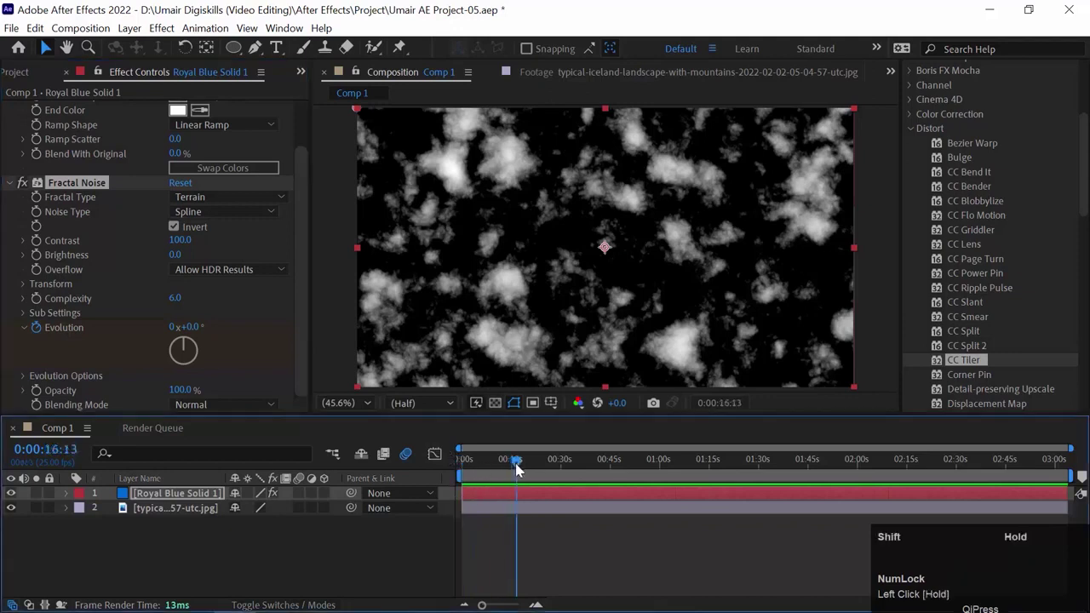
key(=)
key(=)
drag(526, 468, 104, 465)
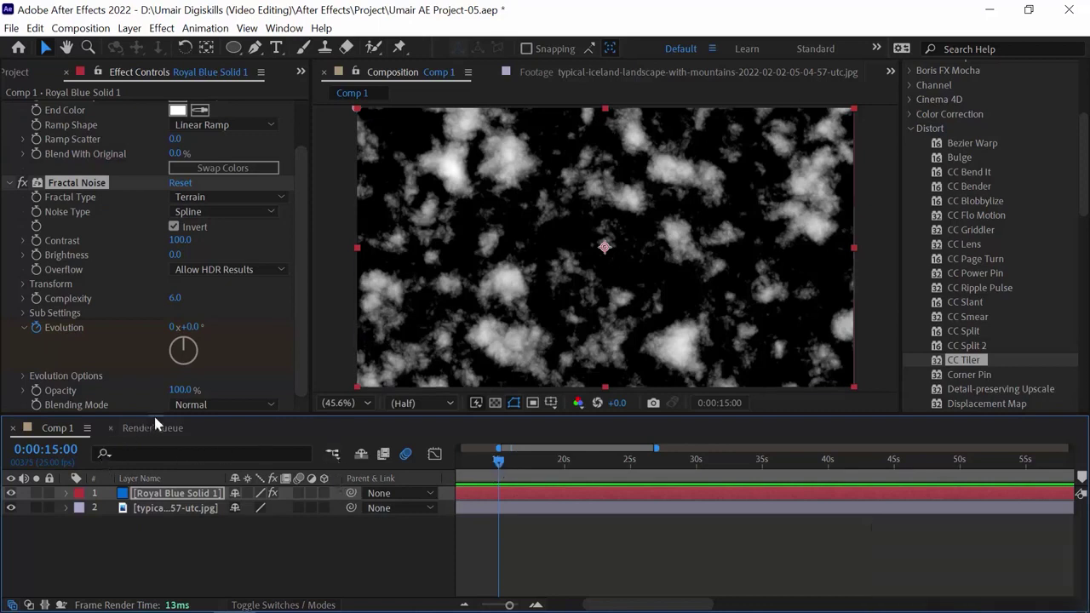
click(180, 331)
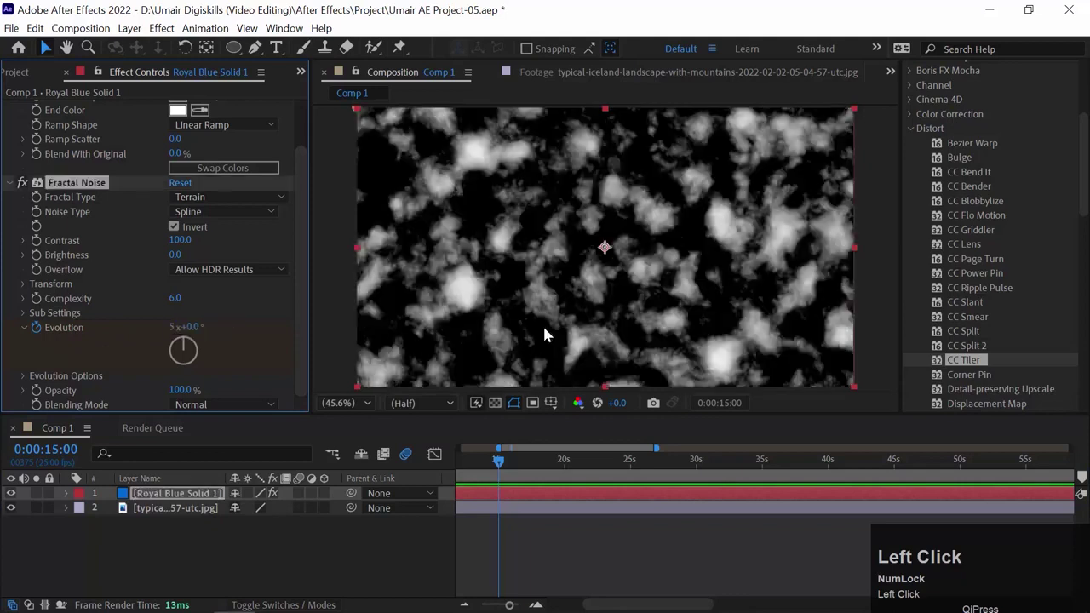
Step: Return to the start and play back the evolving clouds
key(Home)
key(space)
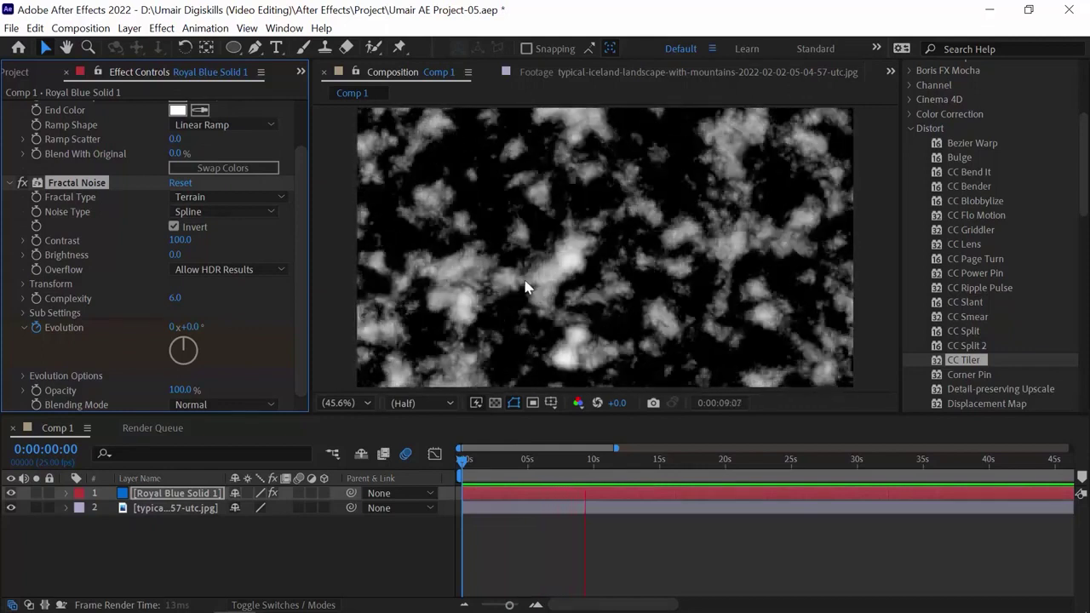
key(space)
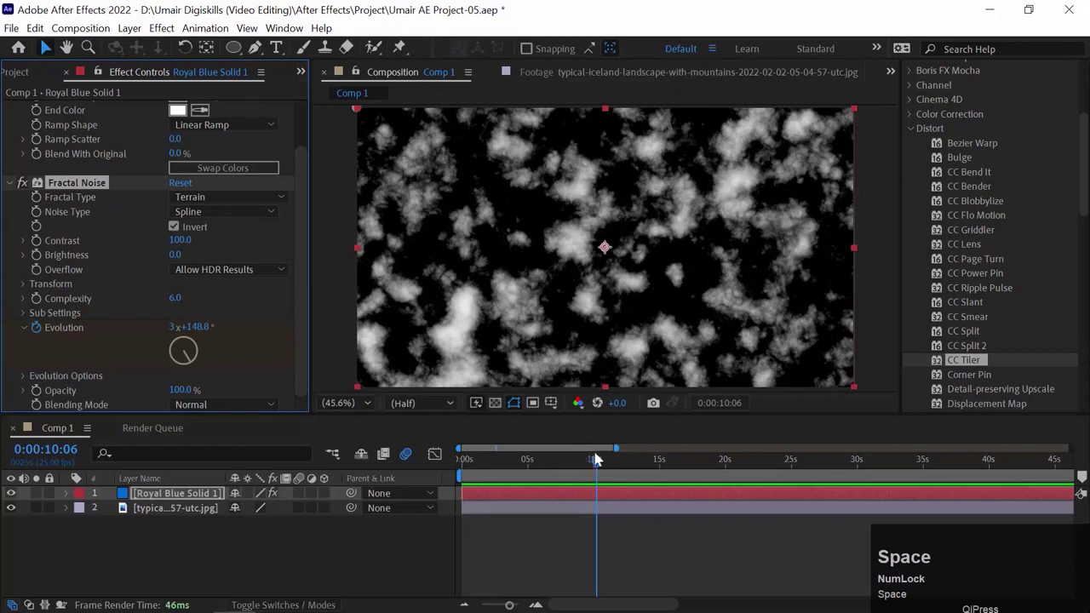
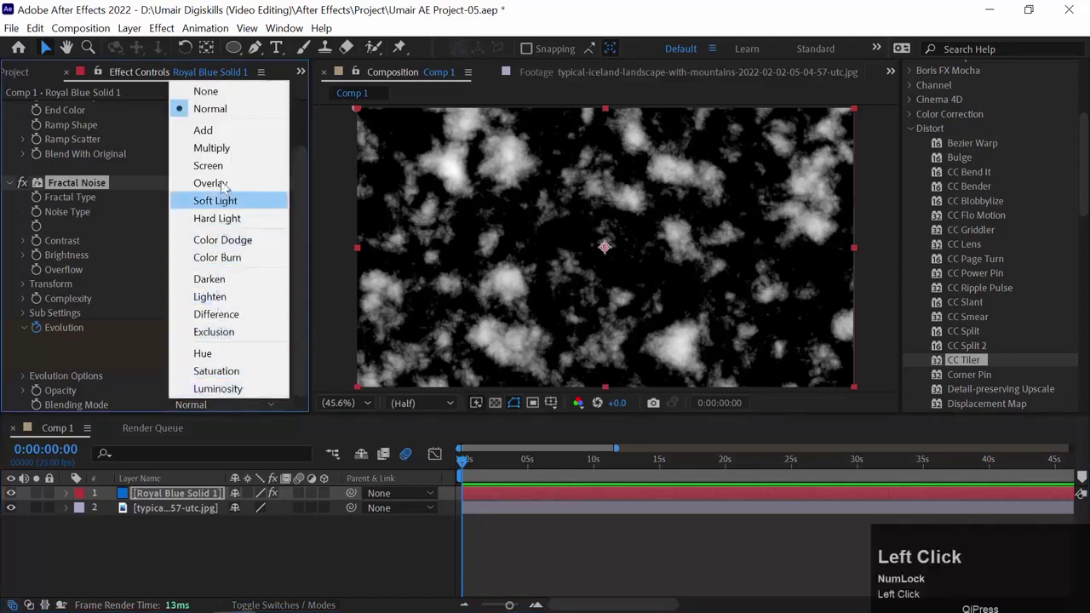
Step: Set the Fractal Noise blending mode to Screen over the blue gradient
click(225, 181)
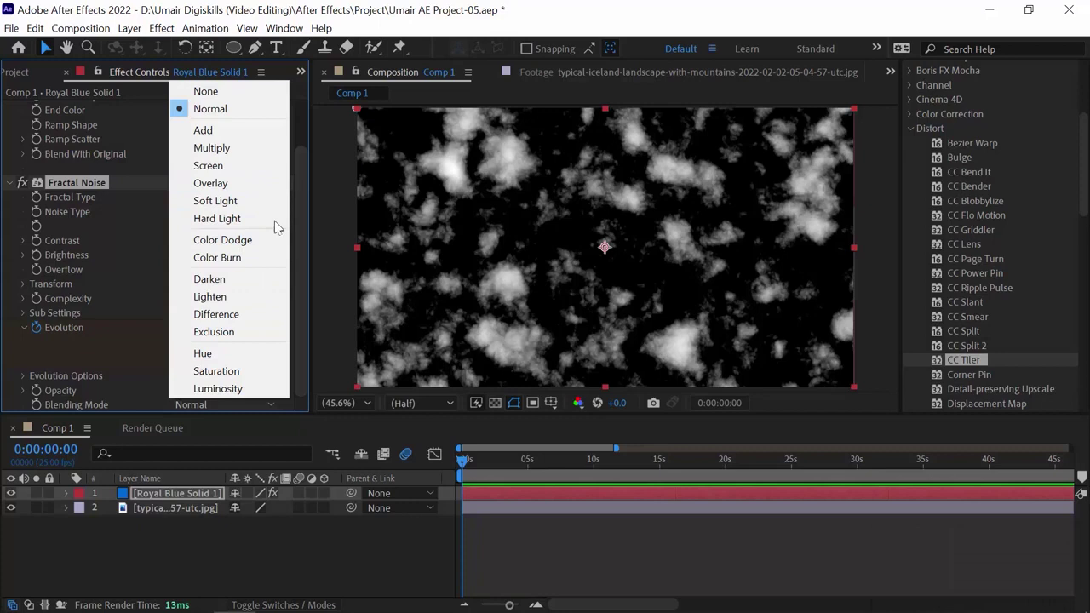
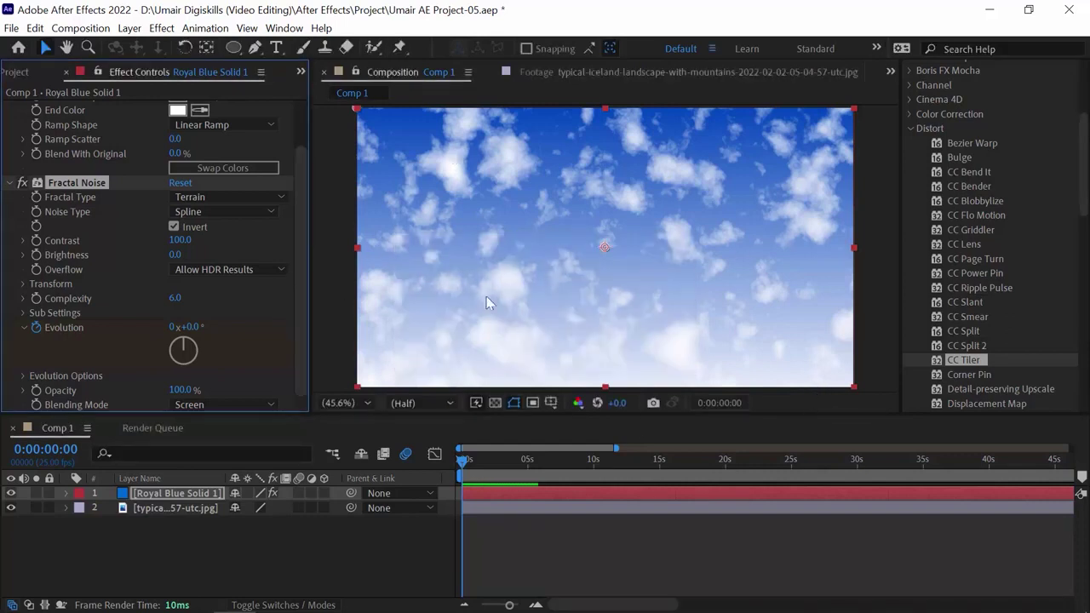
Step: Preview the sky, try enlarging the noise Scale, then restore it to 100
key(space)
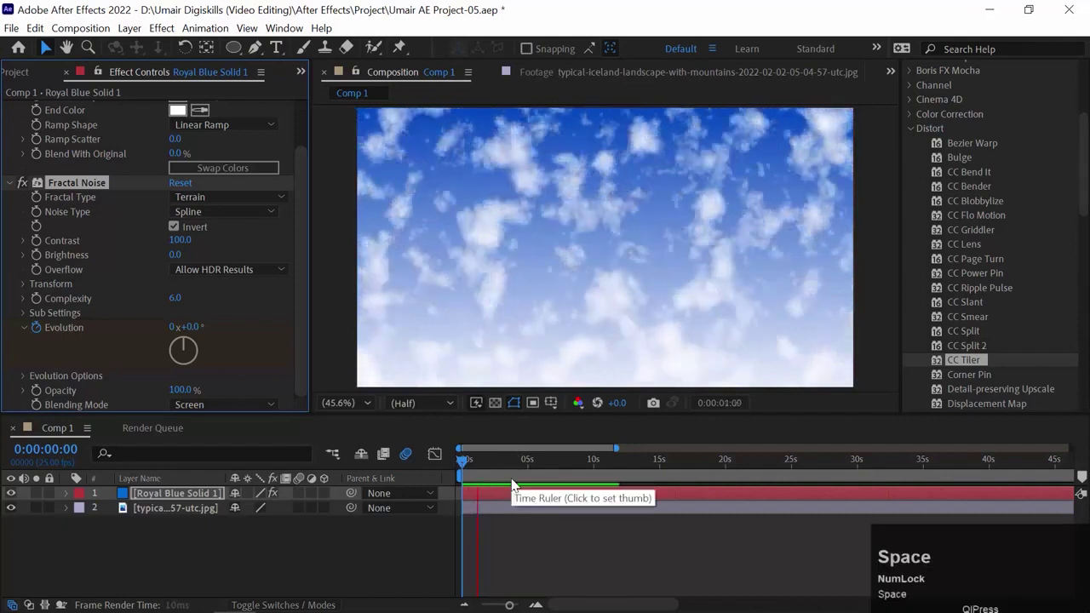
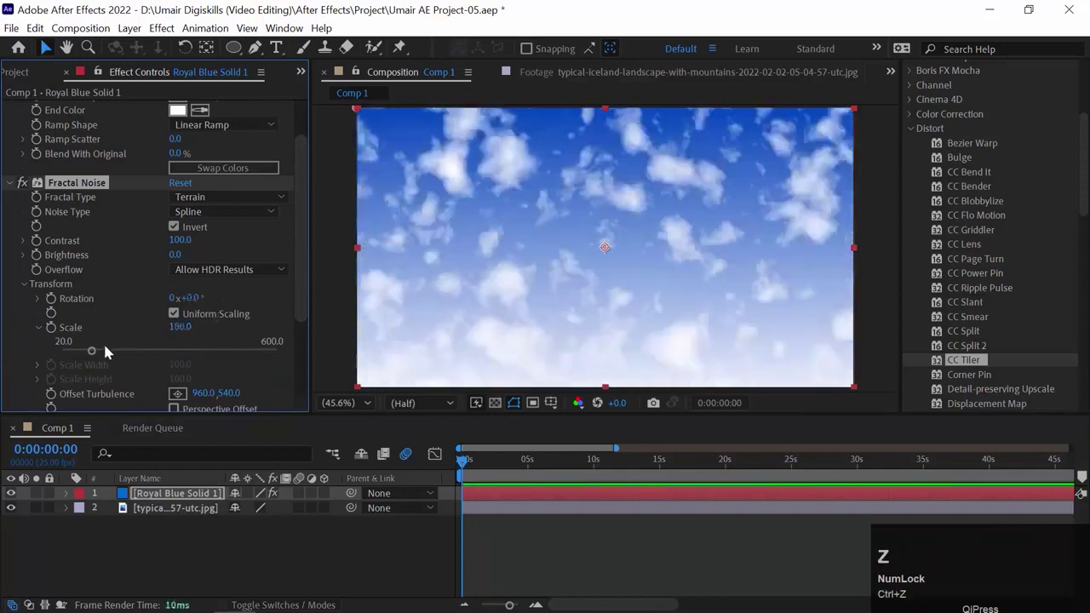
drag(113, 353, 106, 355)
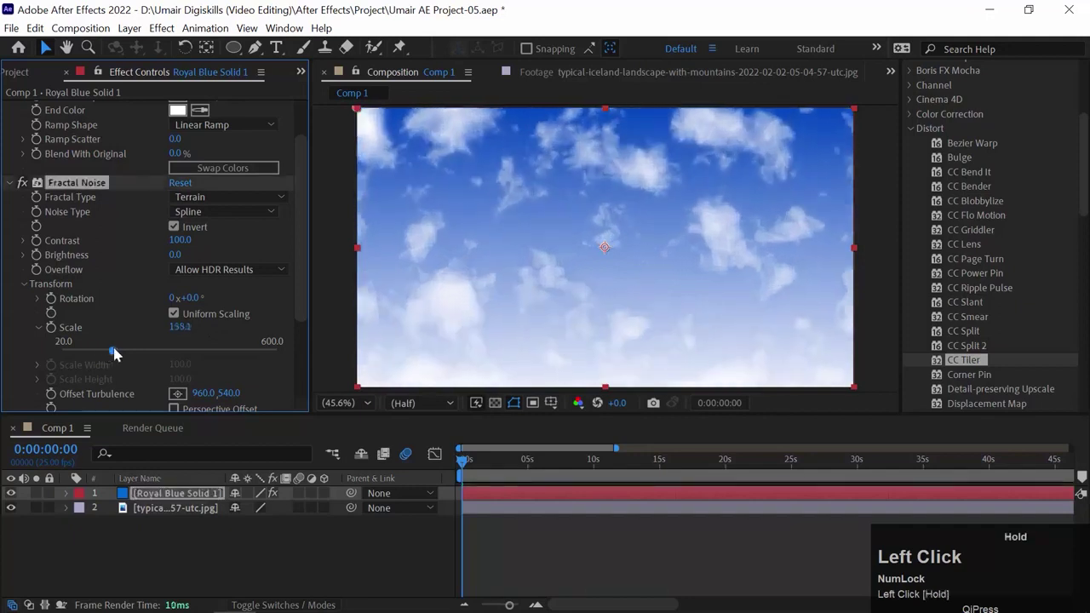
key(ctrl+z)
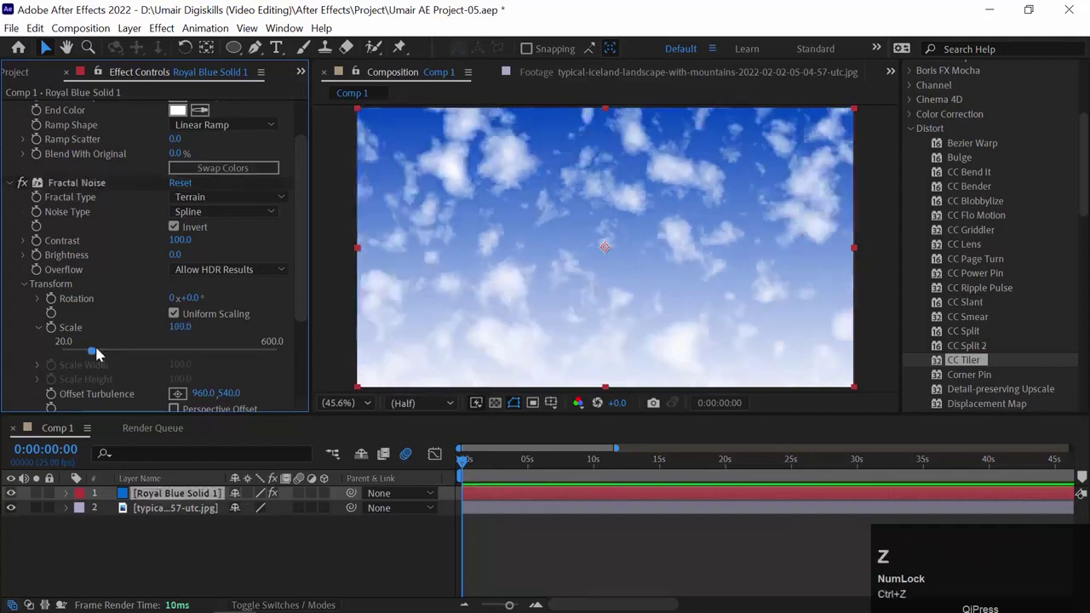
key(ctrl+shift+z)
drag(310, 290, 196, 324)
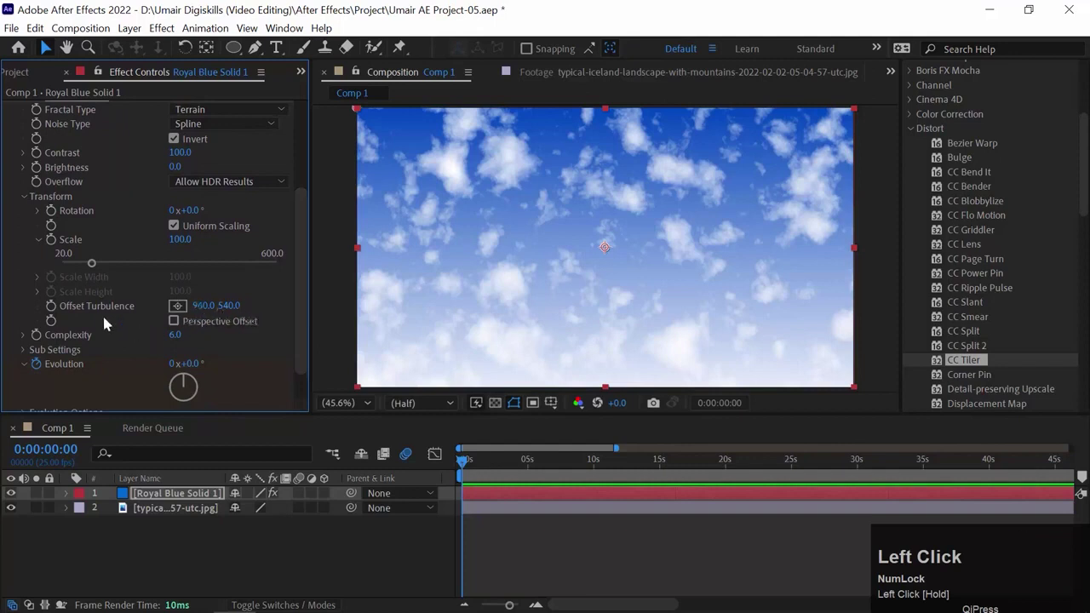
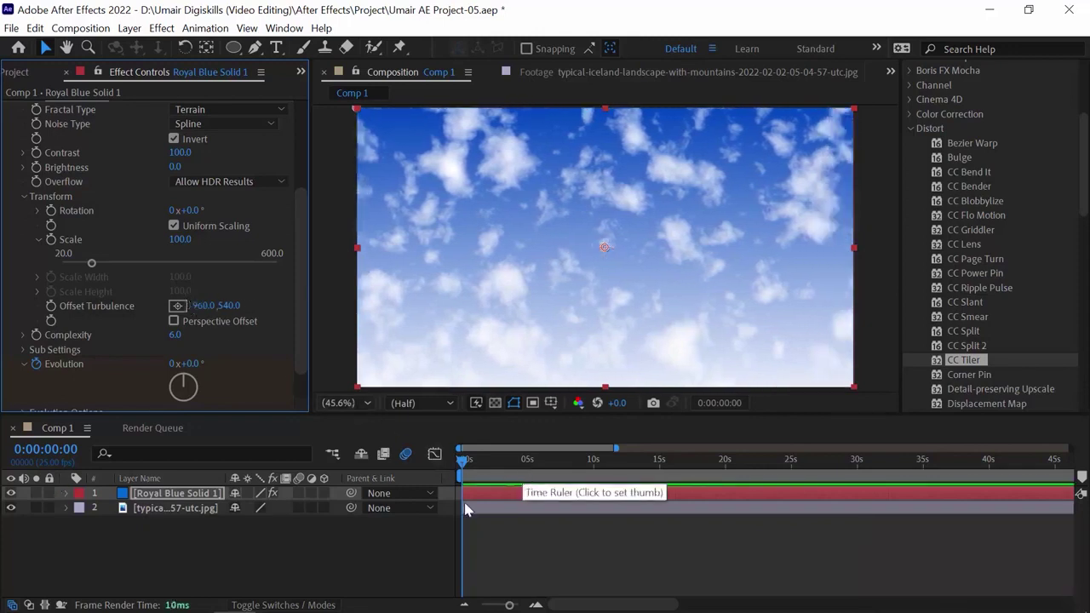
Step: Reveal the keyframed noise properties and preview the cloud evolution to 15 seconds
drag(59, 311, 189, 503)
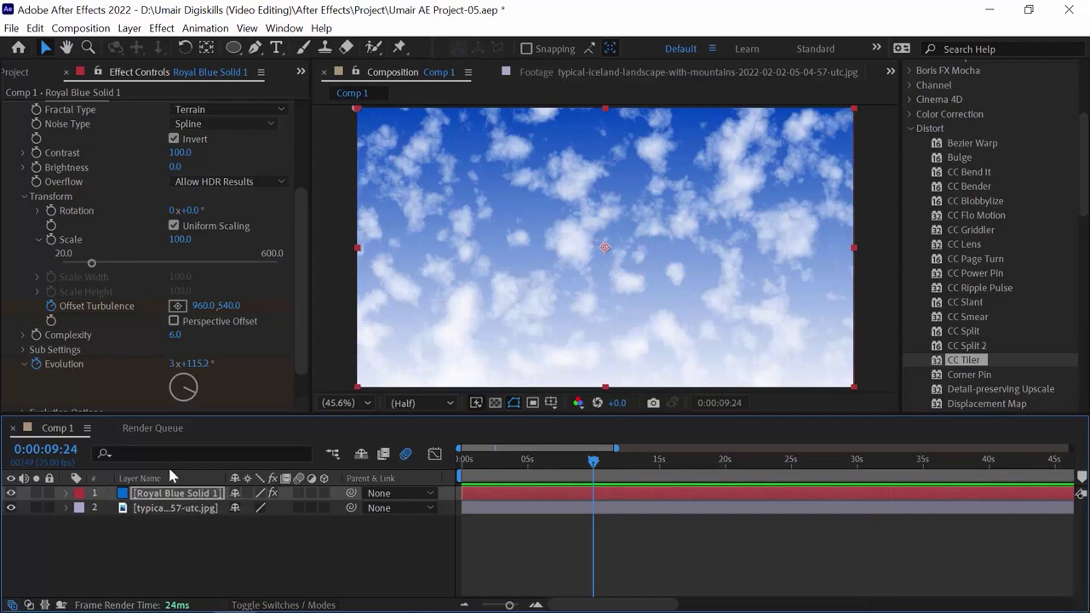
key(u)
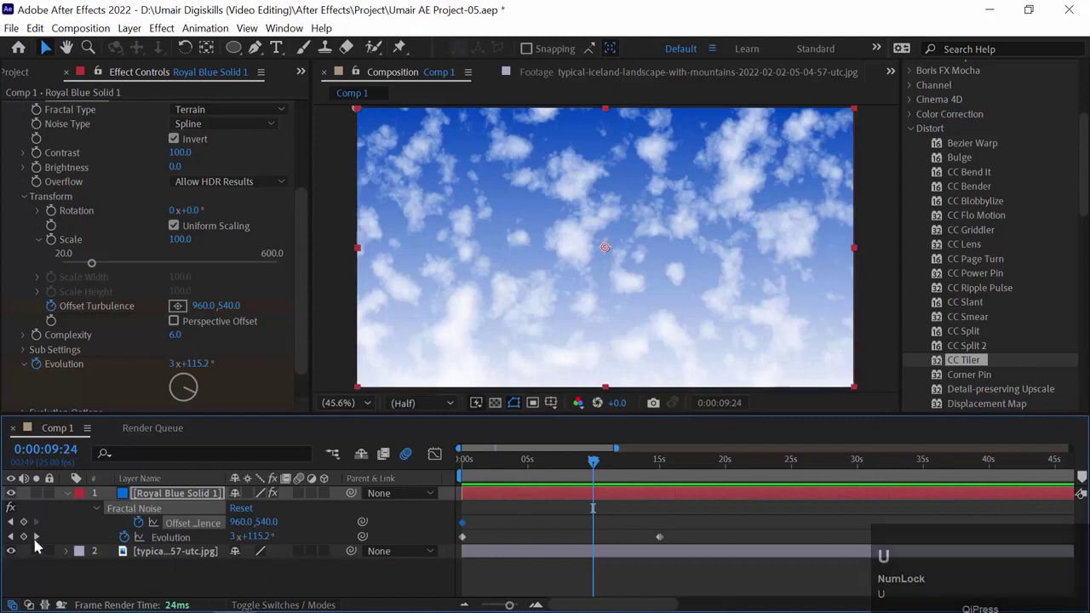
click(44, 544)
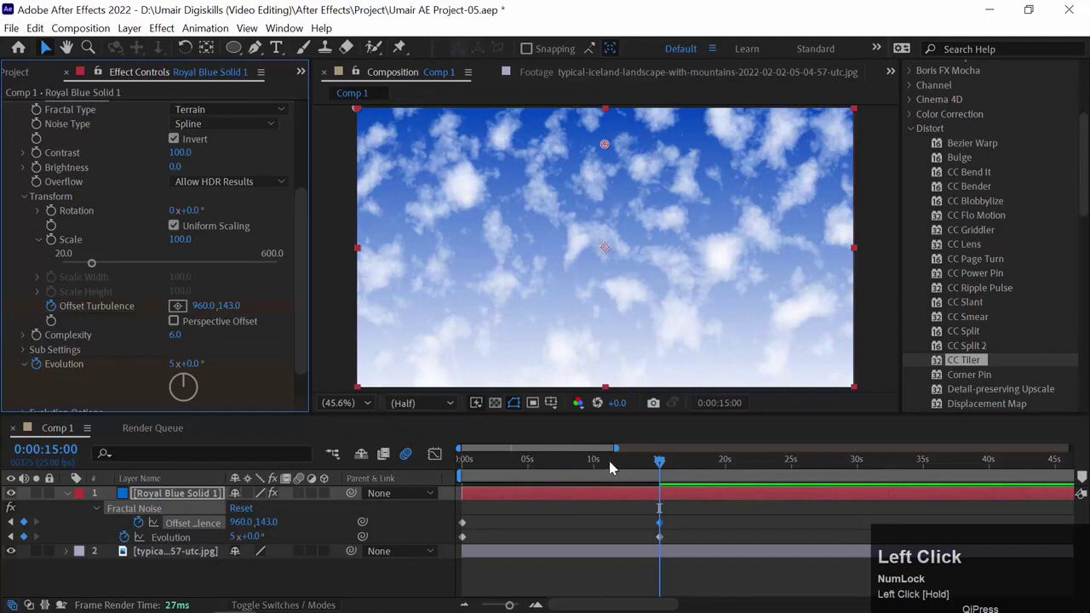
key(space)
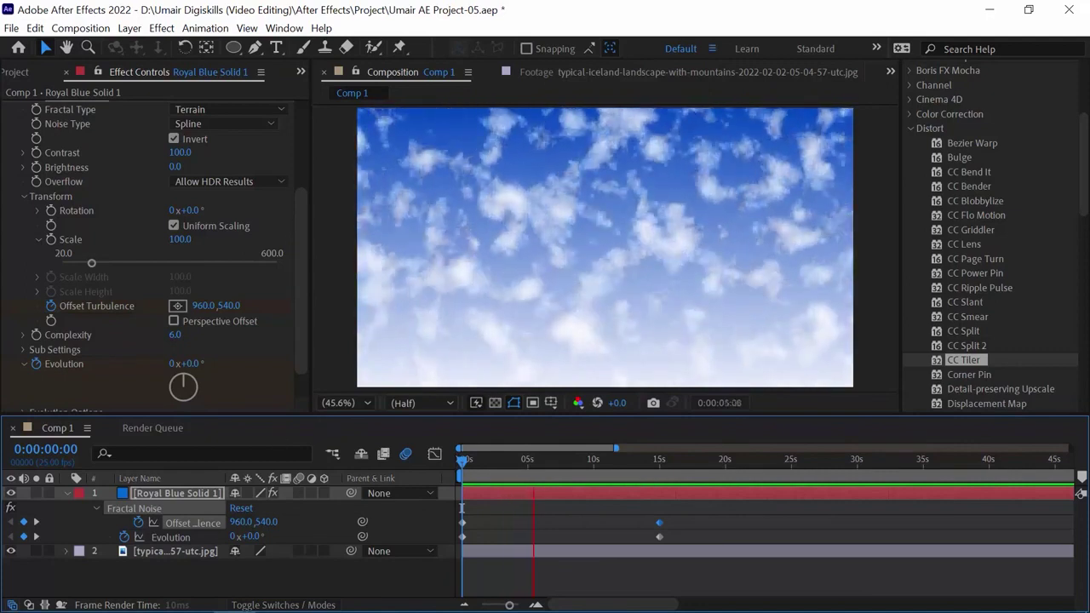
key(space)
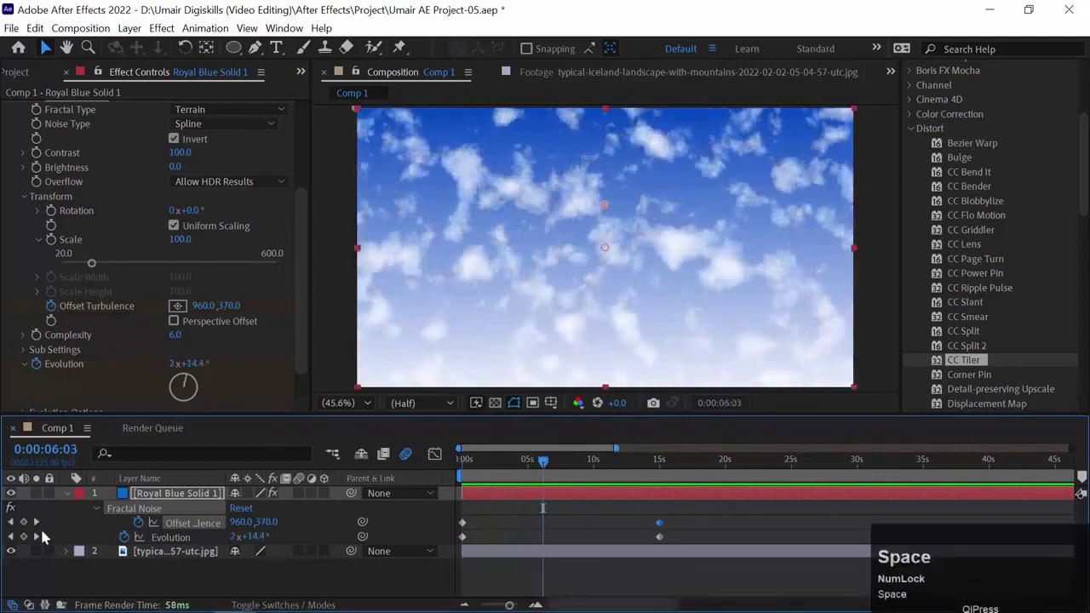
Step: Keyframe Offset Turbulence to 960,-800 at 15 seconds so clouds drift upward, and preview
click(43, 528)
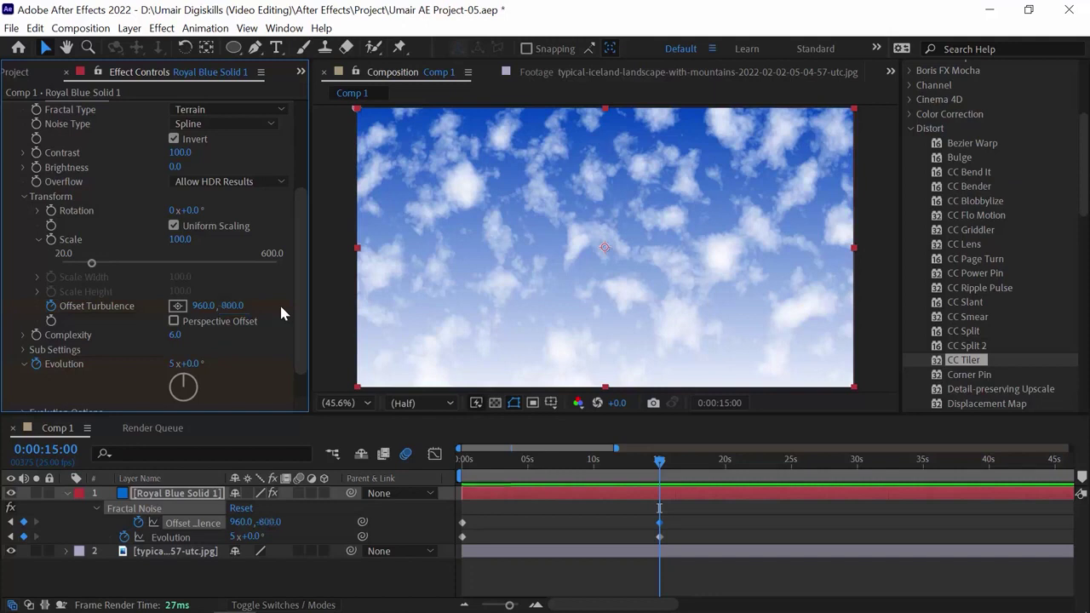
click(474, 467)
key(space)
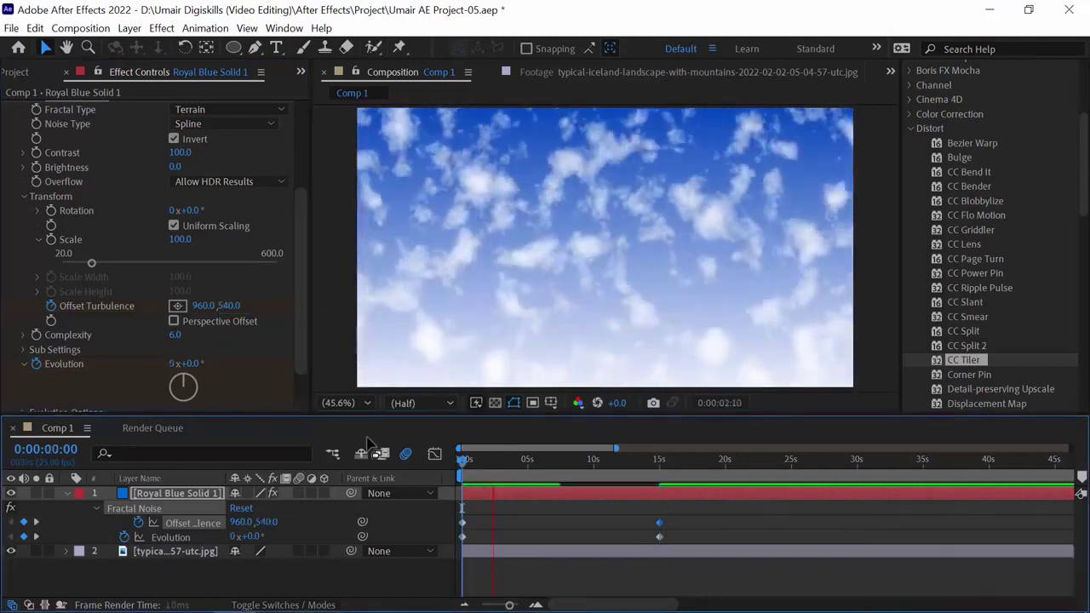
key(space)
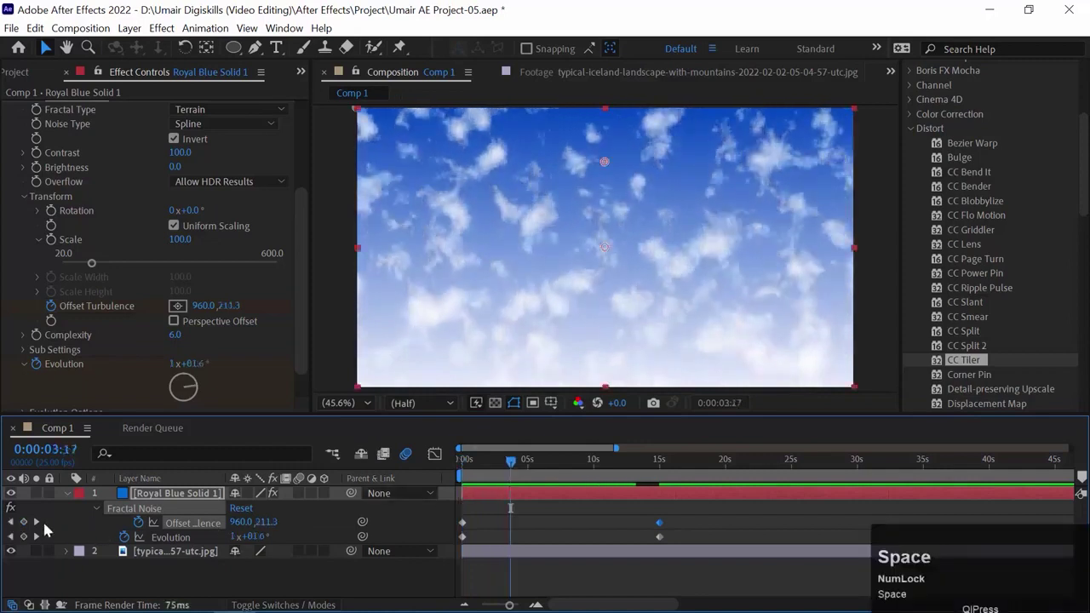
click(40, 524)
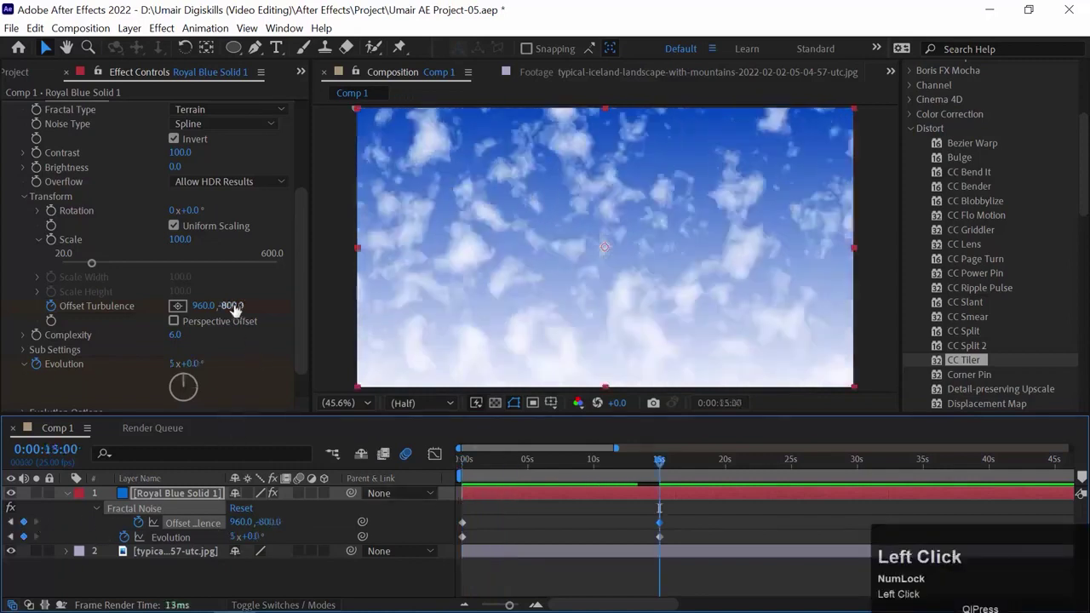
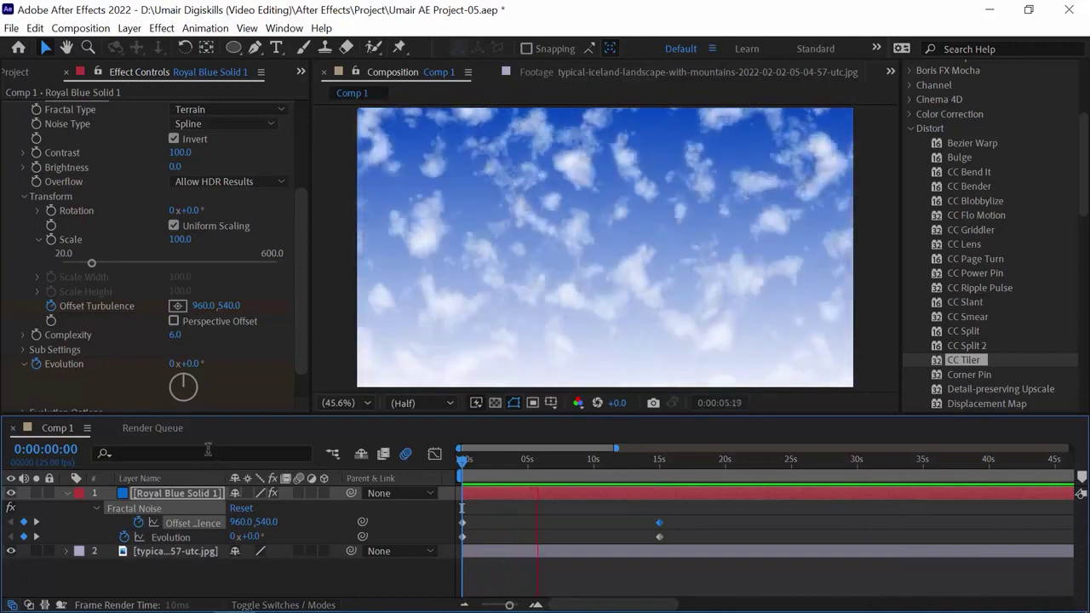
key(space)
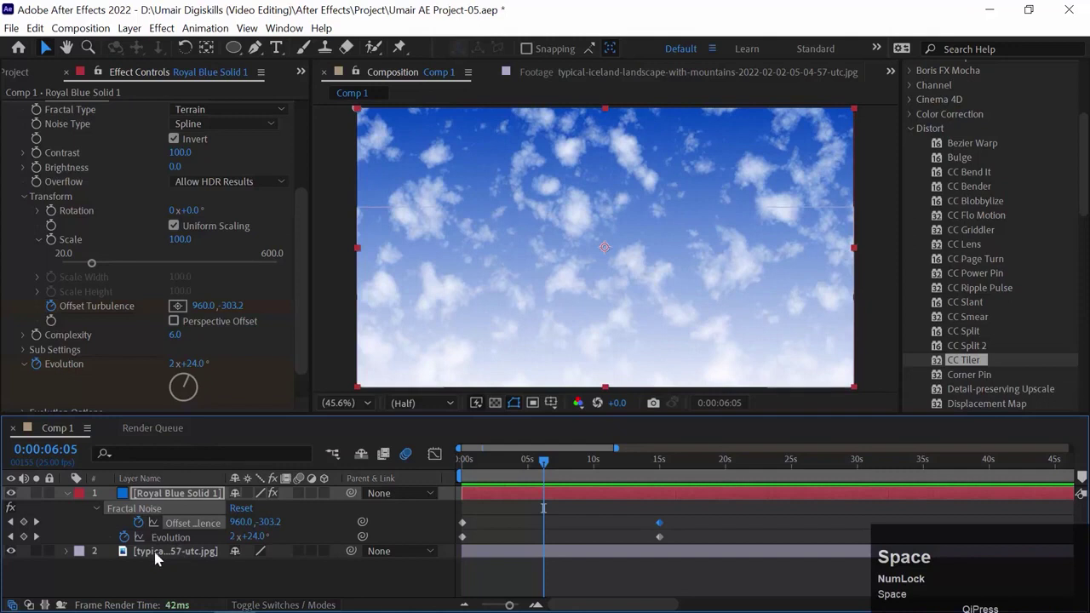
Step: Move the mountain photo above the cloud solid and preview the sky behind it
drag(133, 559, 215, 450)
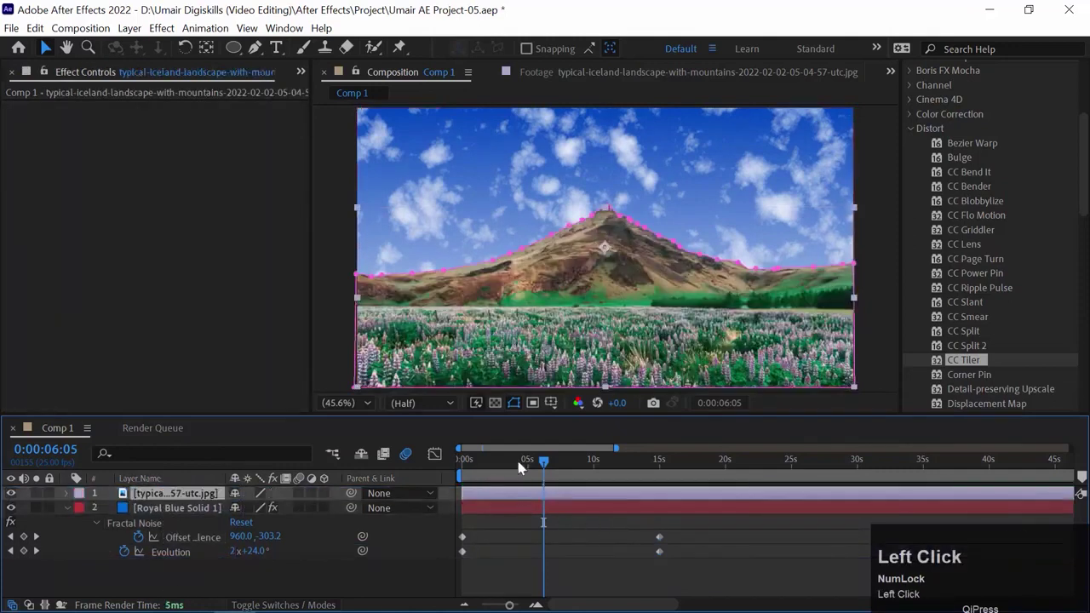
key(space)
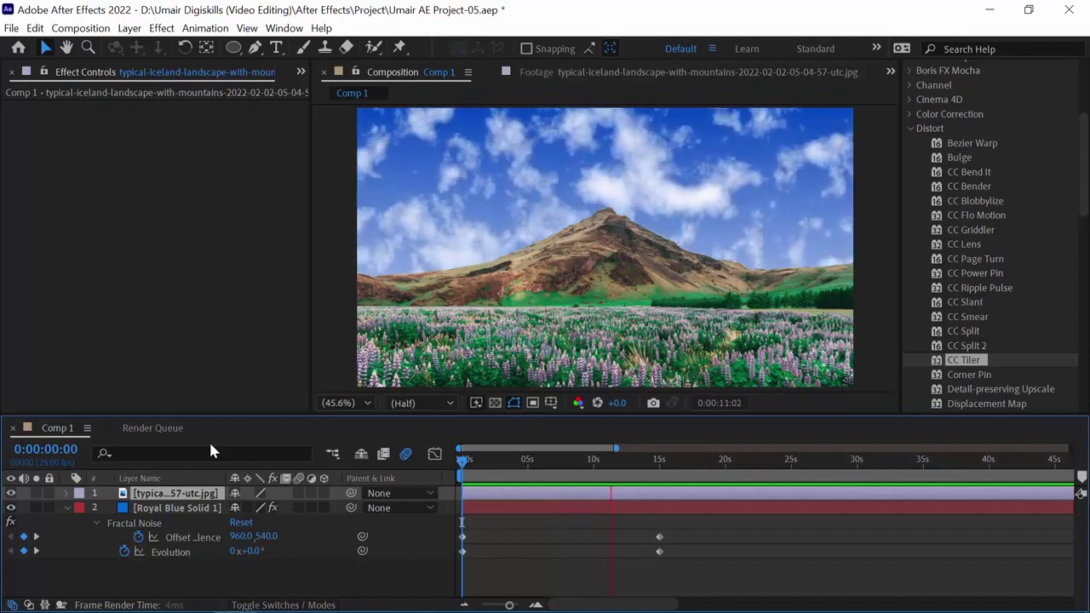
key(space)
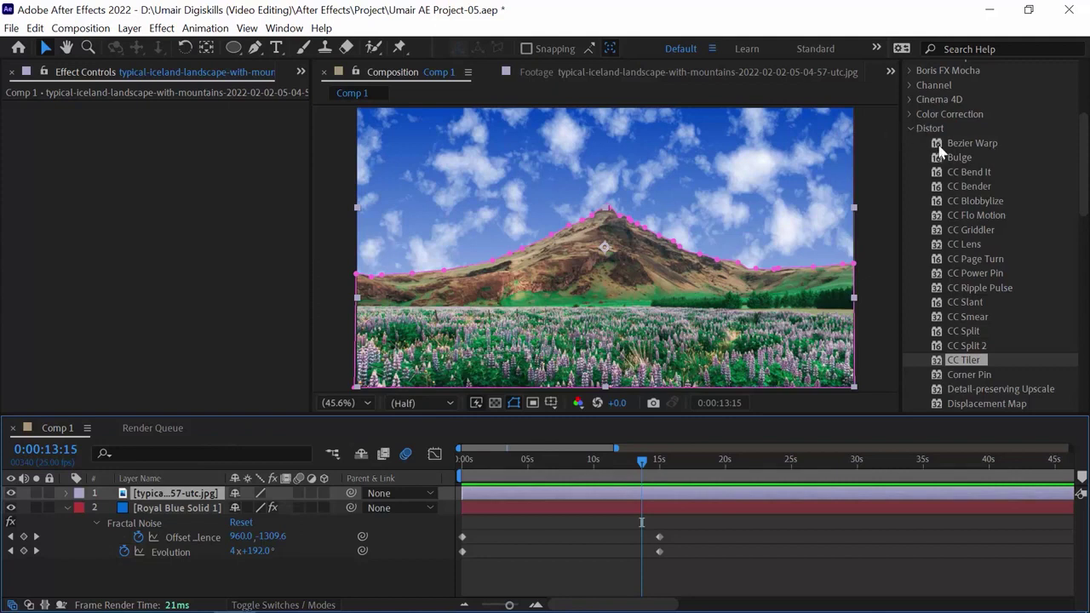
scroll(down, 3)
click(991, 351)
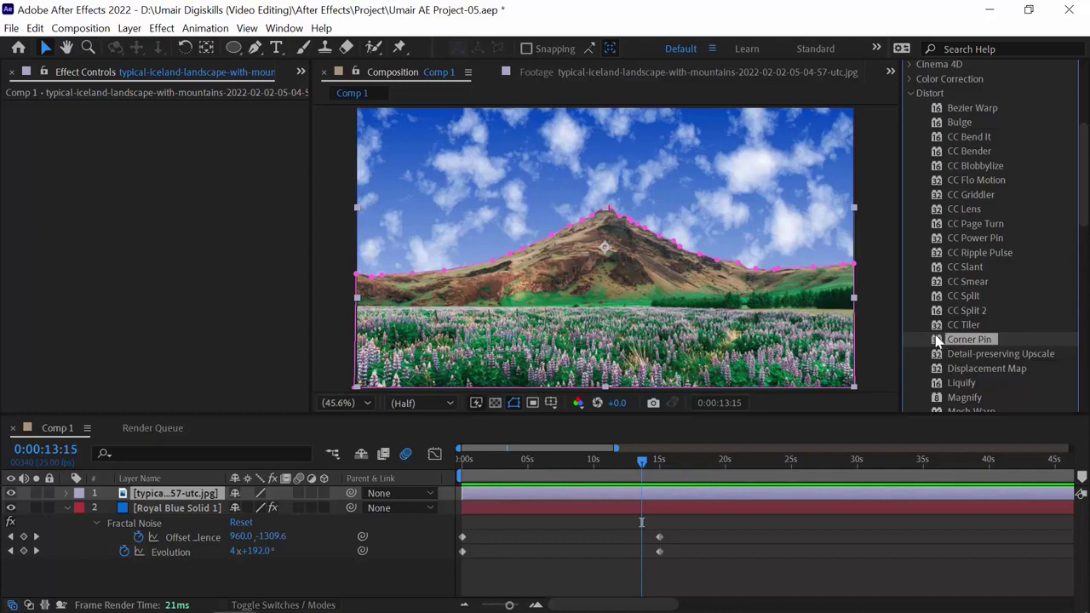
Step: Apply Corner Pin to the cloud solid, raising bottom pins to the horizon and spreading top pins wide
drag(945, 344, 514, 183)
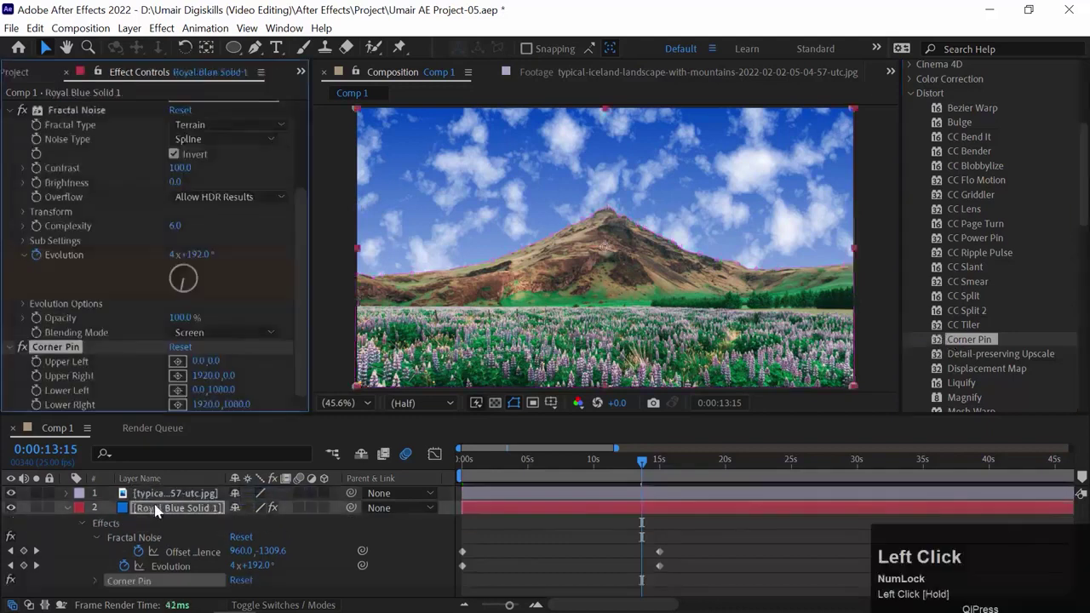
key(-)
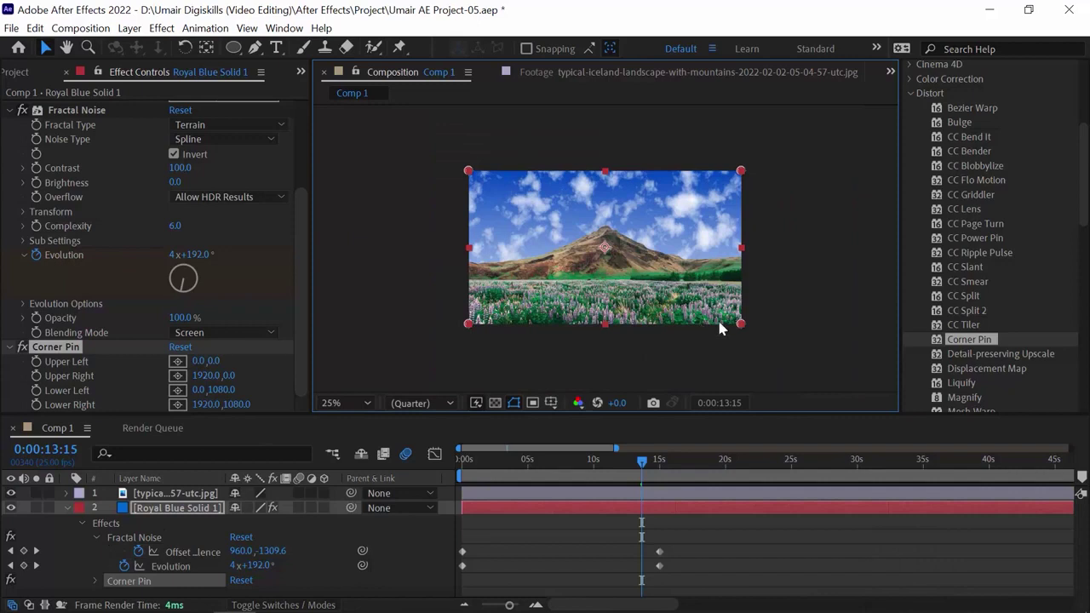
drag(751, 328, 660, 224)
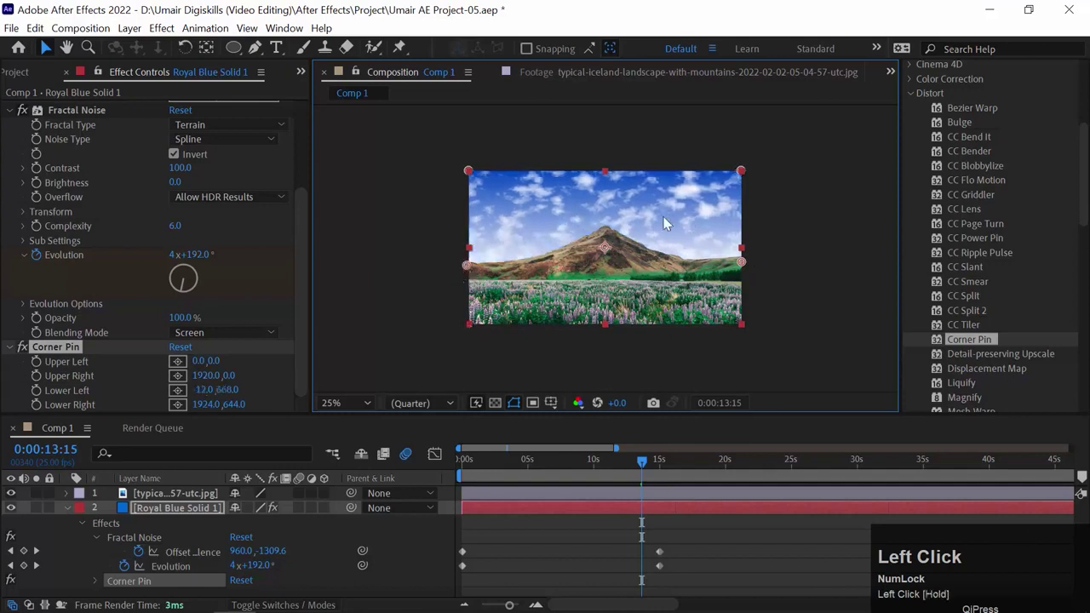
key(ctrl+-)
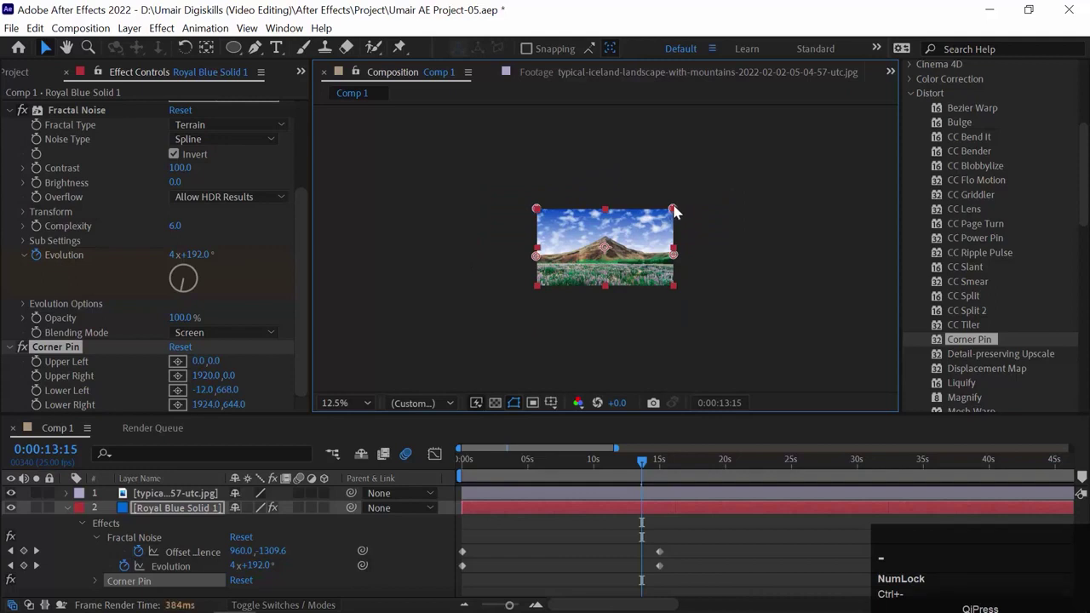
key(ctrl+=)
drag(749, 174, 354, 460)
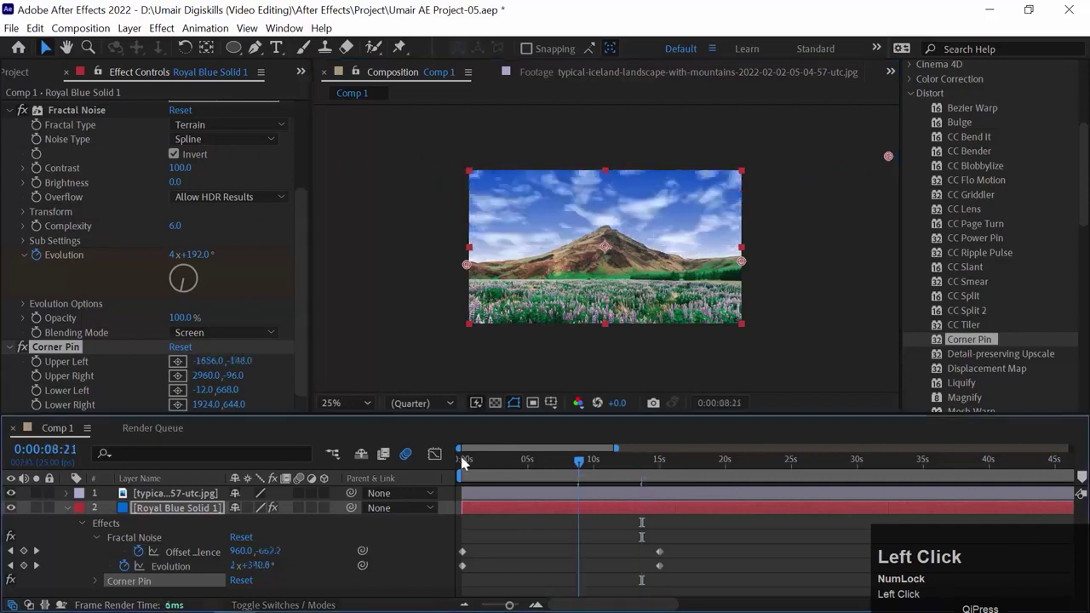
Step: Preview the perspective clouds, return to the start and fit the view
key(space)
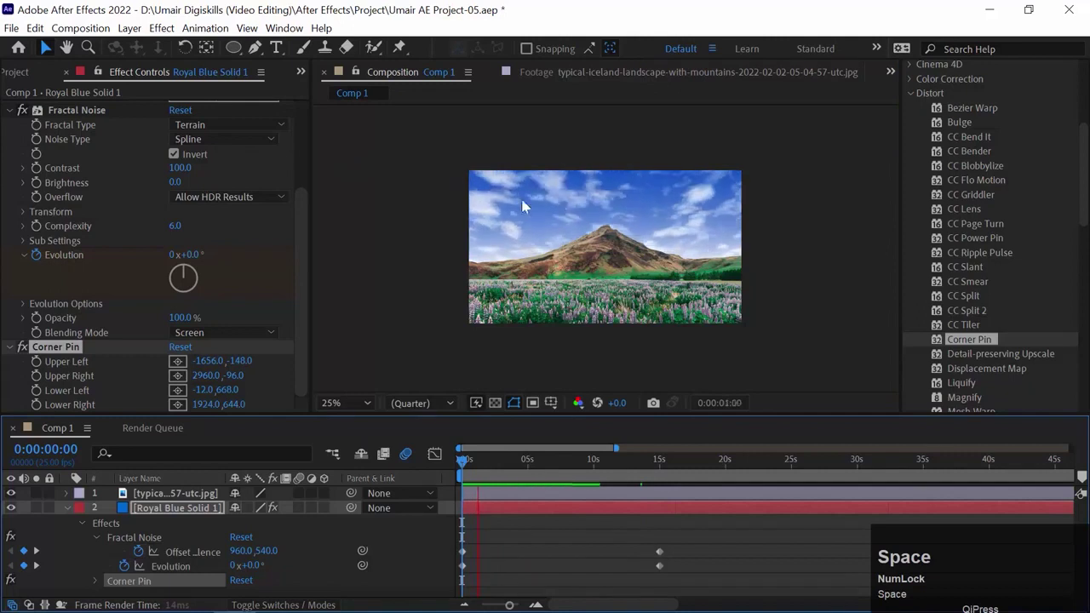
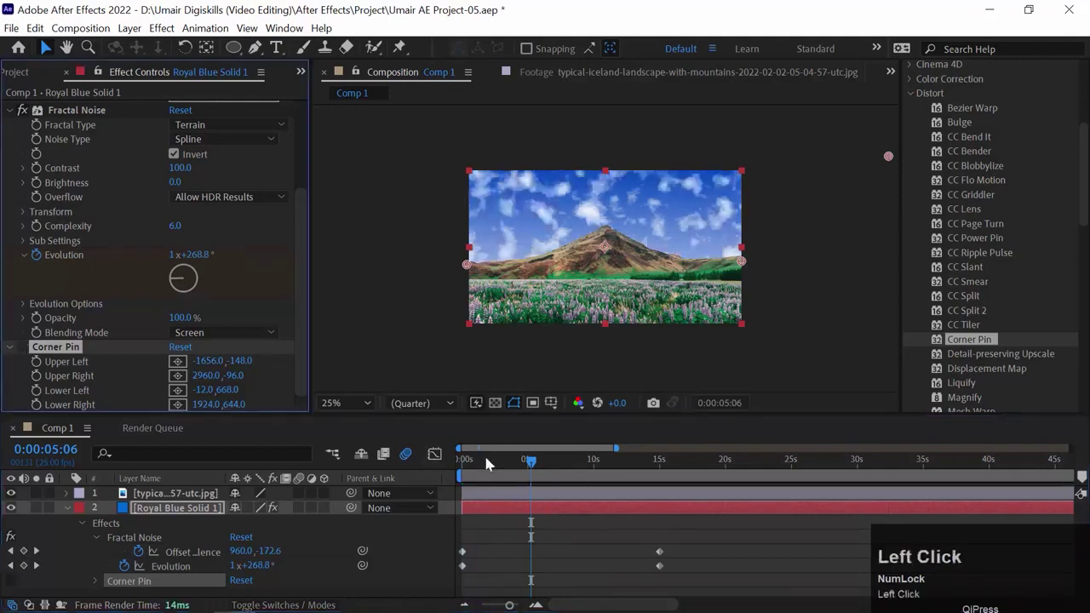
key(space)
drag(373, 410, 401, 463)
key(space)
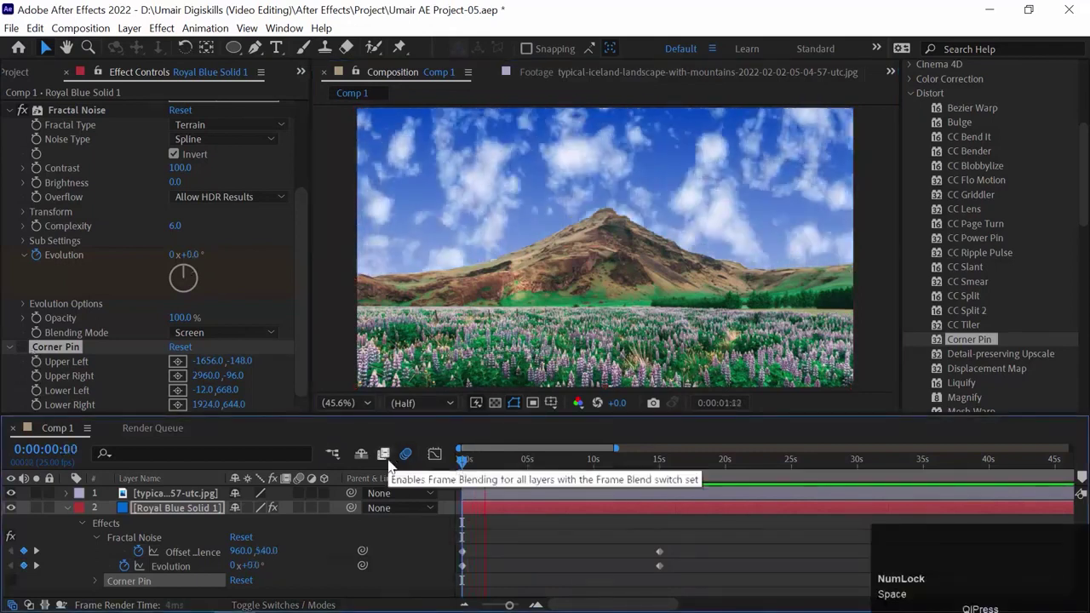
key(space)
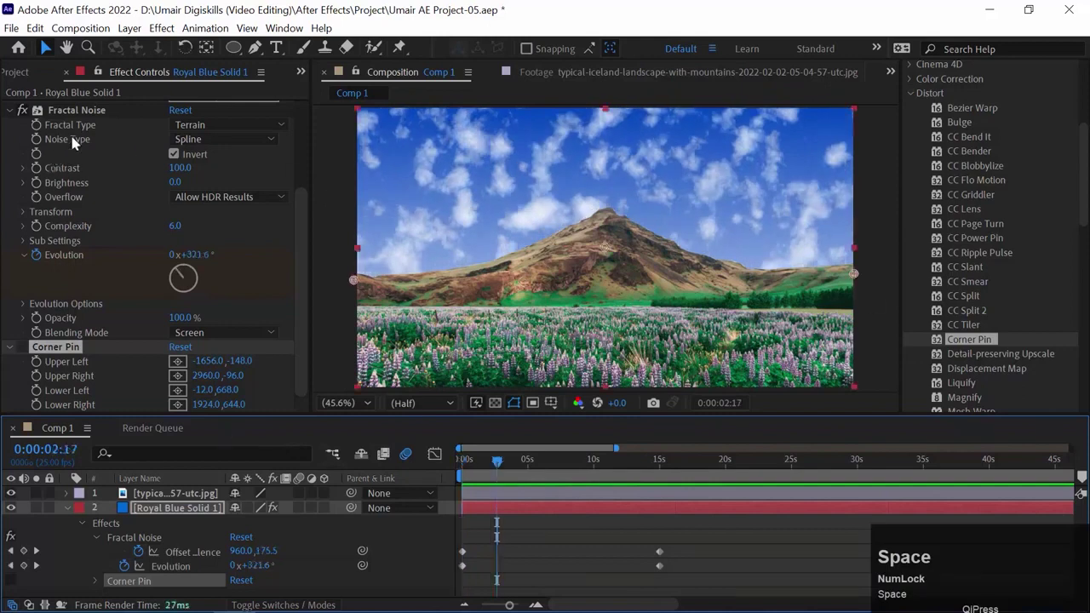
click(26, 352)
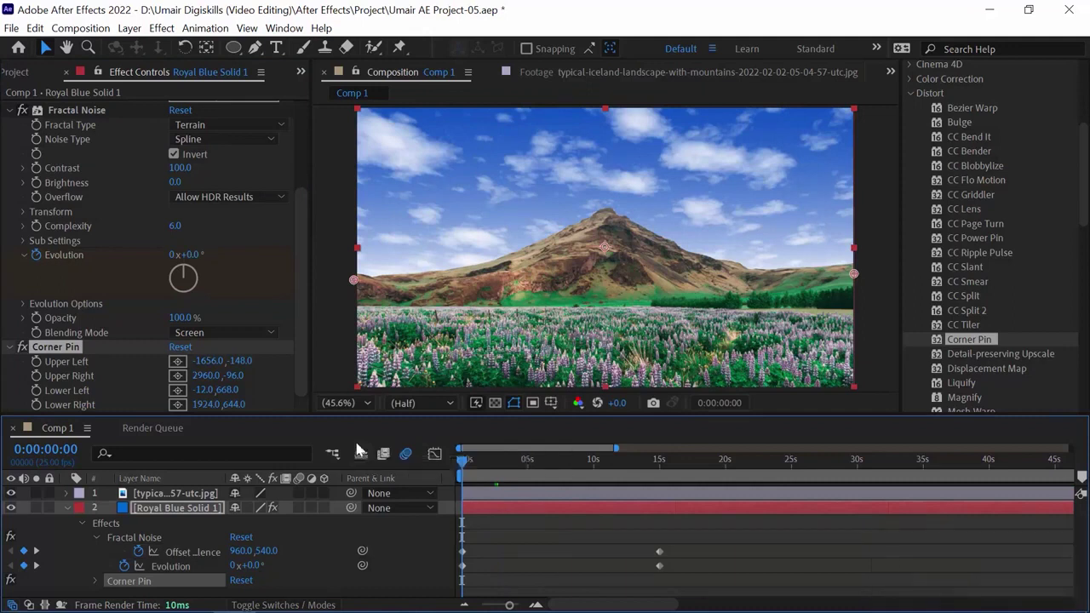
key(space)
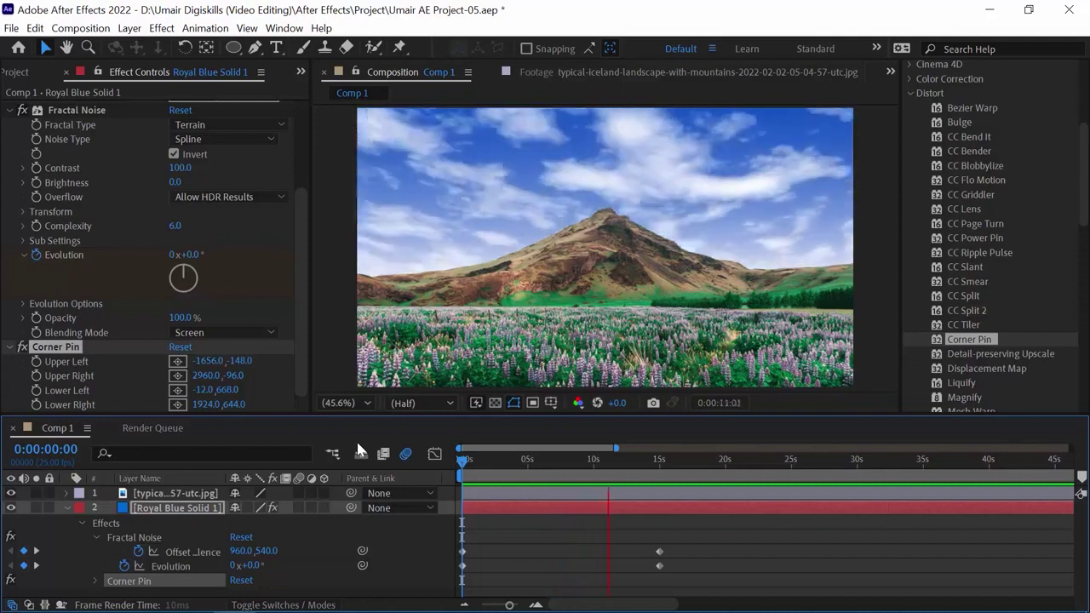
key(space)
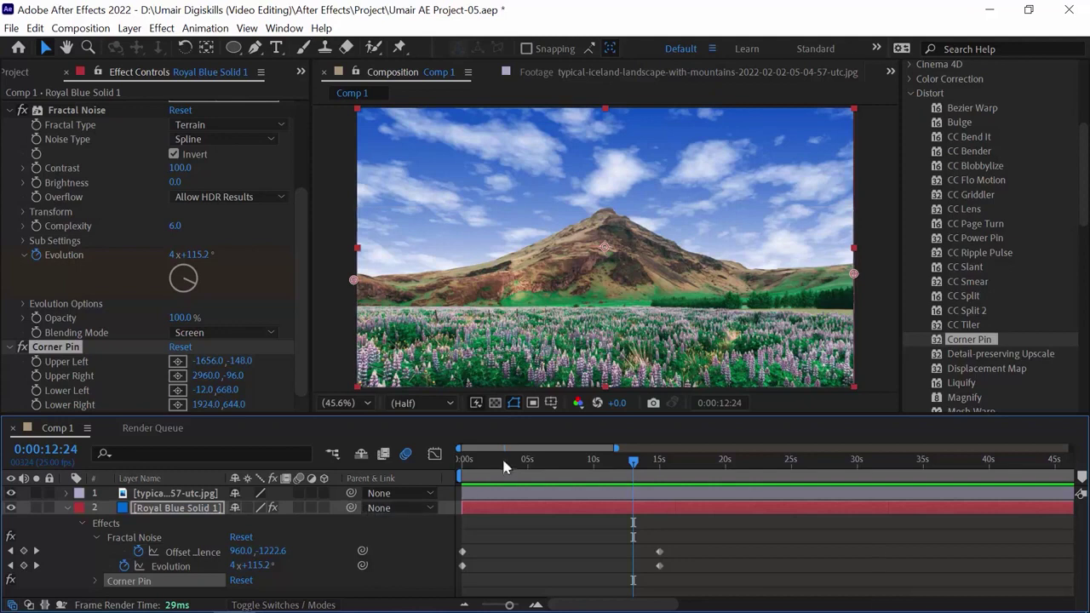
click(470, 469)
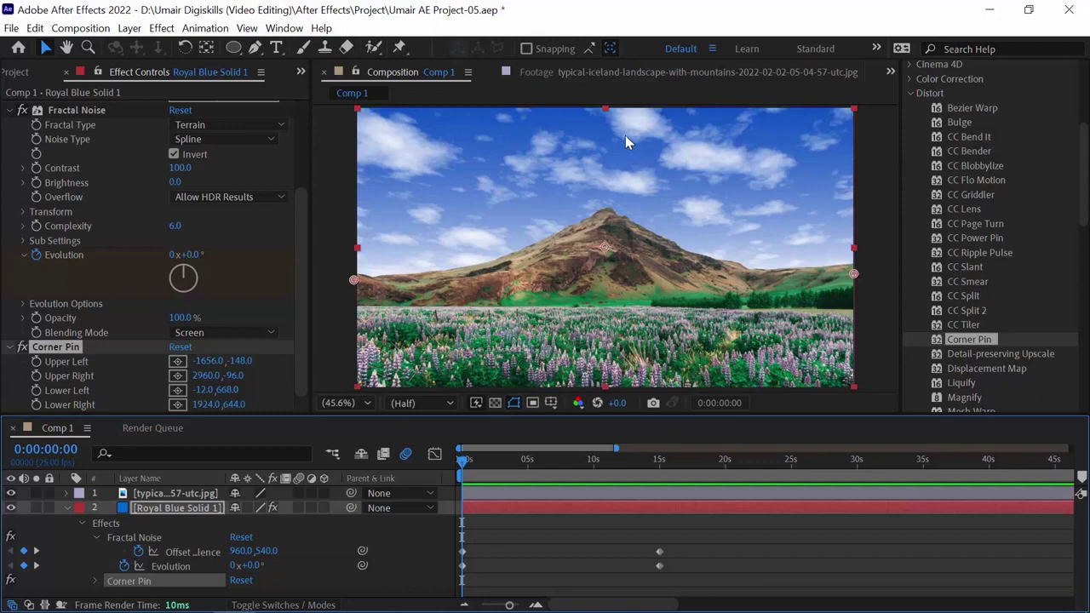
click(74, 516)
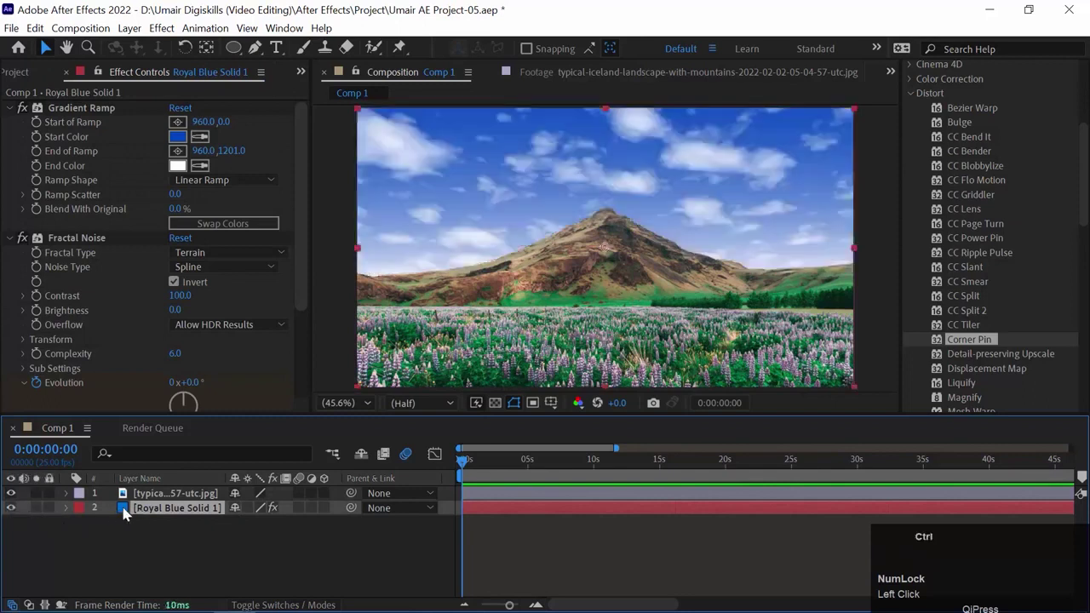
Step: Duplicate the cloud solid, move the copy above the photo and uninvert its Fractal Noise in Normal blending
key(ctrl+d)
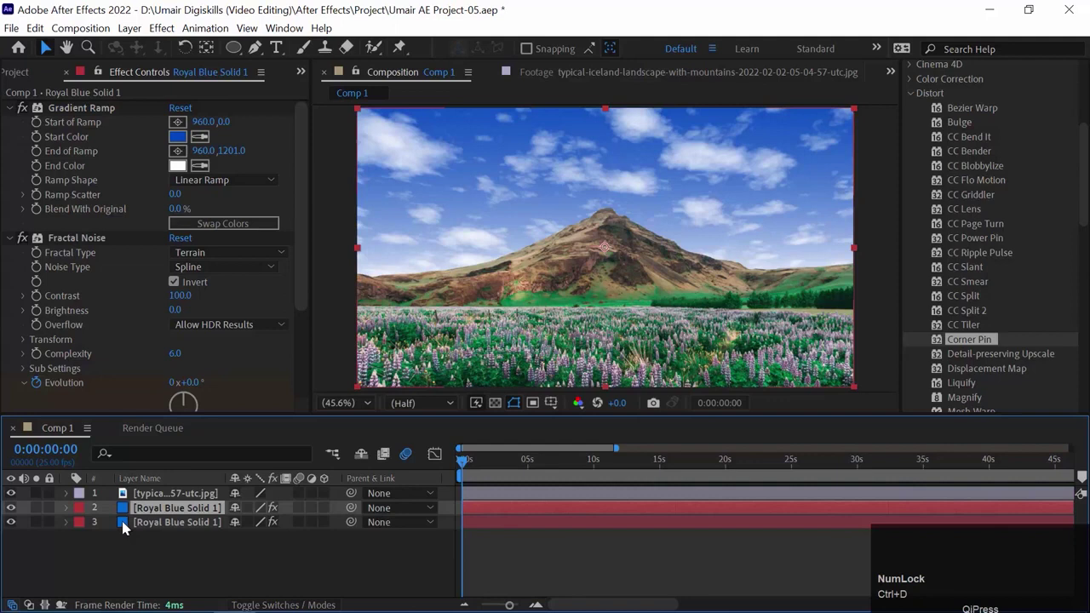
drag(139, 527, 98, 317)
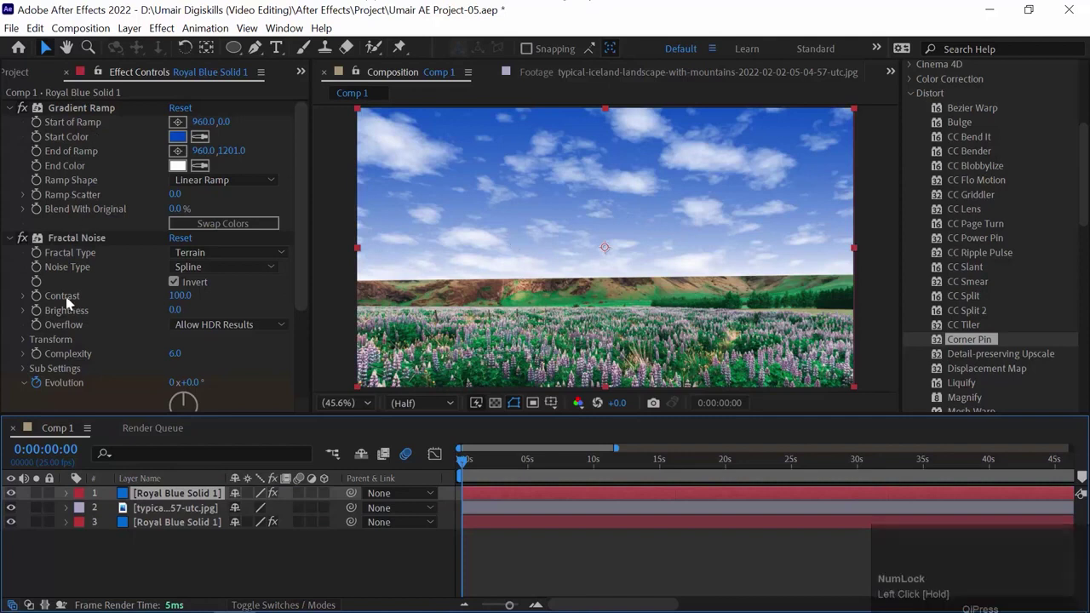
scroll(down, 3)
click(73, 351)
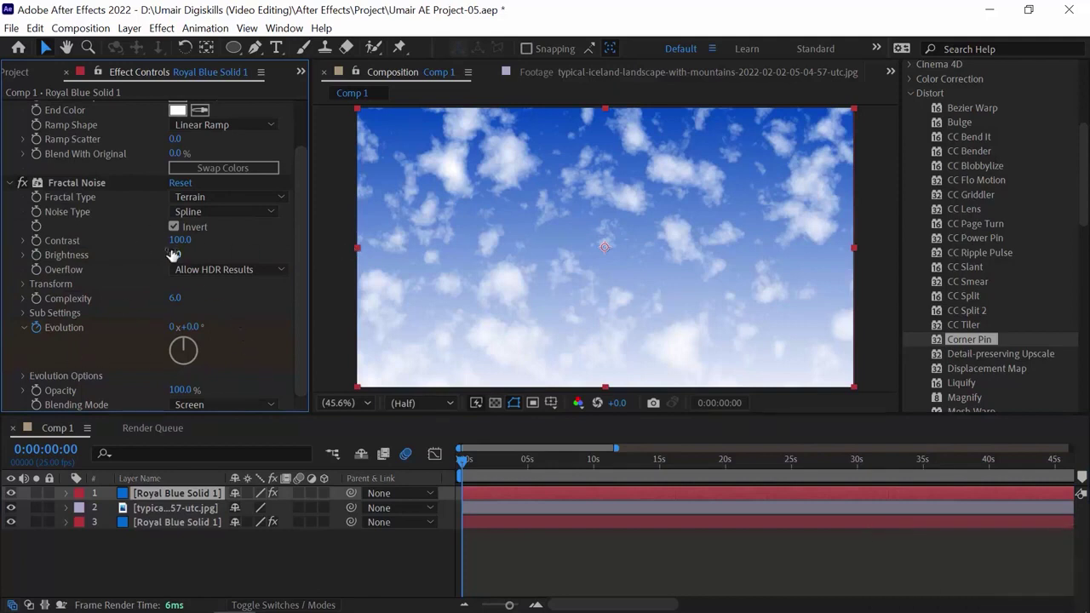
Step: Inspect the shadow layer's options and start renaming it via its context menu
click(176, 230)
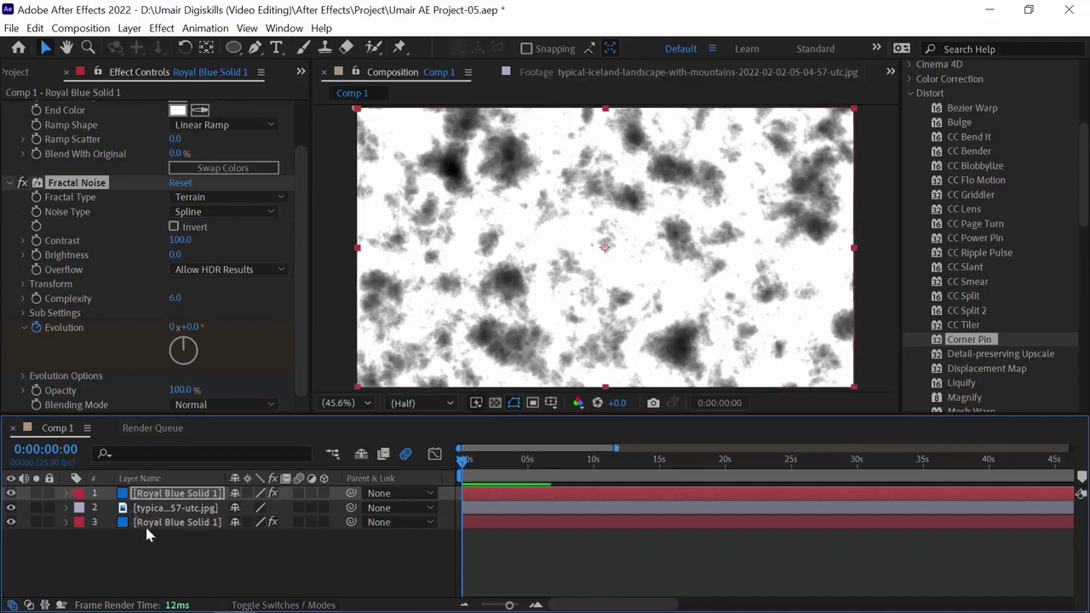
right_click(478, 278)
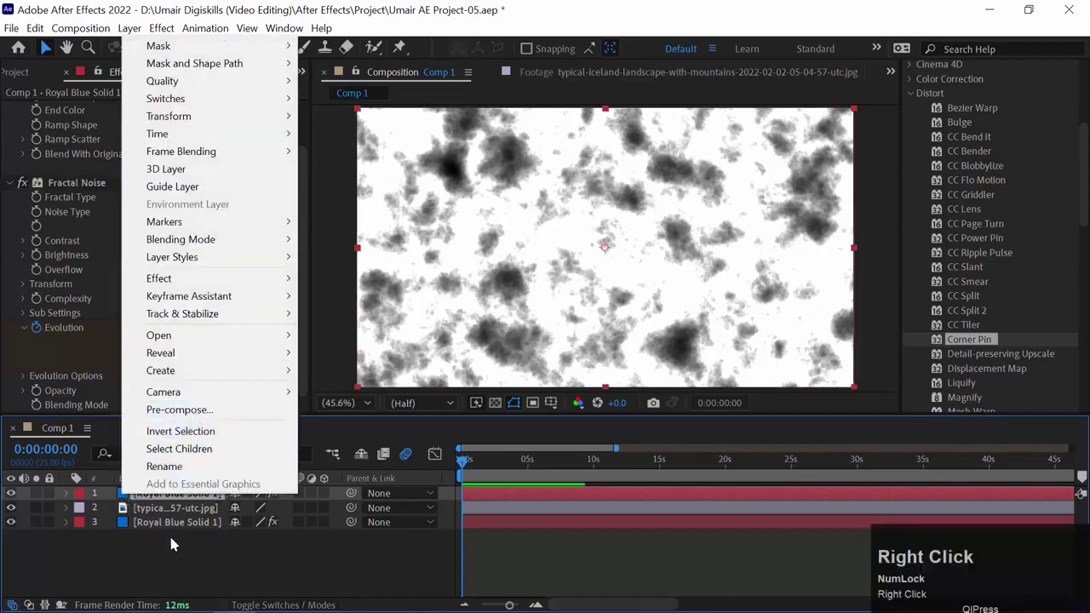
click(478, 278)
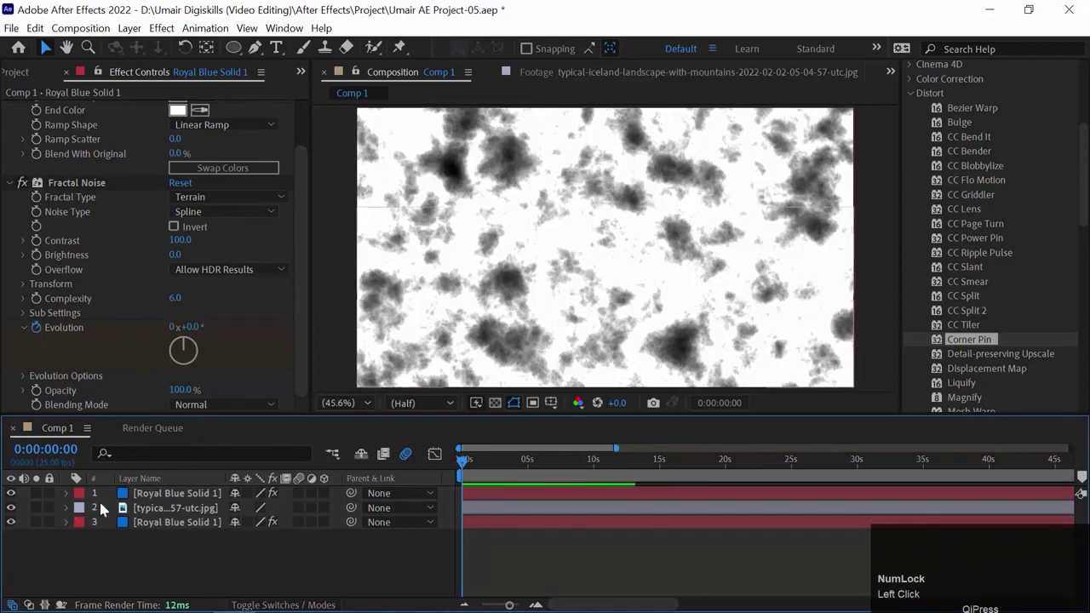
click(478, 277)
right_click(478, 278)
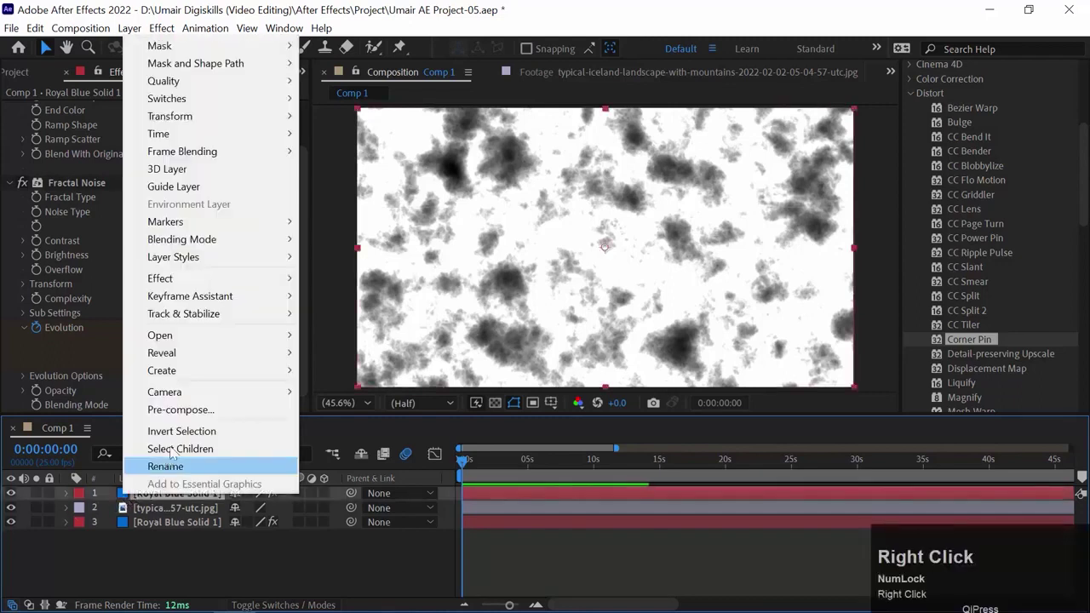
click(479, 278)
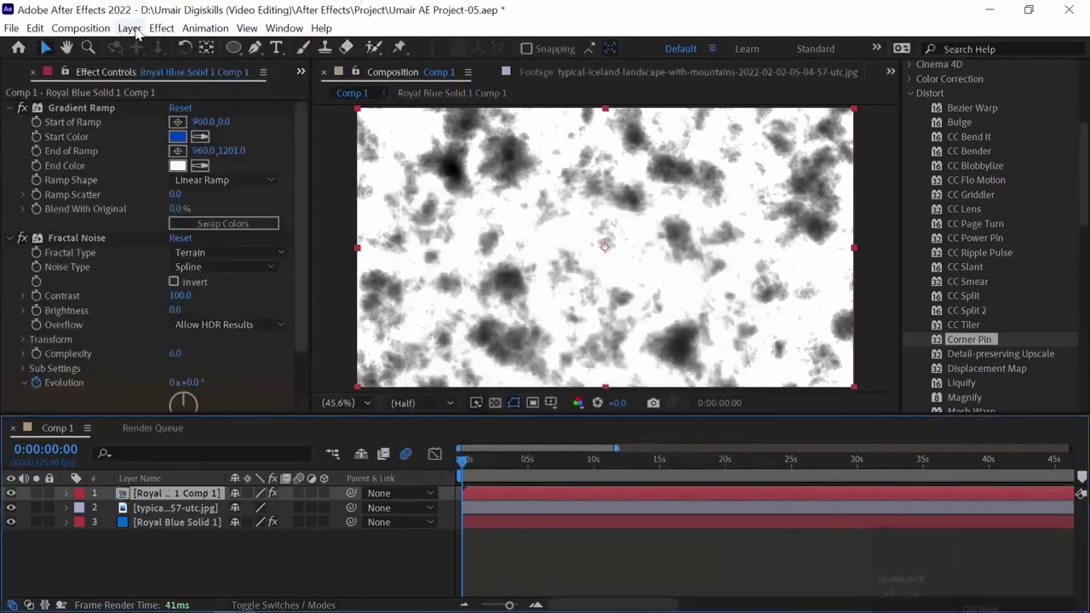
Step: Flip the cloud noise layer vertically through Layer > Transform and preview the animation
click(142, 33)
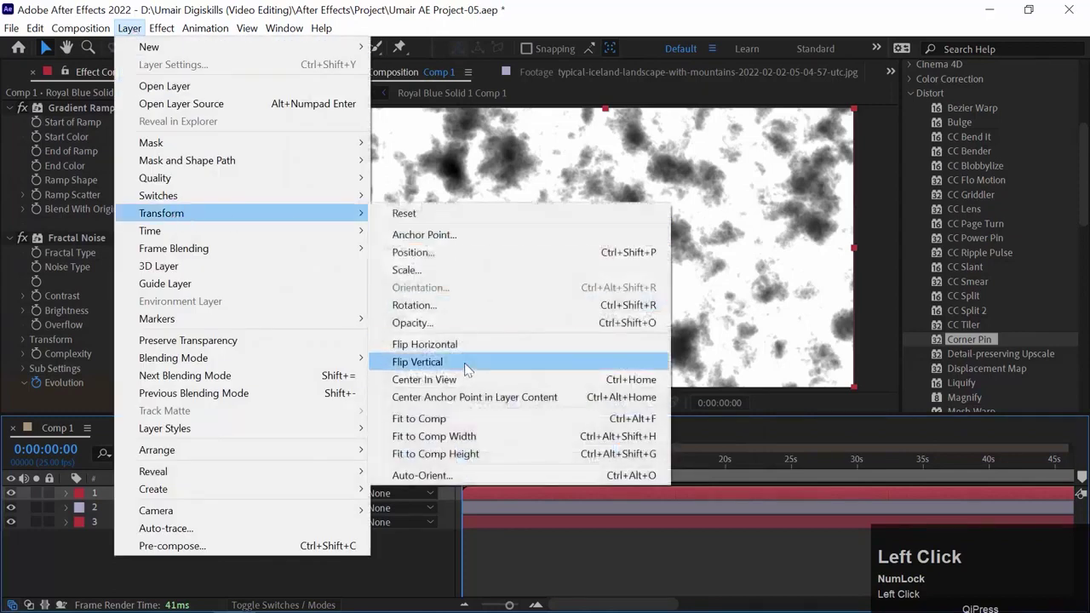
click(471, 371)
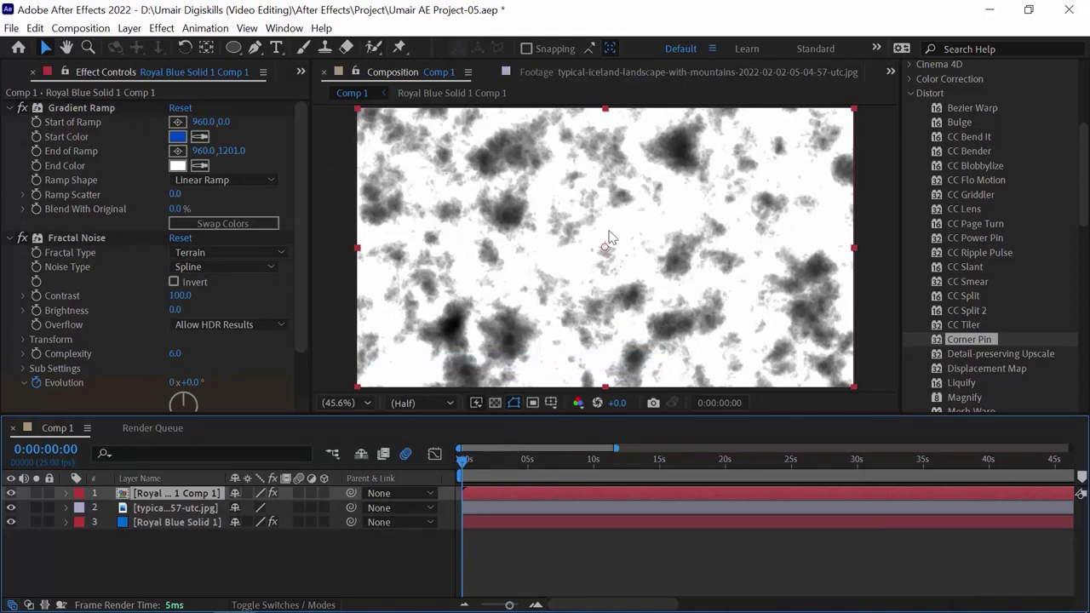
key(space)
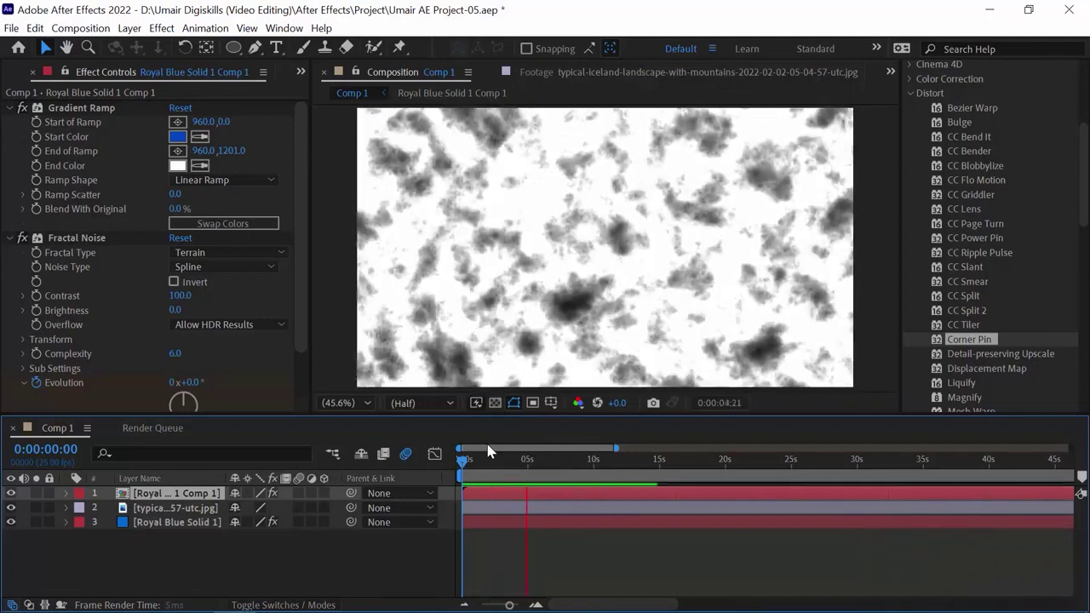
key(space)
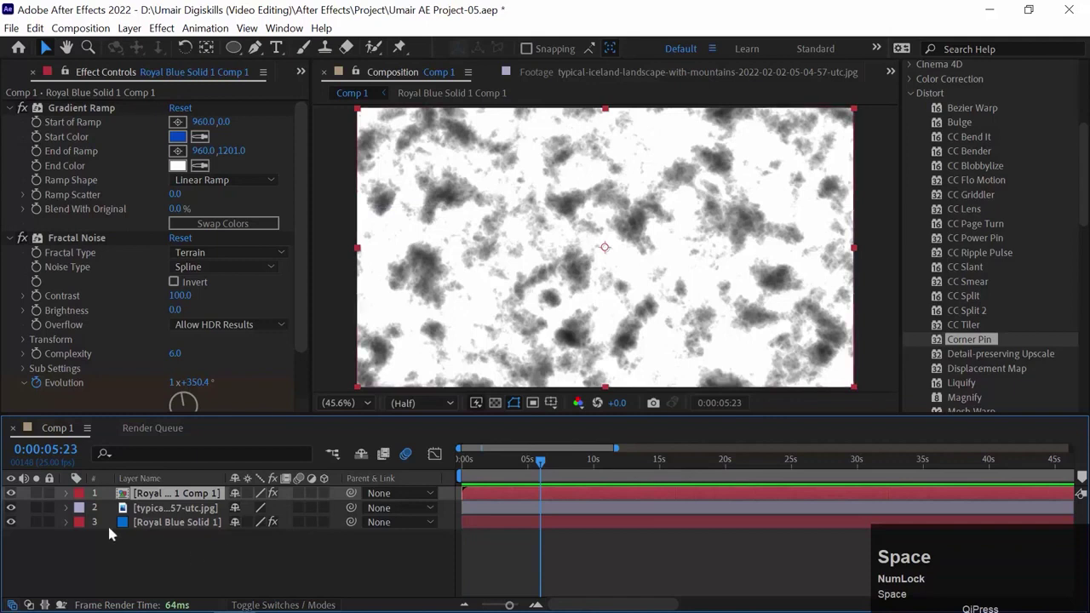
Step: Duplicate the mountain photo above the noise comp and set the noise's TrkMat to Alpha
click(152, 513)
key(ctrl+d)
drag(129, 513, 252, 578)
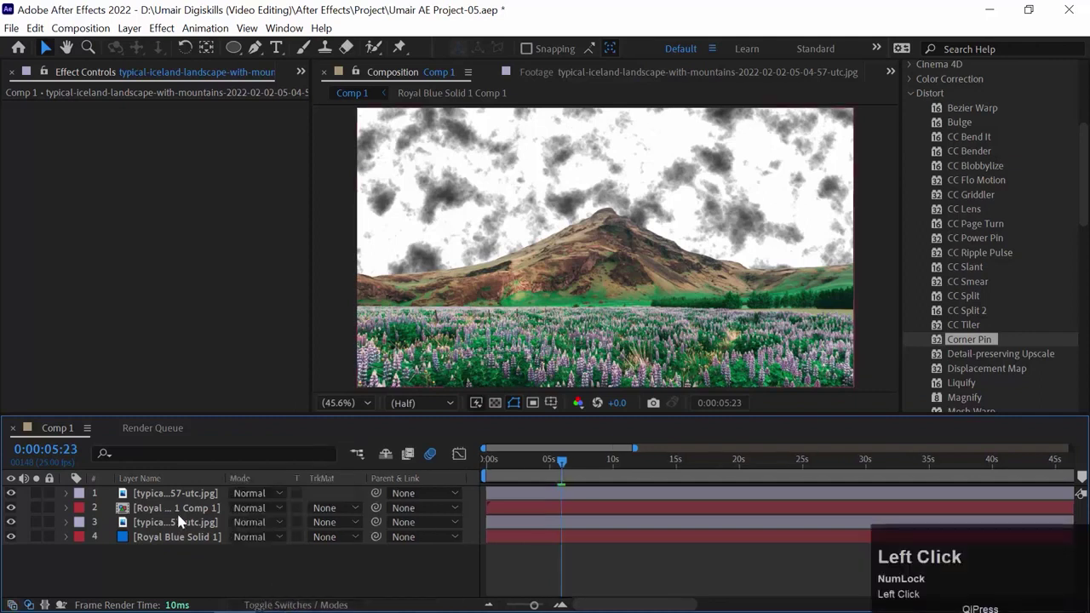
click(187, 521)
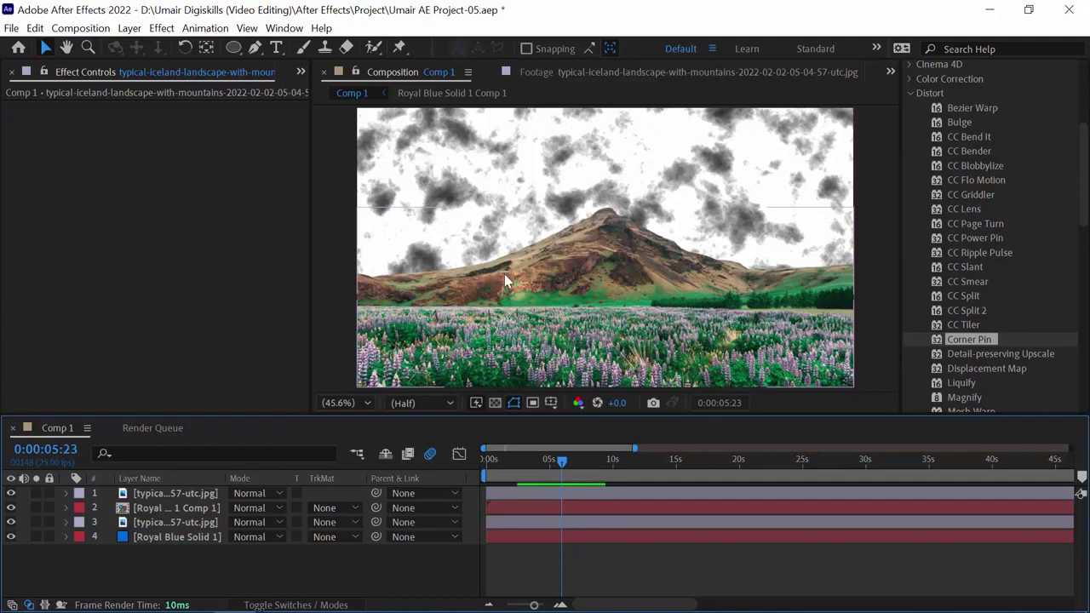
click(360, 510)
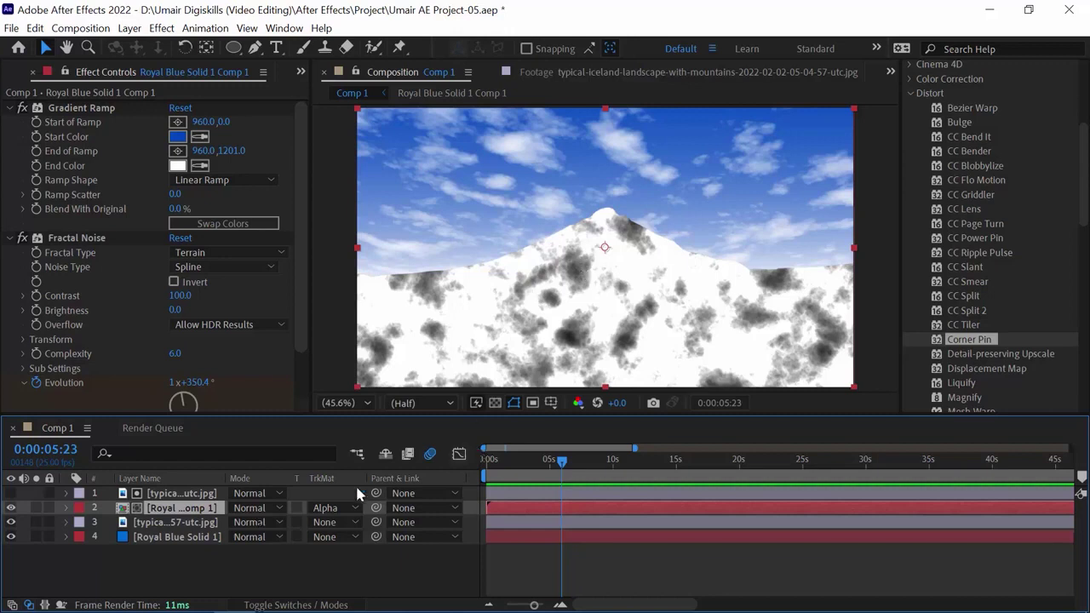
Step: Set the noise comp to Multiply mode, preview the shadows, and add a Corner Pin effect
click(283, 511)
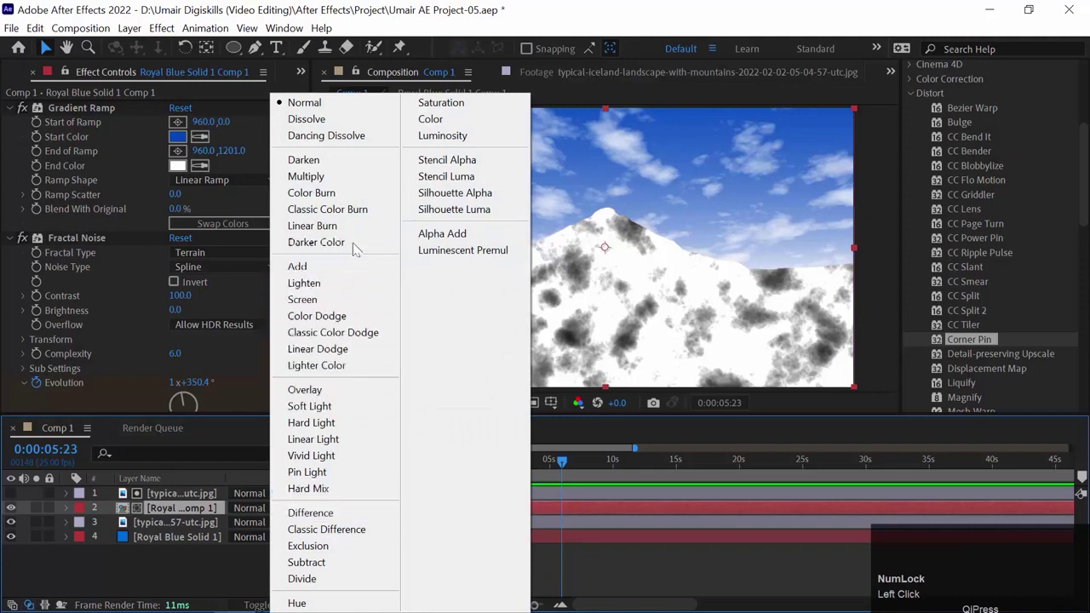
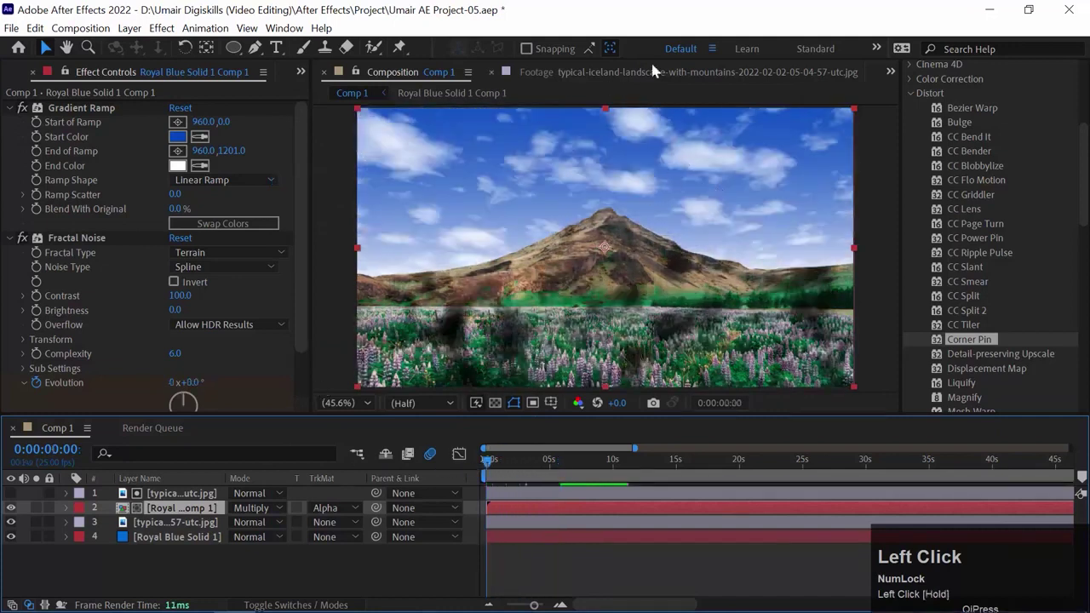
key(space)
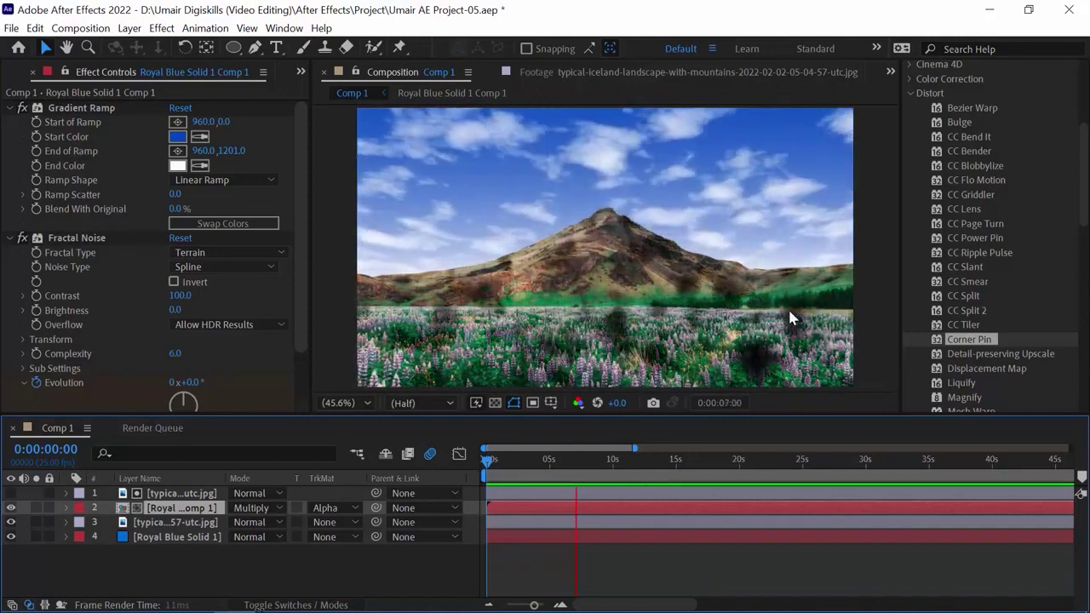
key(space)
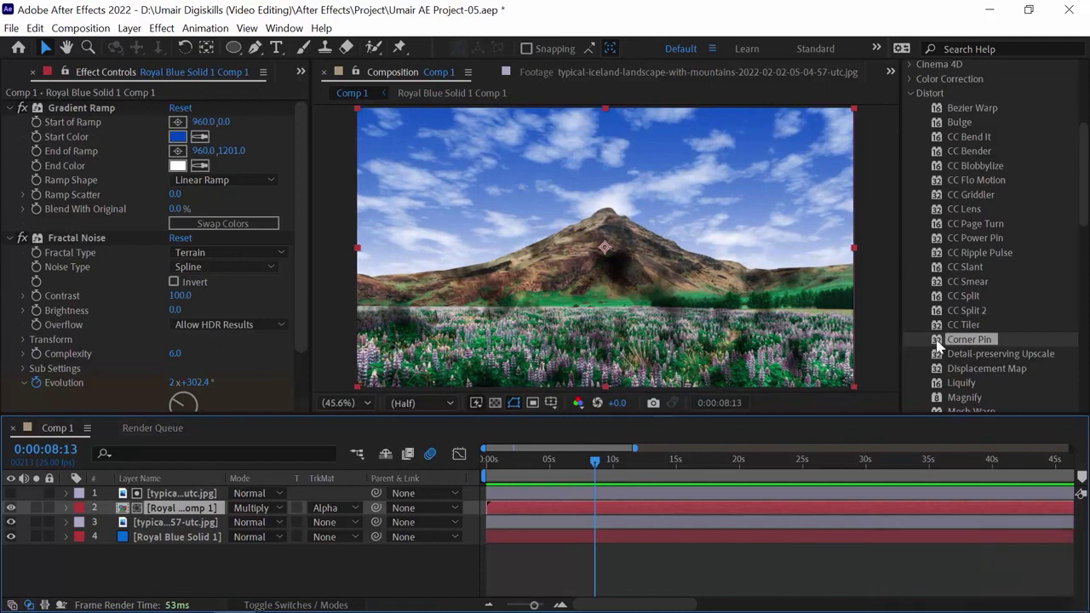
click(941, 346)
Step: Drag the Corner Pin upper corners out to -1744,0 and 2936,0 and preview the perspective shadows
key(space)
click(565, 276)
key(ctrl+-)
key(ctrl+z)
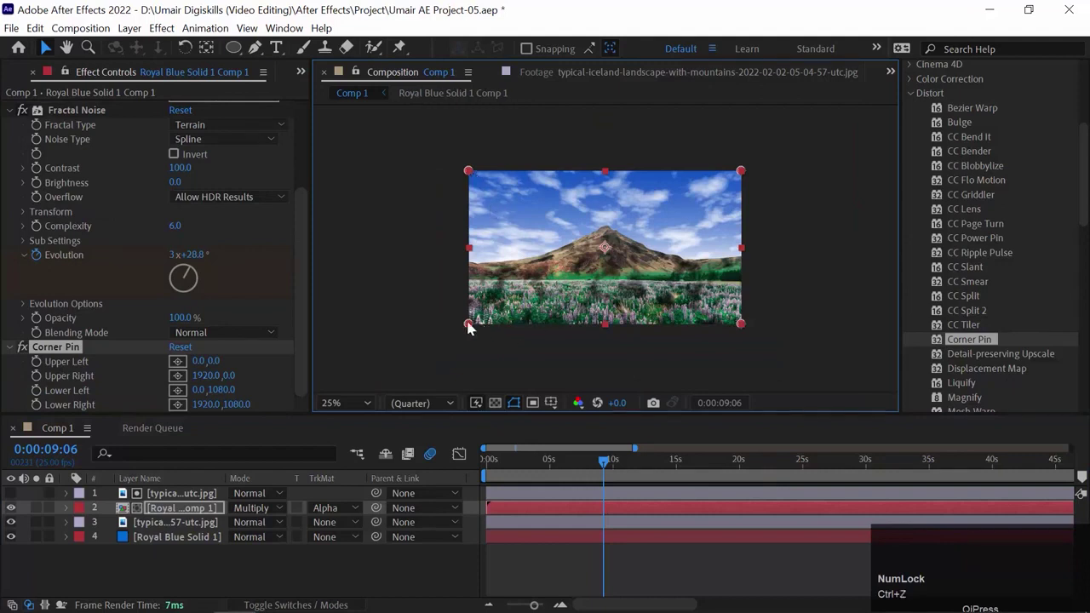
drag(747, 328, 461, 329)
drag(461, 329, 549, 464)
click(548, 463)
key(space)
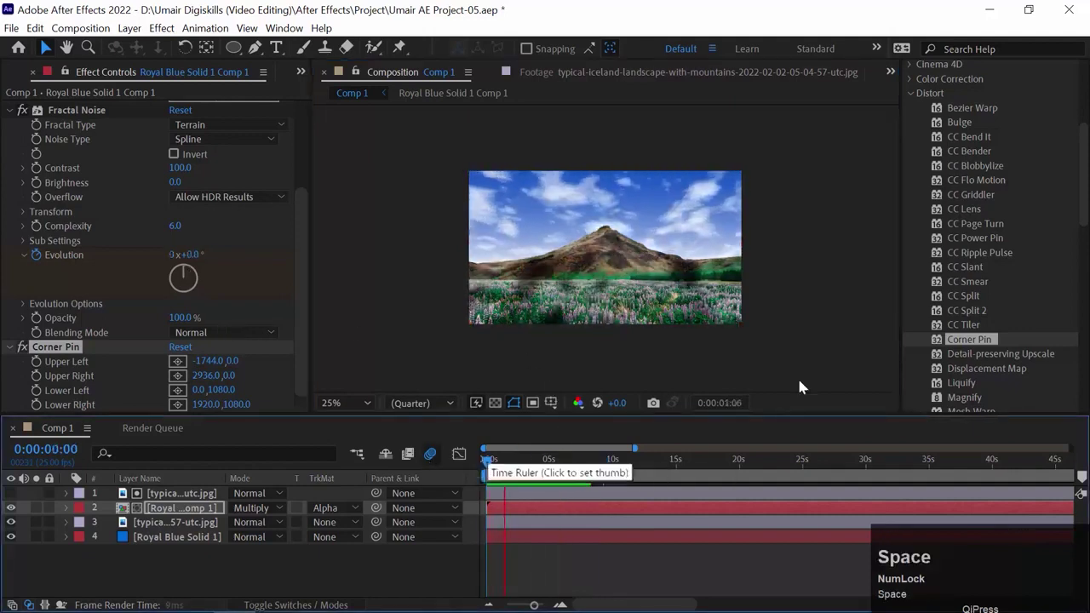
scroll(up, 3)
Step: Add a Gaussian Blur from Blur & Sharpen and raise Blurriness to 70.3
click(918, 202)
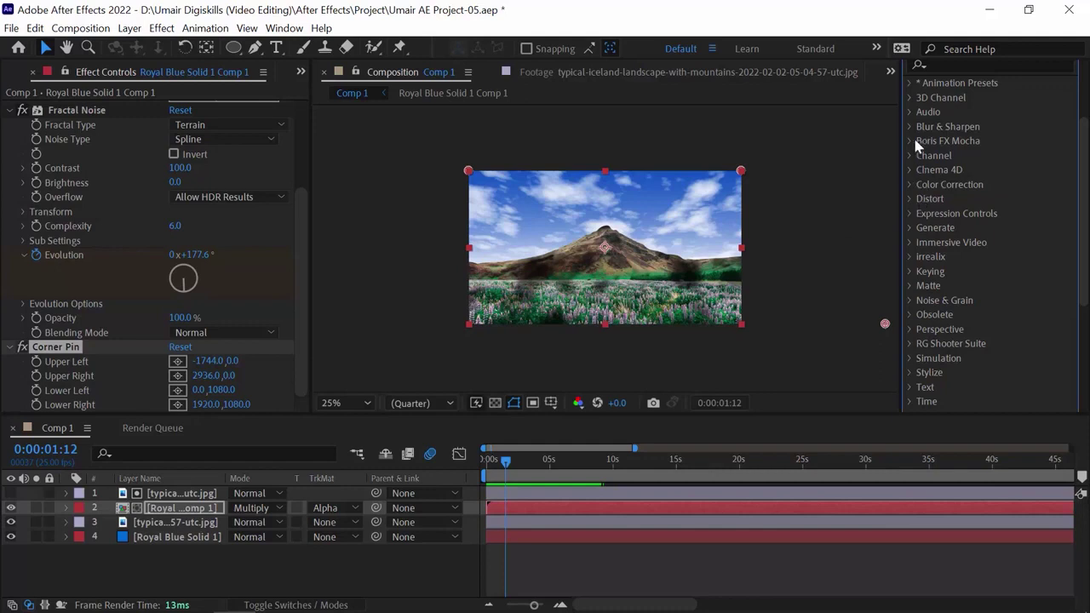
click(918, 132)
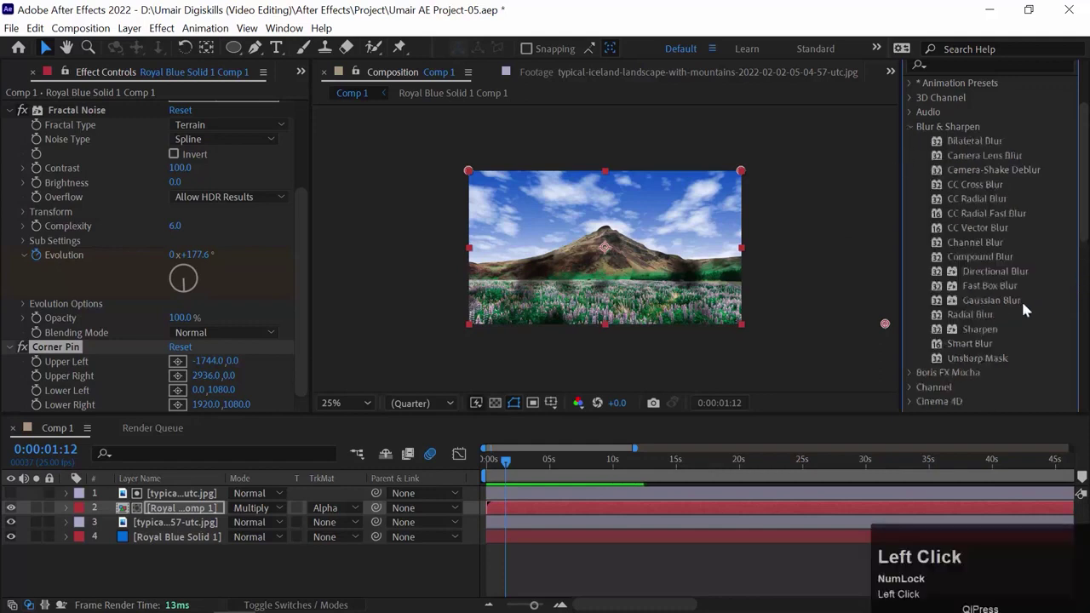
click(999, 287)
drag(1012, 303, 500, 470)
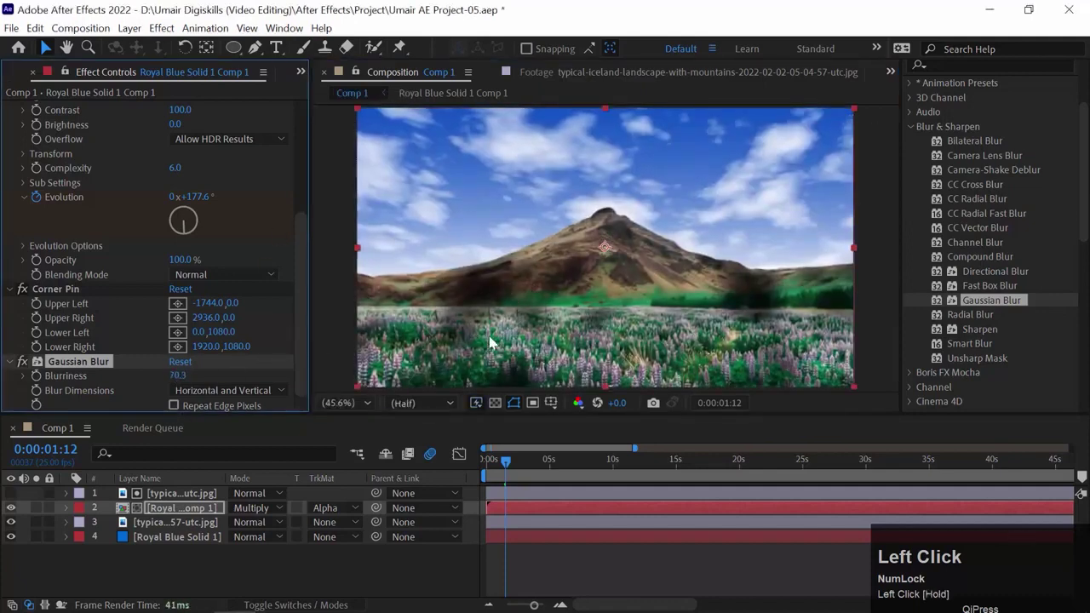
Step: Lower the noise comp layer's Opacity to 60%, preview, and return to the timeline start
key(space)
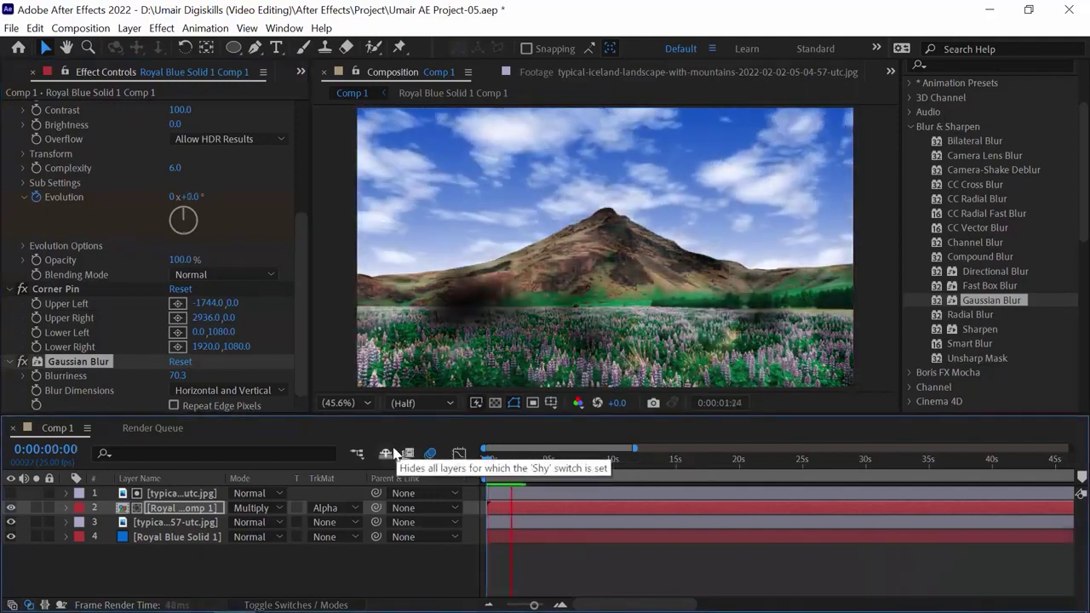
key(space)
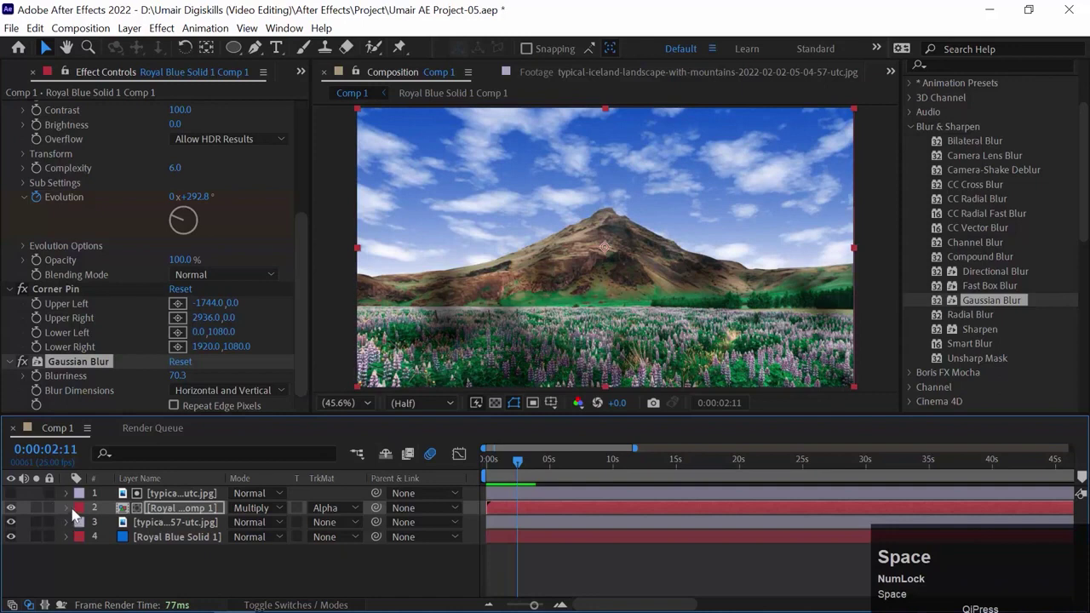
key(t)
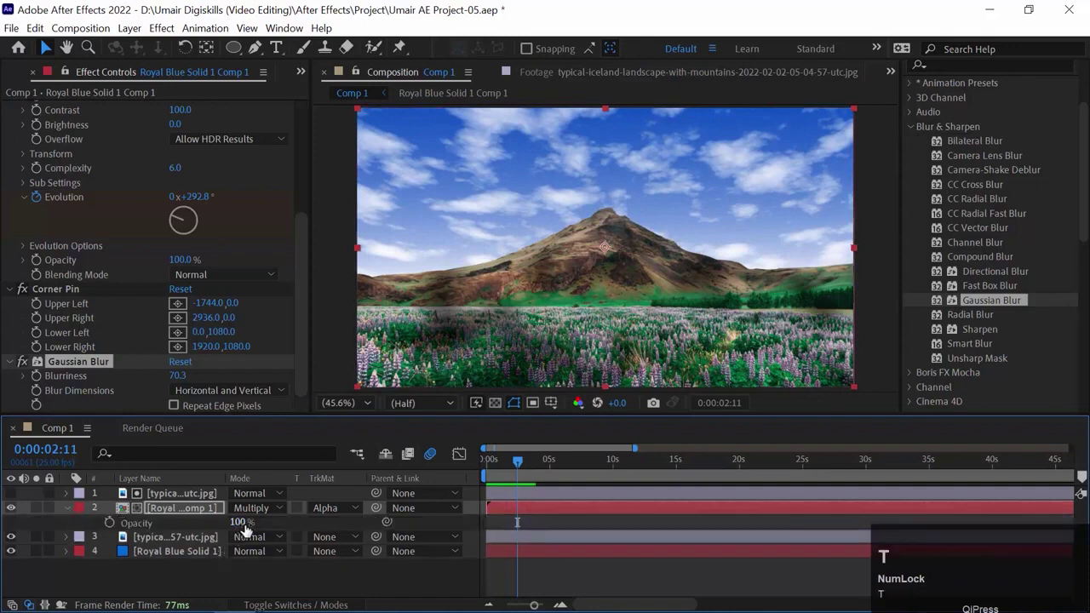
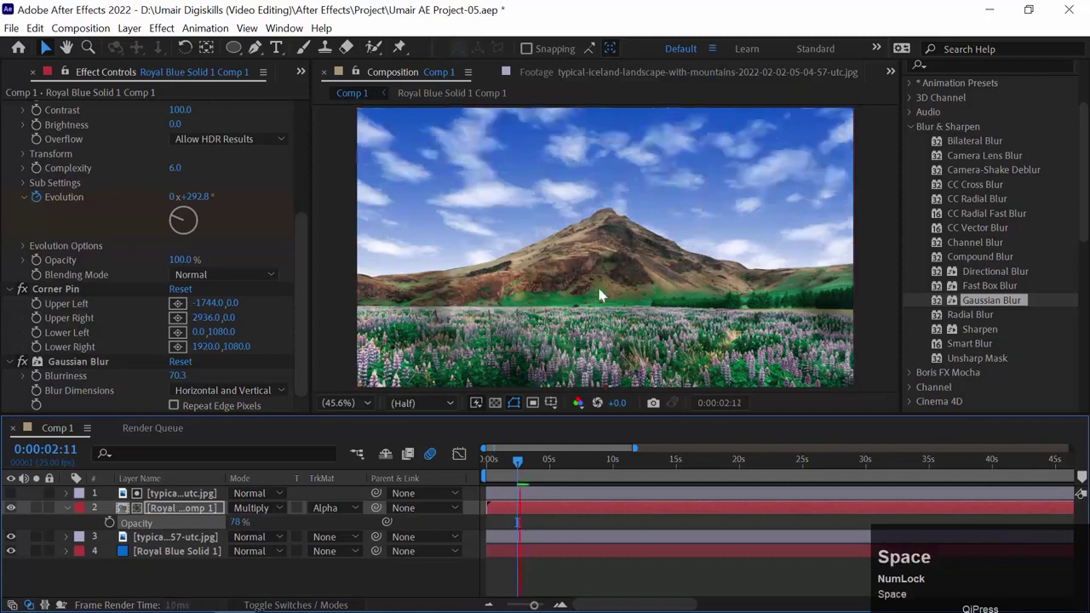
click(387, 515)
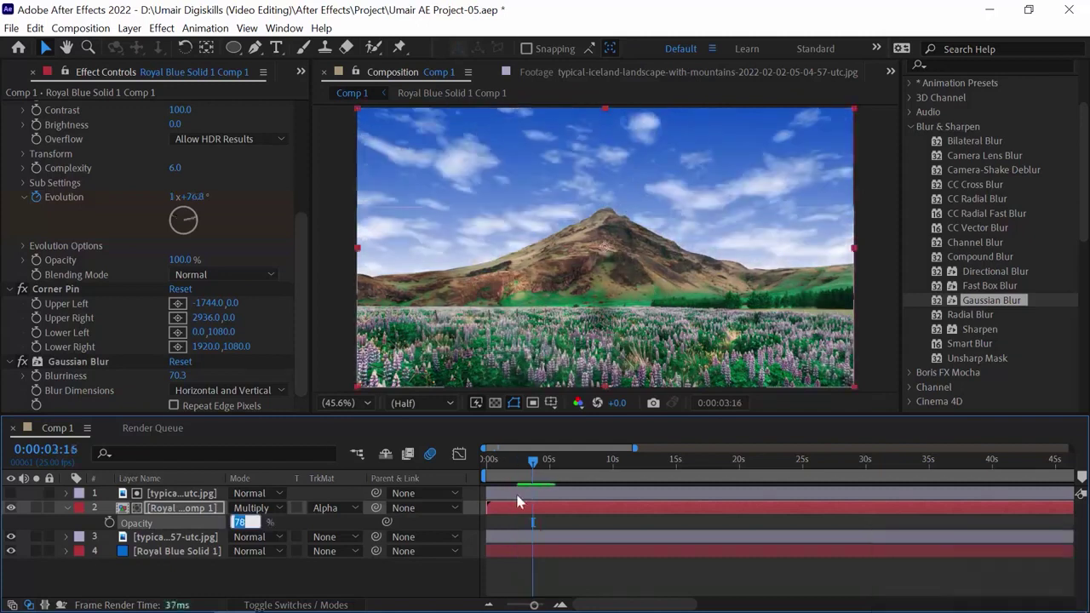
key(space)
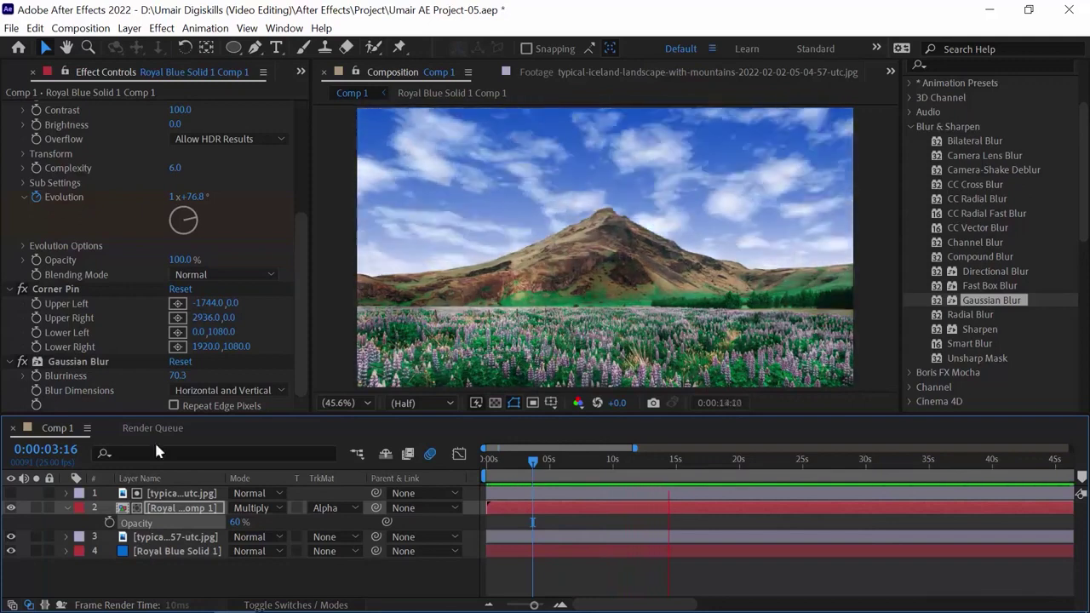
key(space)
drag(602, 473, 91, 529)
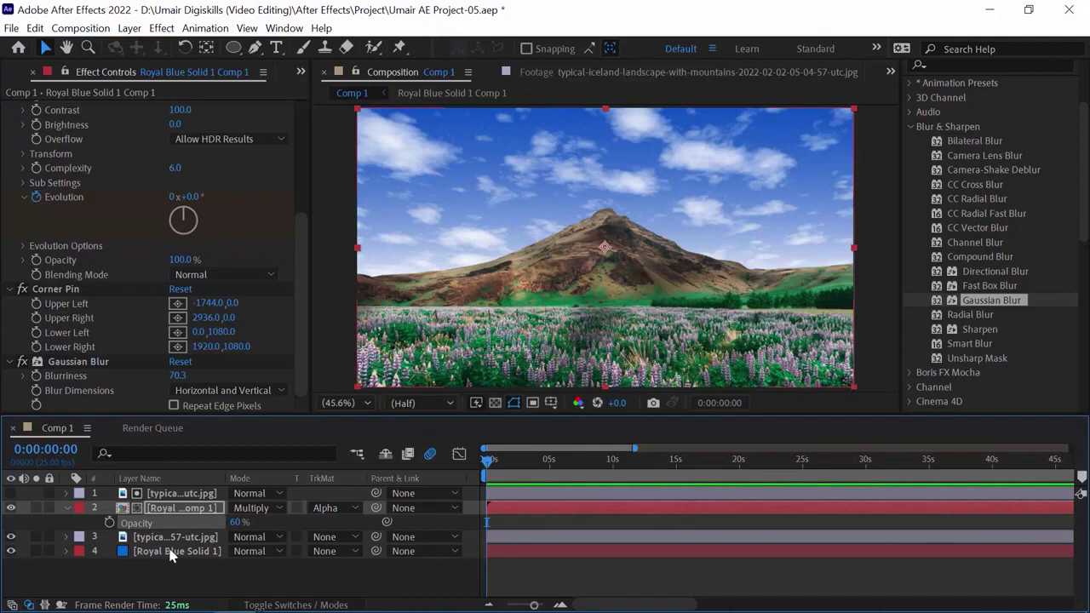
Step: Select all layers and Pre-compose them into Pre-comp 1
click(172, 569)
right_click(184, 497)
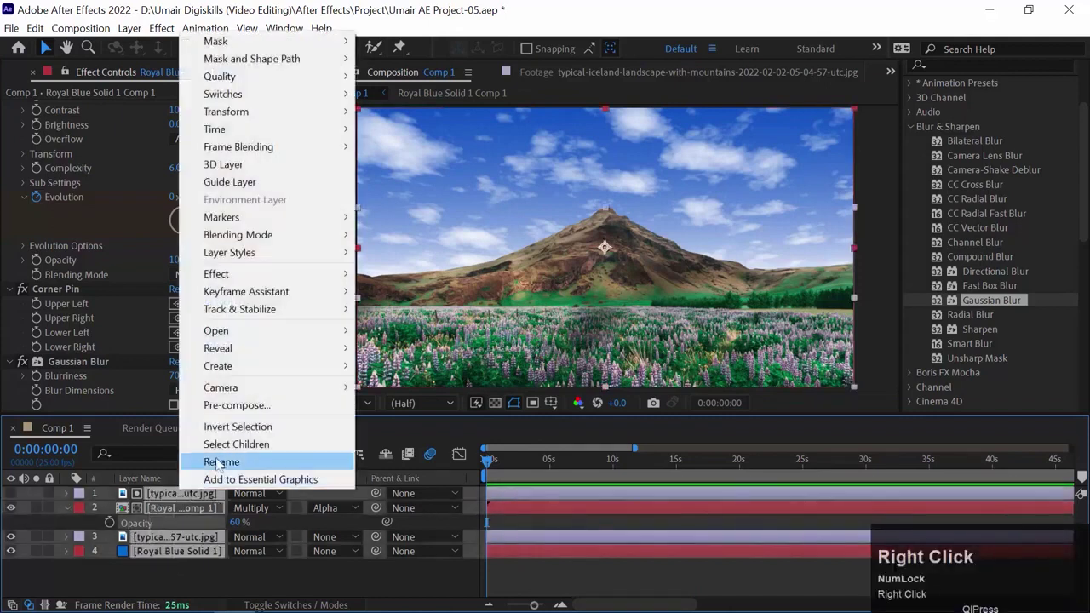
click(215, 484)
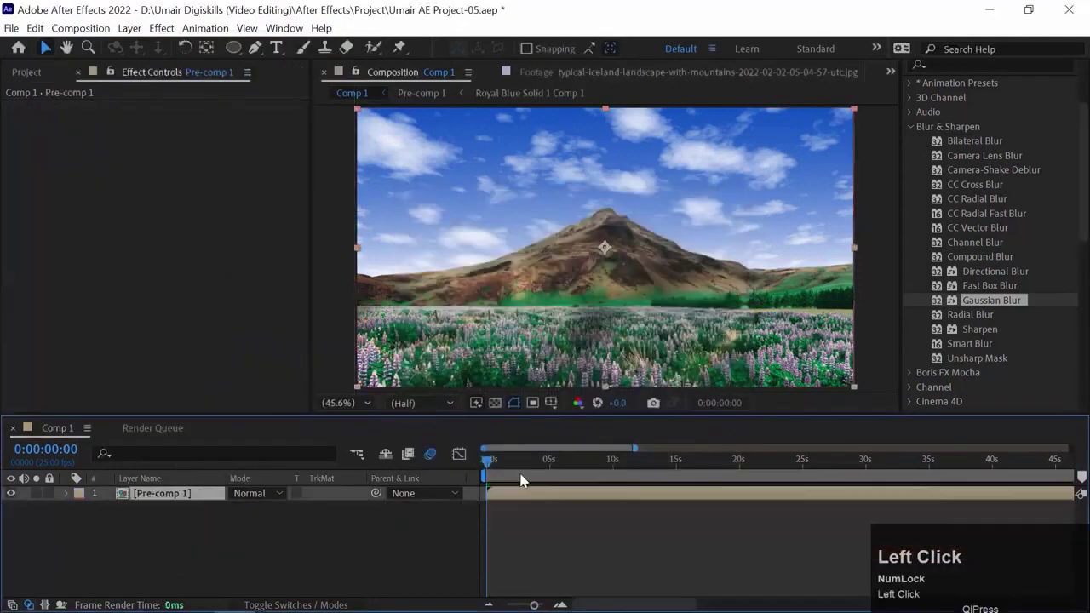